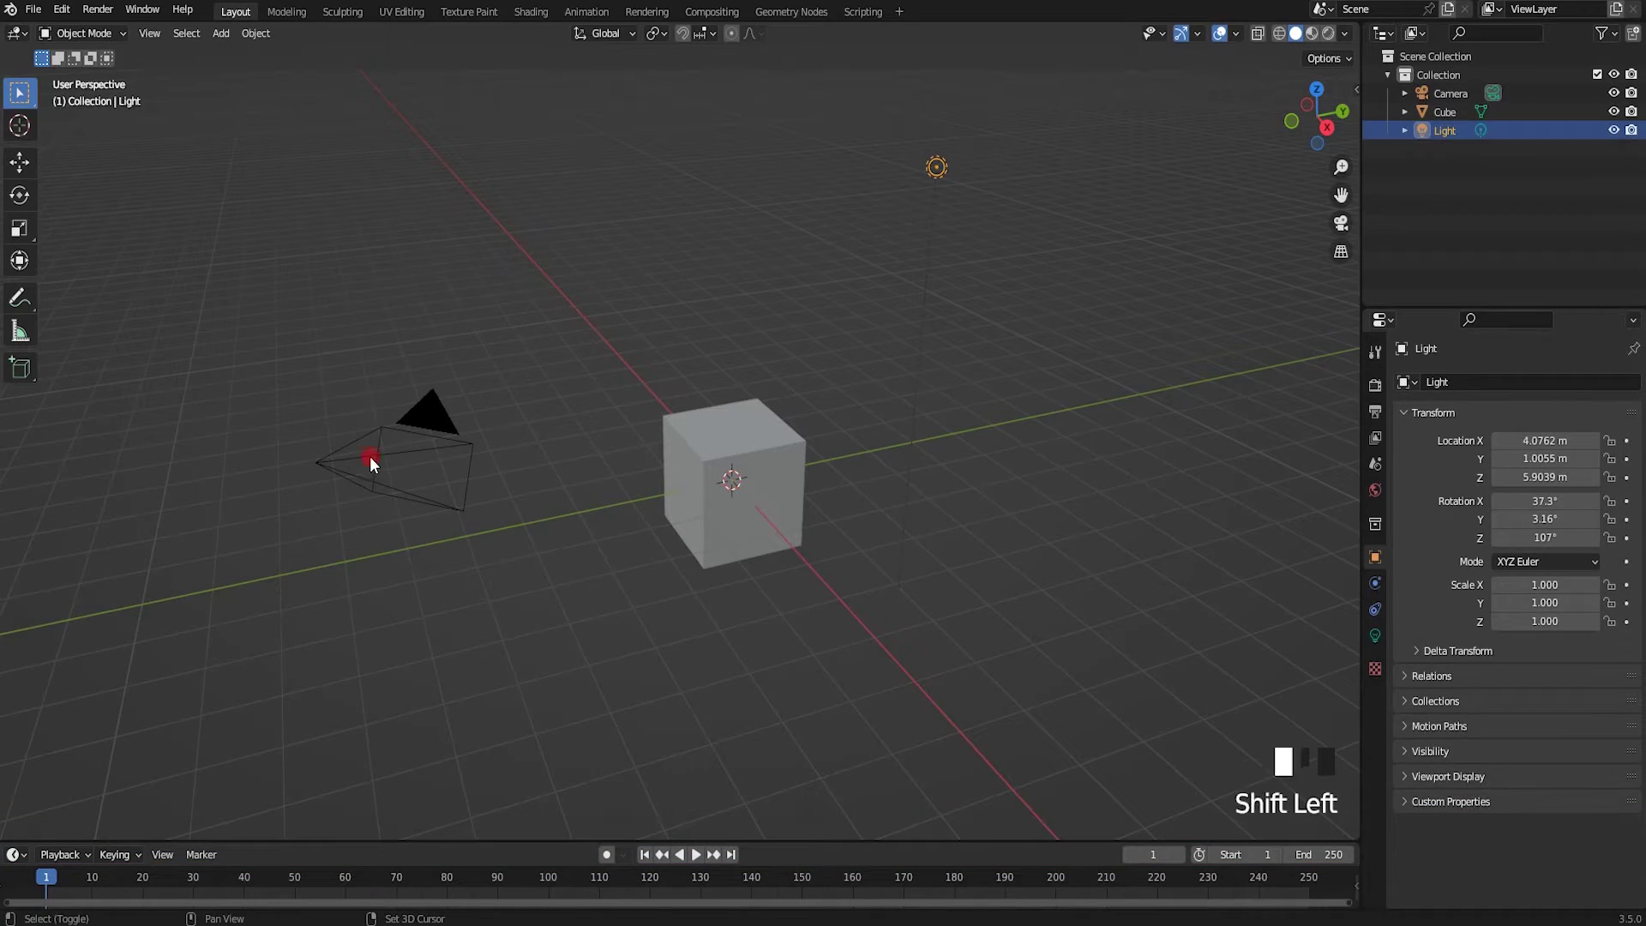
Delete the light and camera, then face the lone cube from the front orthographic view
key(Delete)
drag(714, 493, 1000, 237)
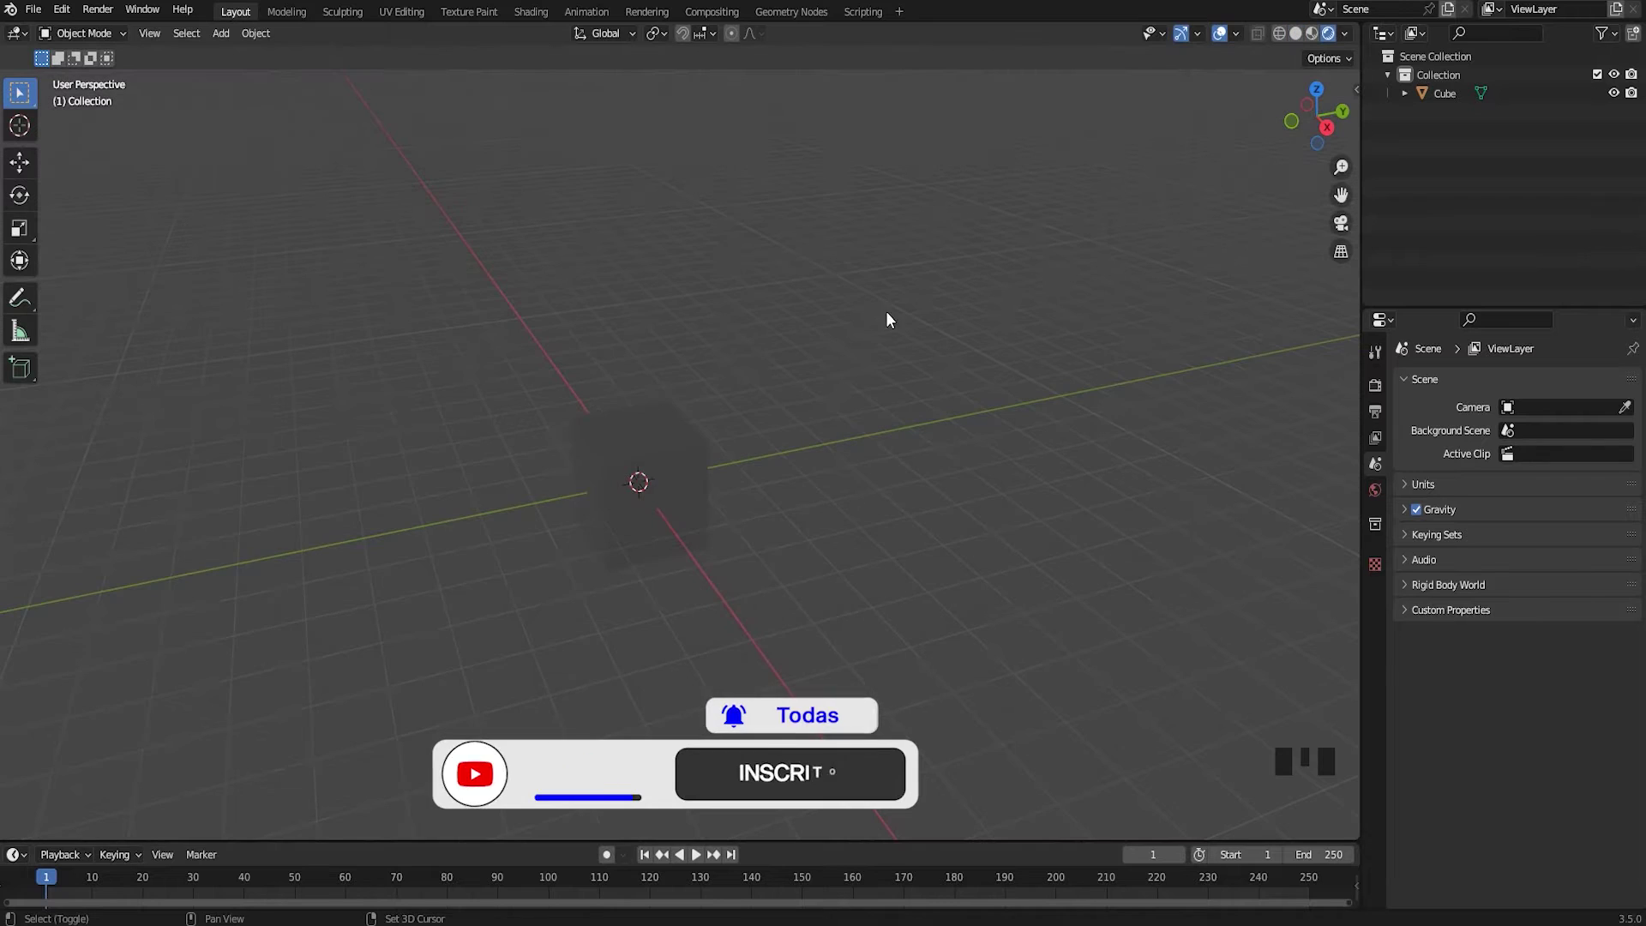
drag(829, 369, 860, 371)
Add an area light and move and rotate it above and beside the cube, aimed down at it
key(KP_1)
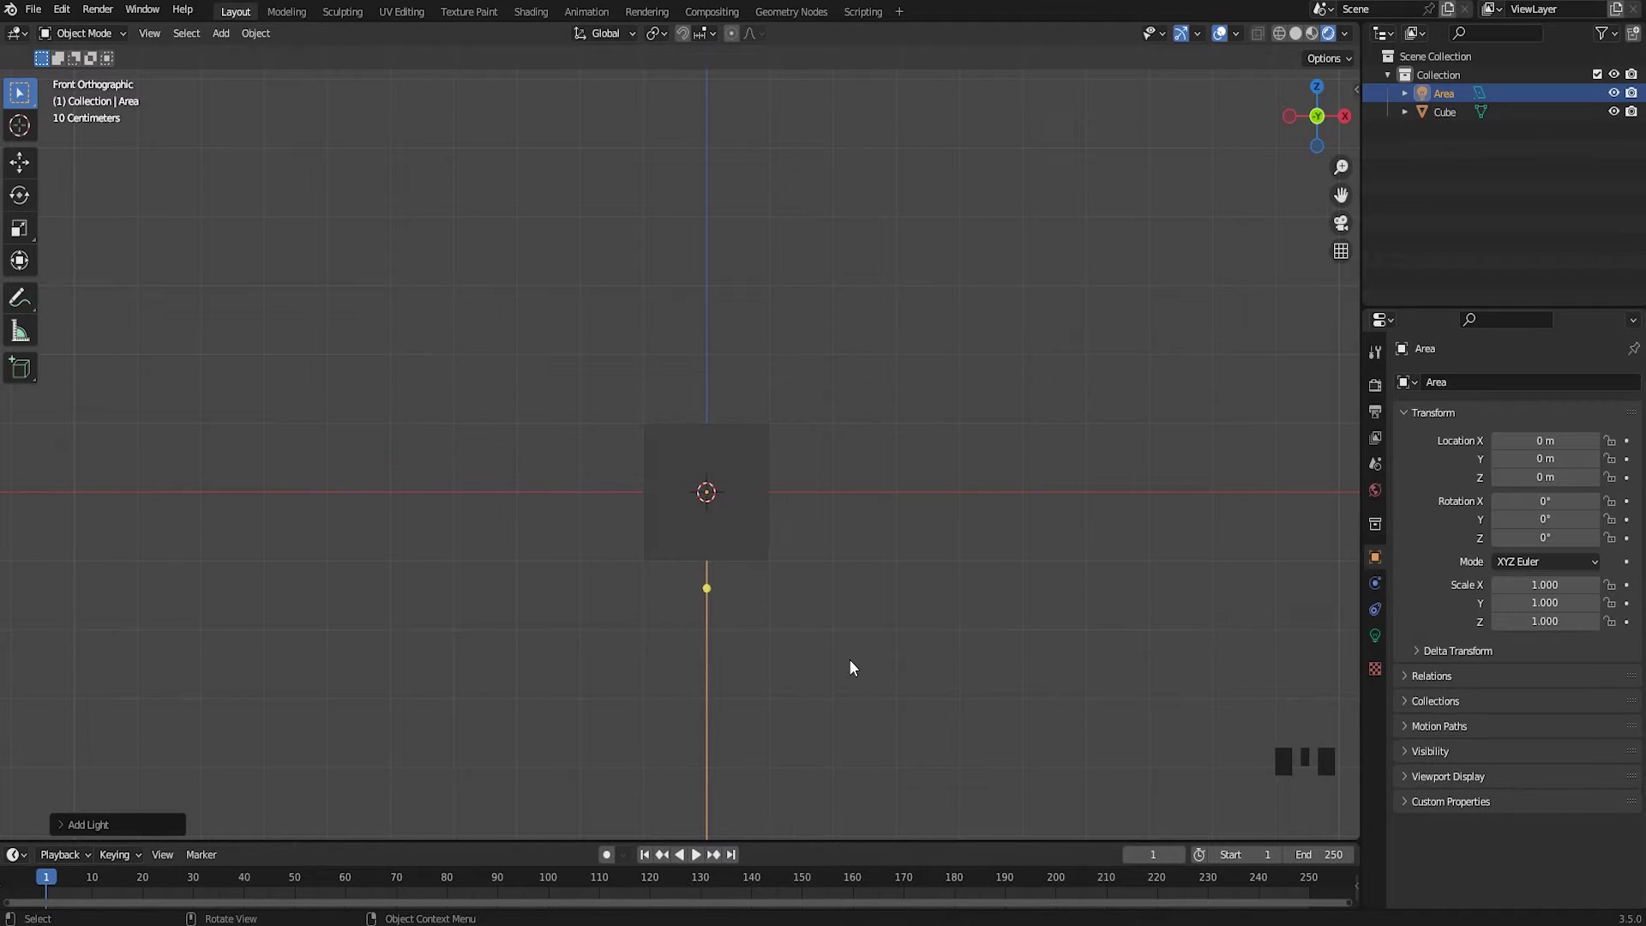
key(KP_3)
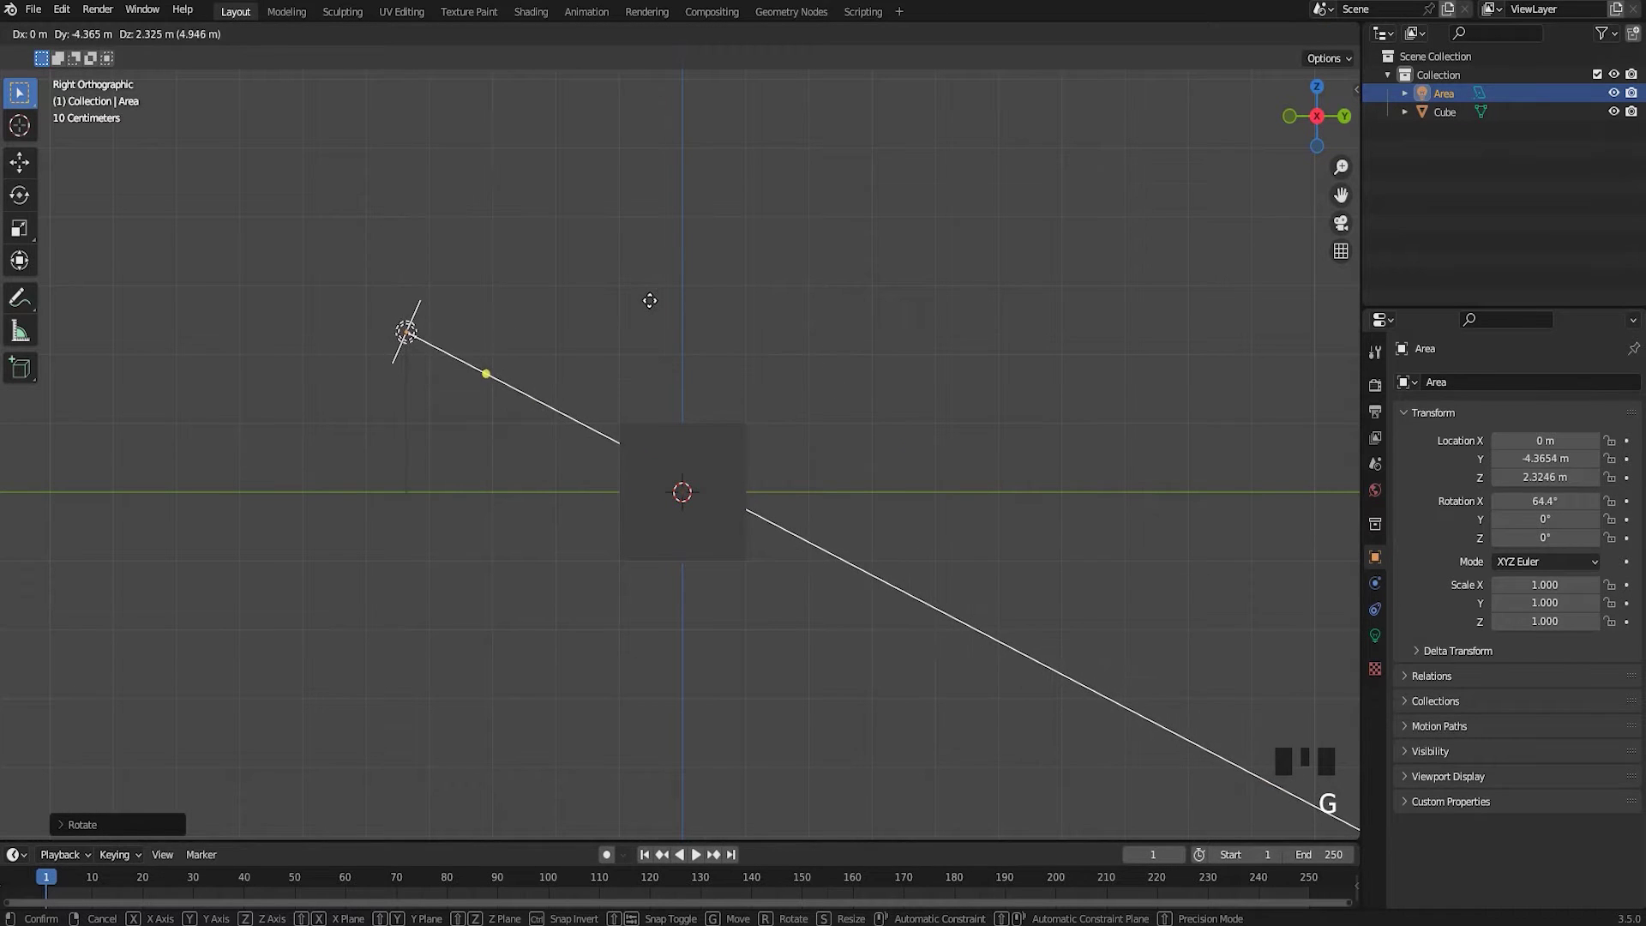
drag(730, 426, 1229, 510)
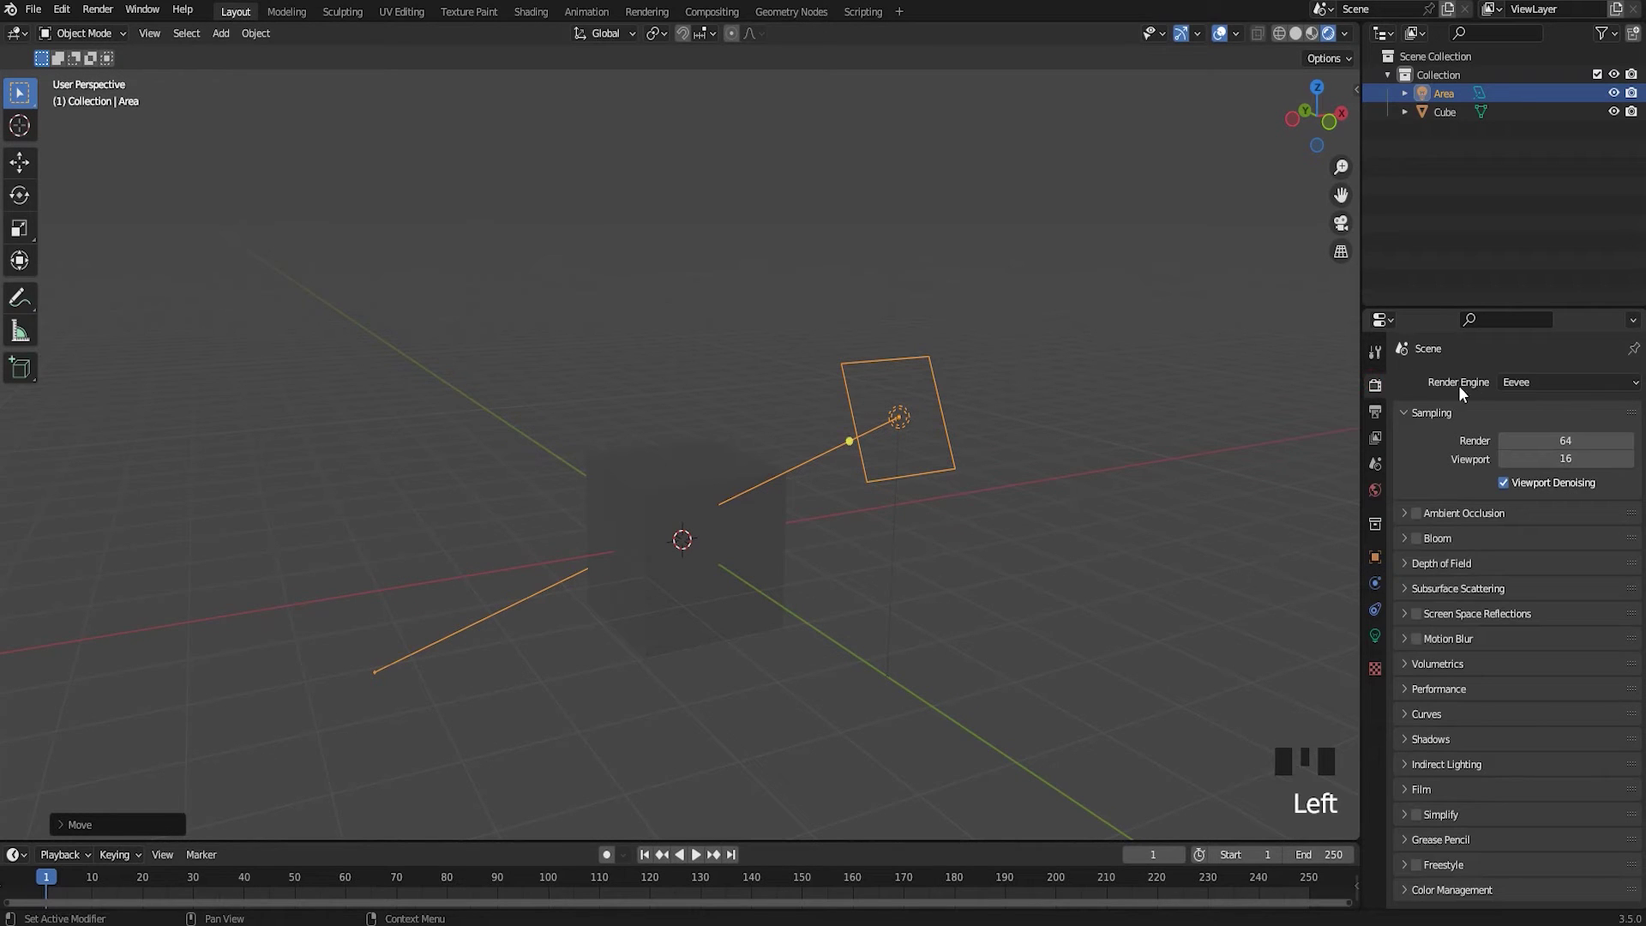
Switch the render engine to Cycles on GPU Compute with rendered viewport shading
drag(1532, 388, 1034, 486)
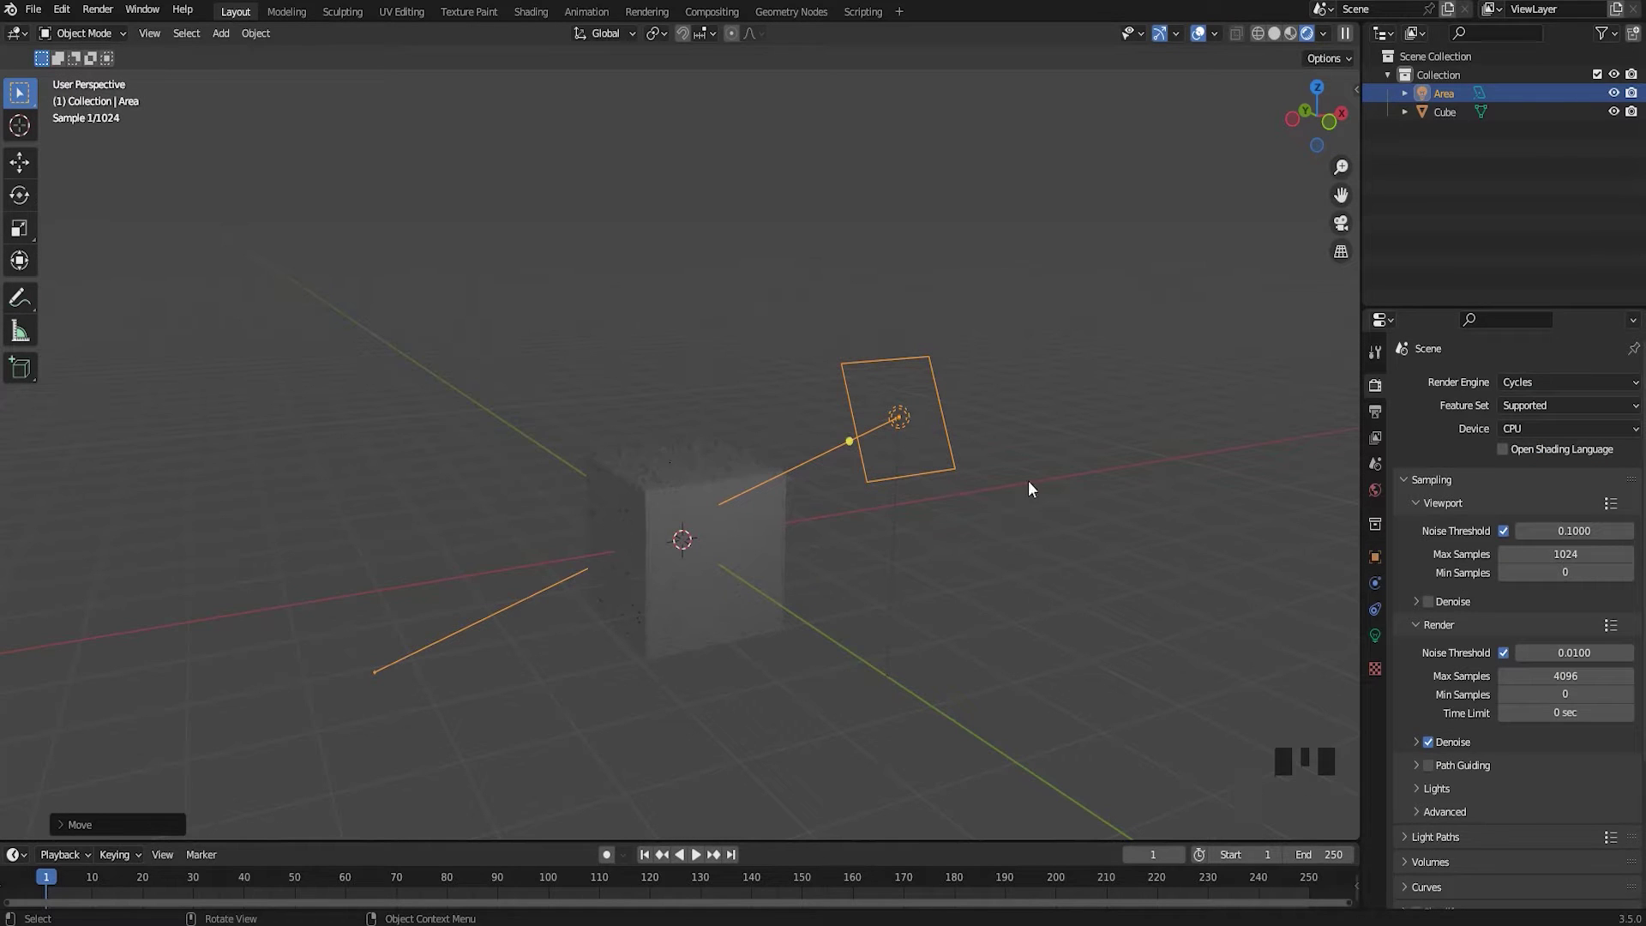
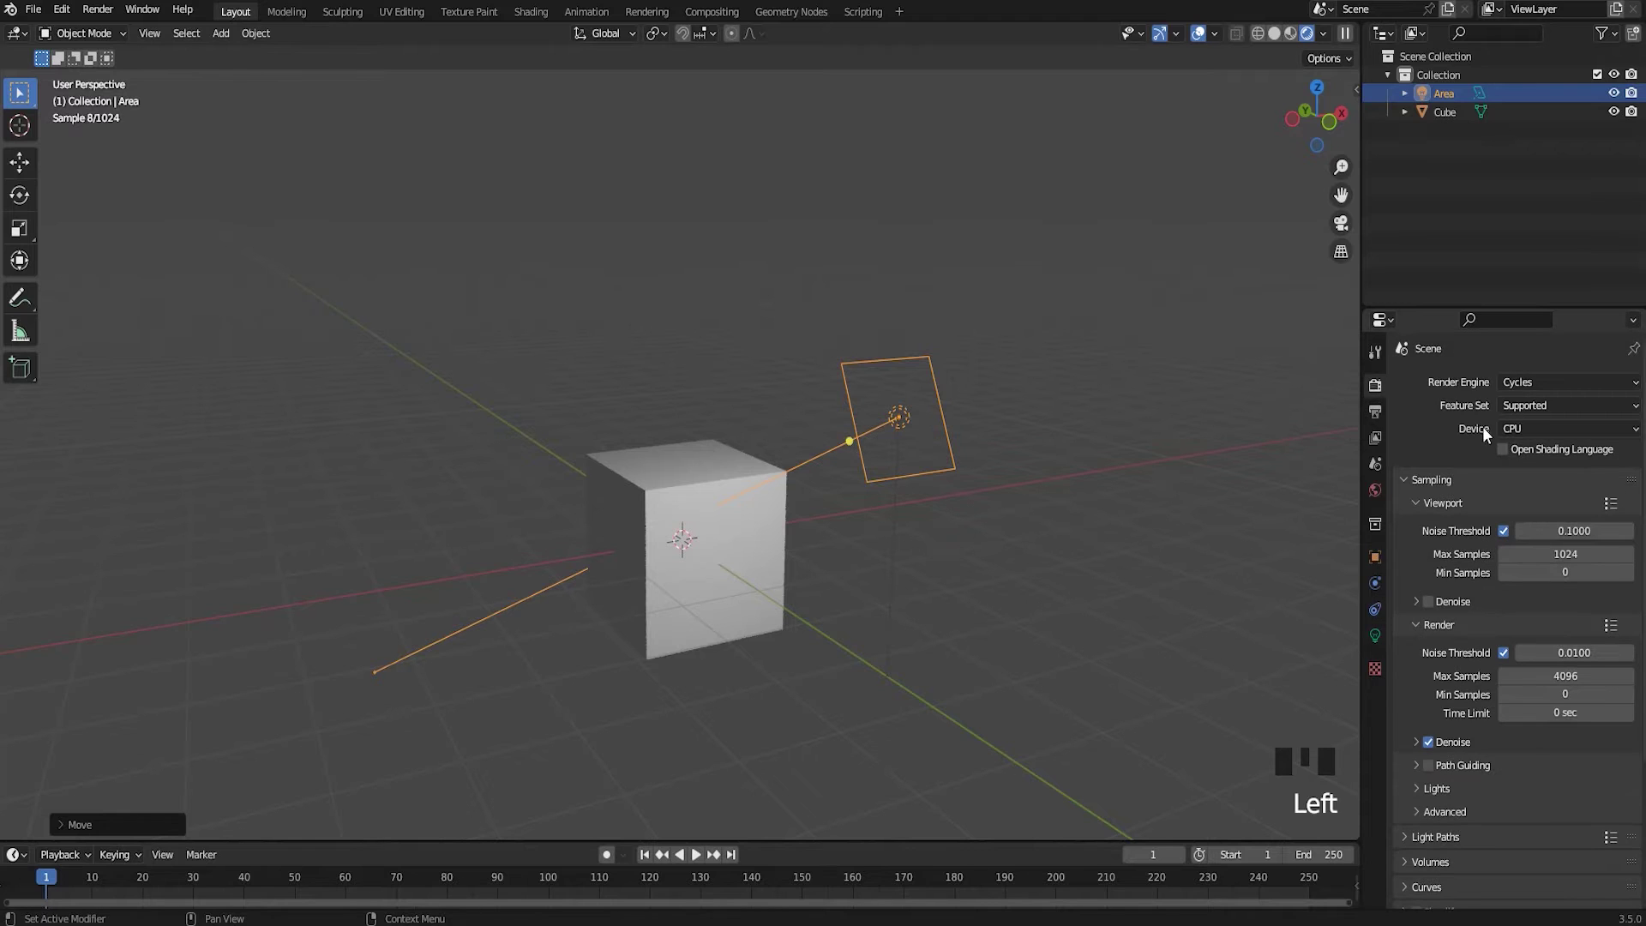
drag(1537, 435, 1543, 475)
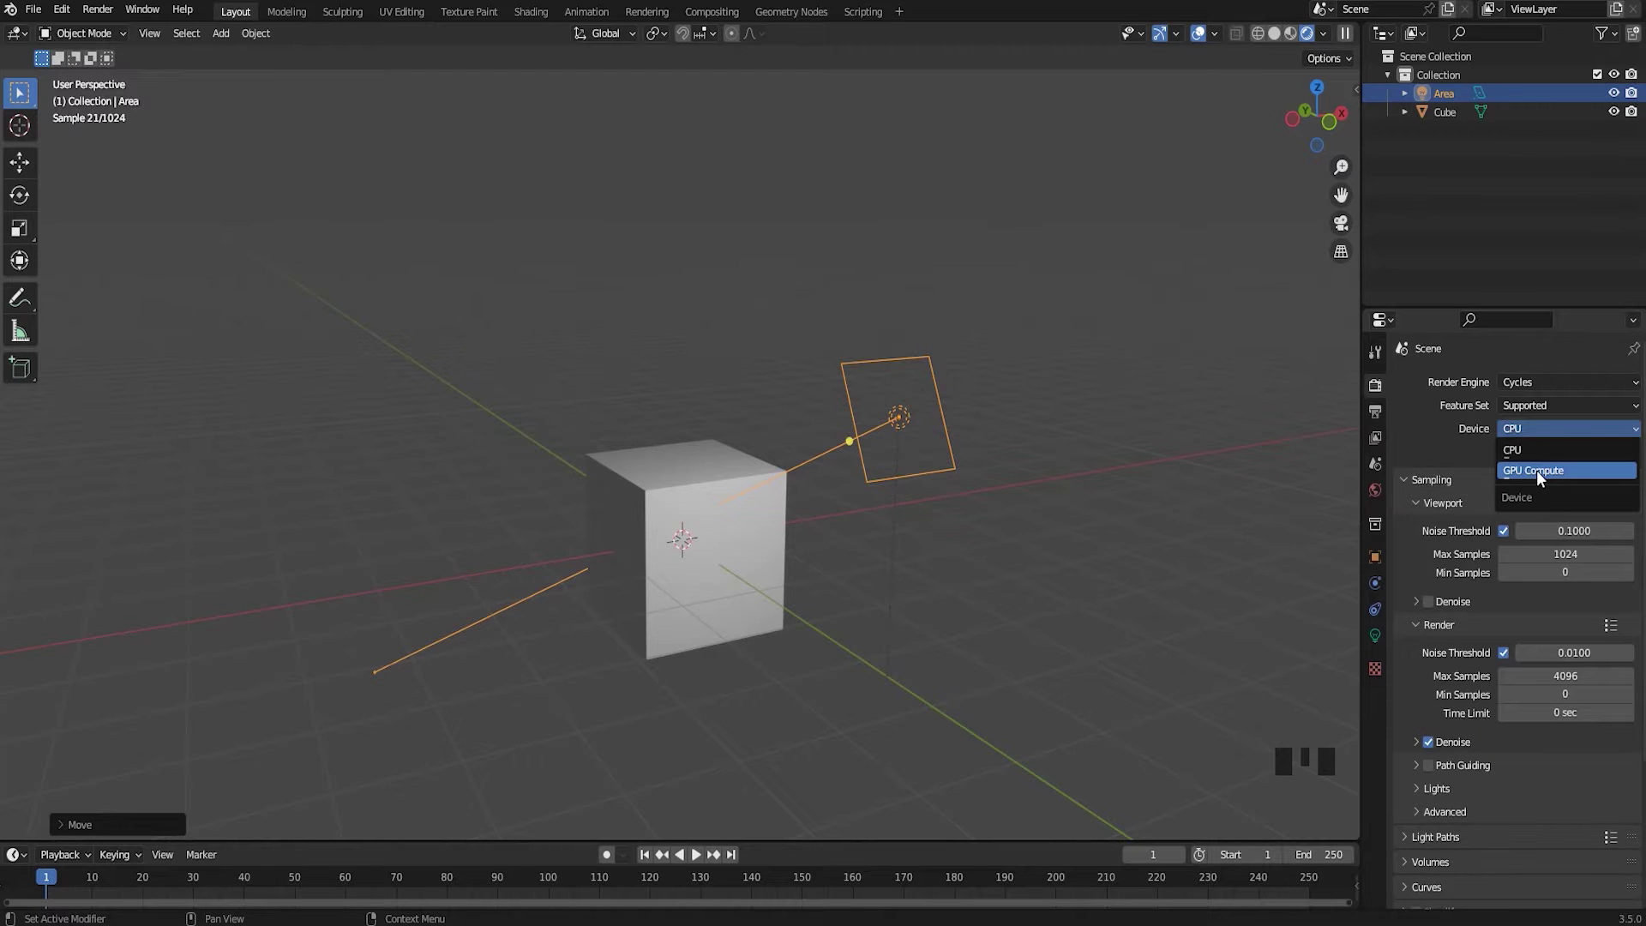
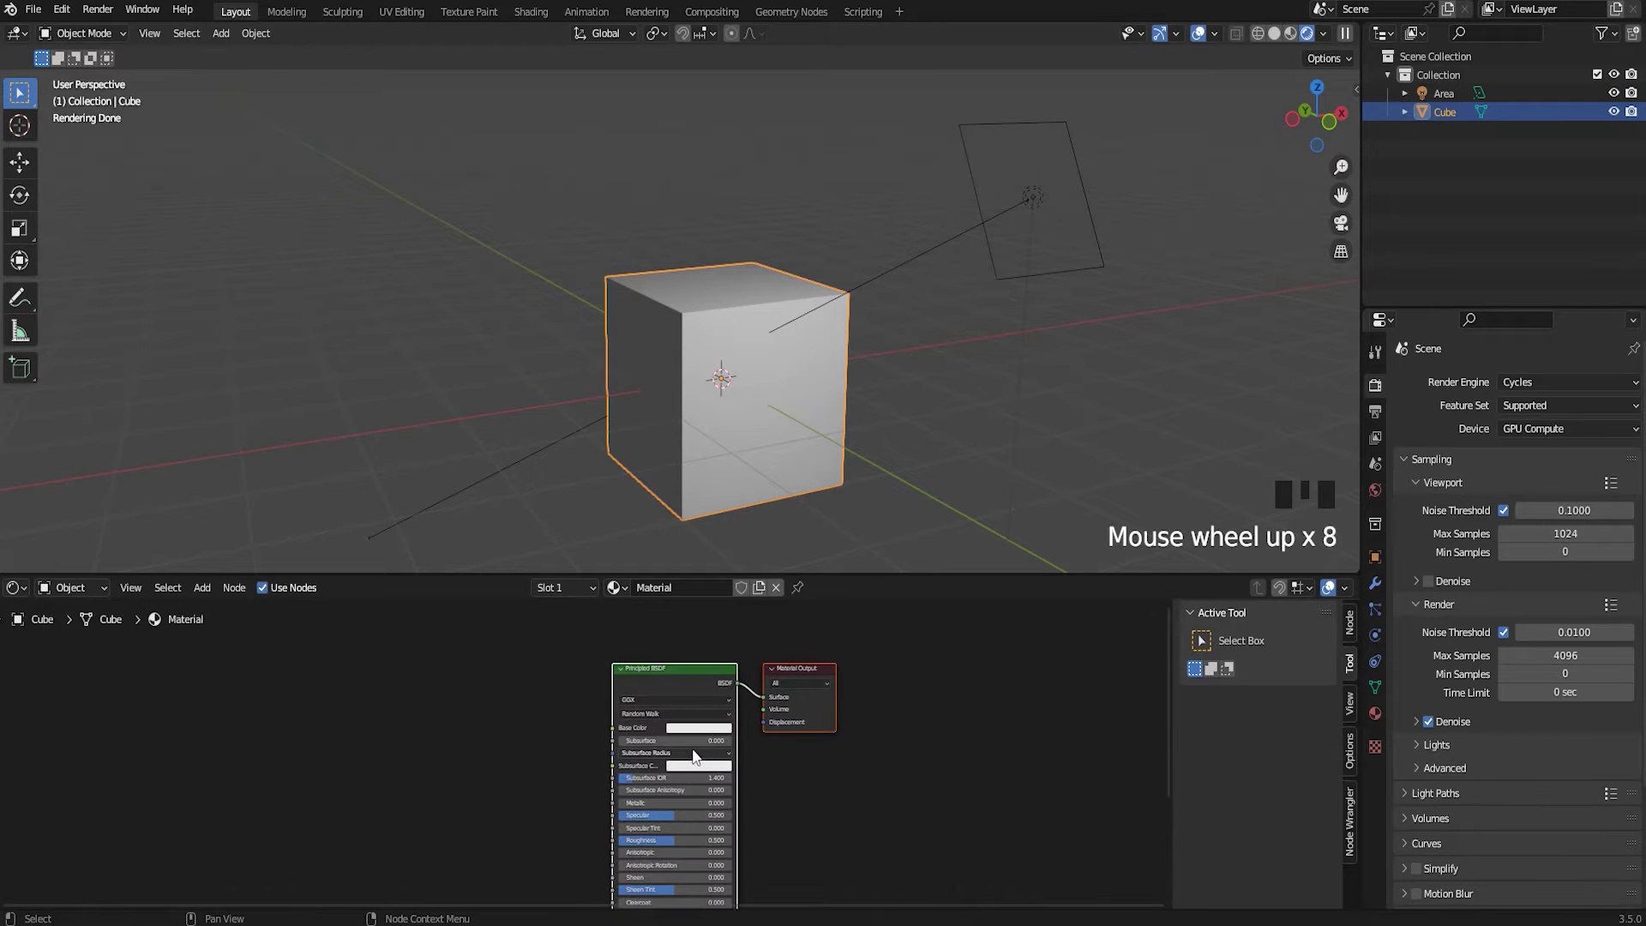
Turn the timeline into a Shader Editor showing the cube's material nodes
scroll(up, 3)
drag(714, 729, 696, 669)
click(696, 670)
click(703, 712)
drag(719, 700, 1512, 469)
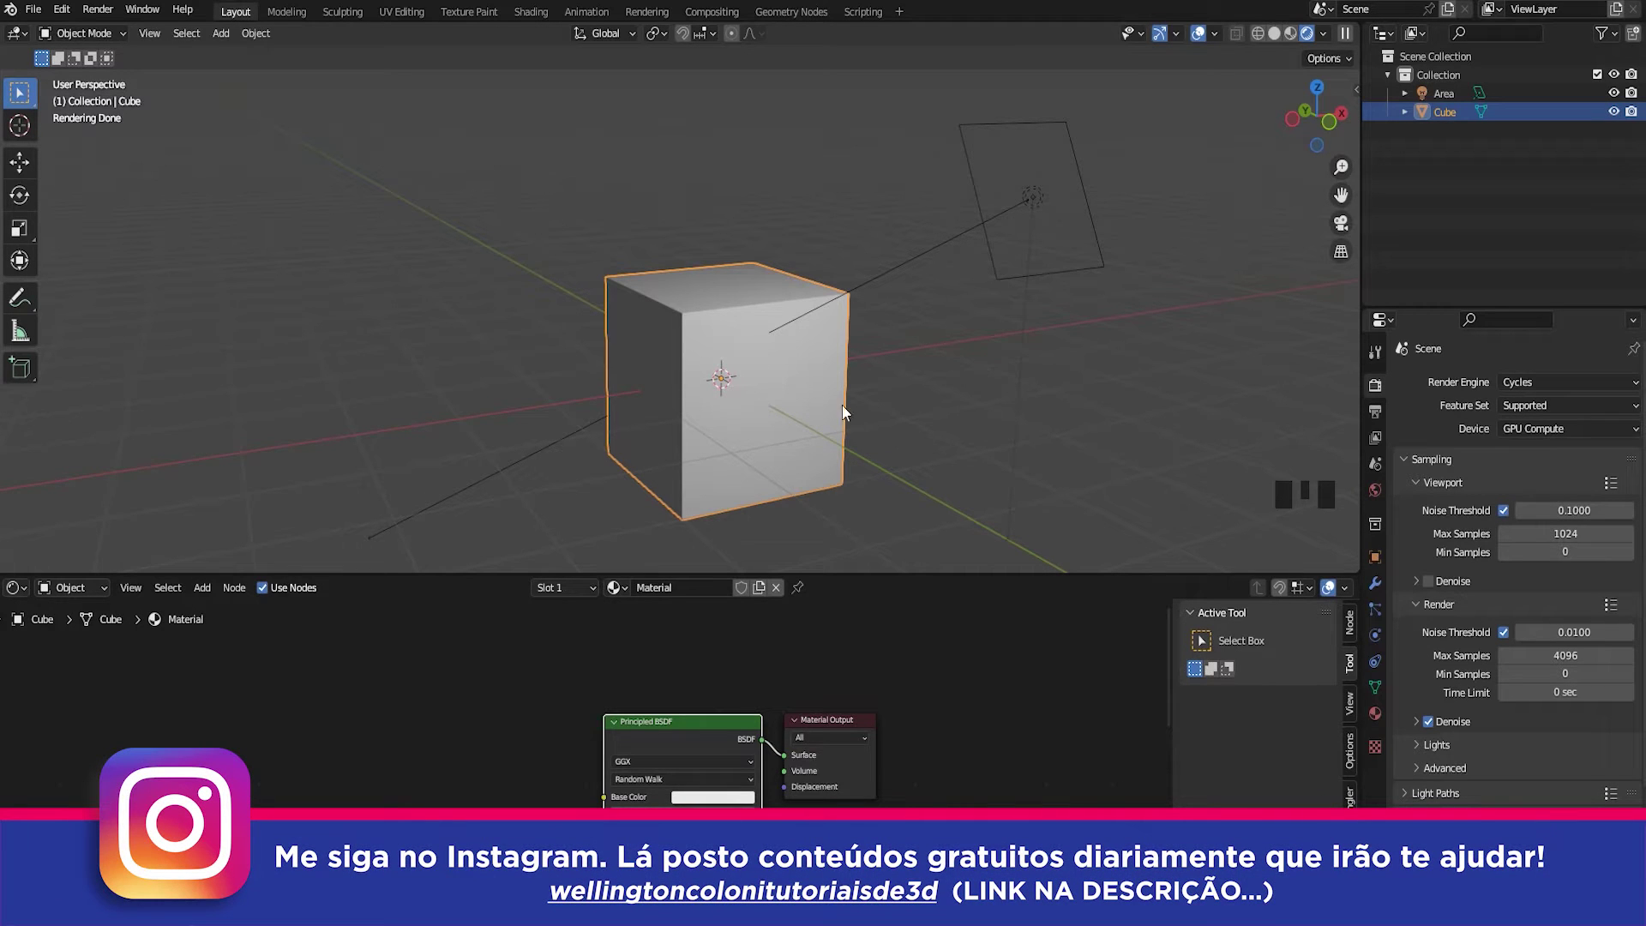
Reframe the viewport on the cube and zoom the node view onto the Principled BSDF
drag(870, 403, 728, 345)
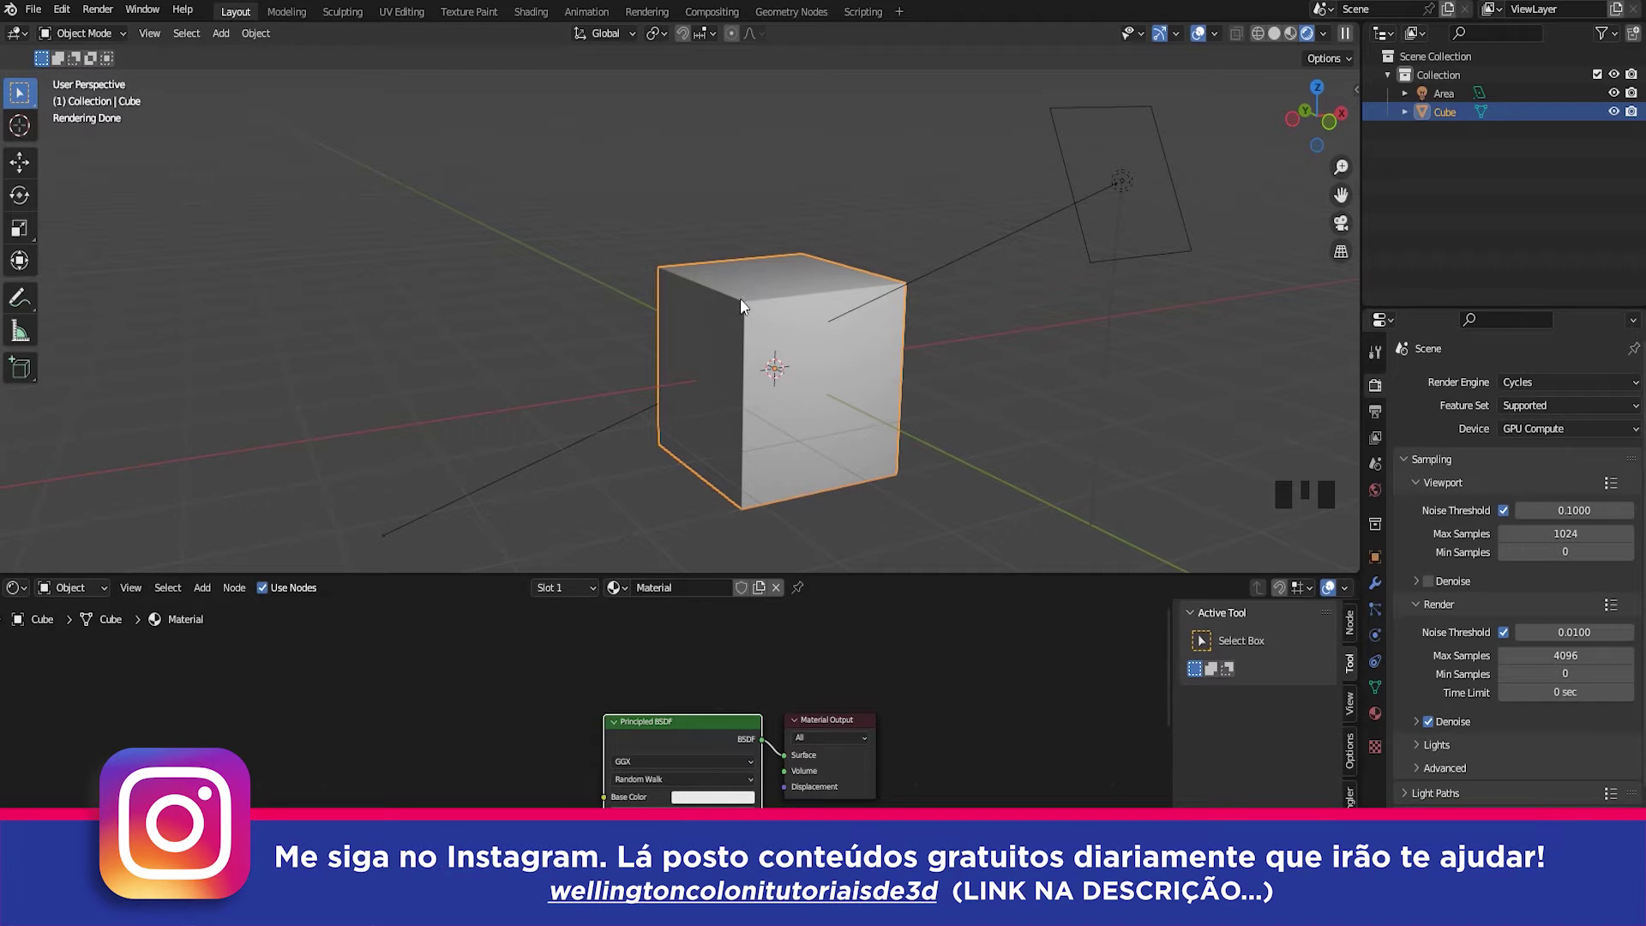
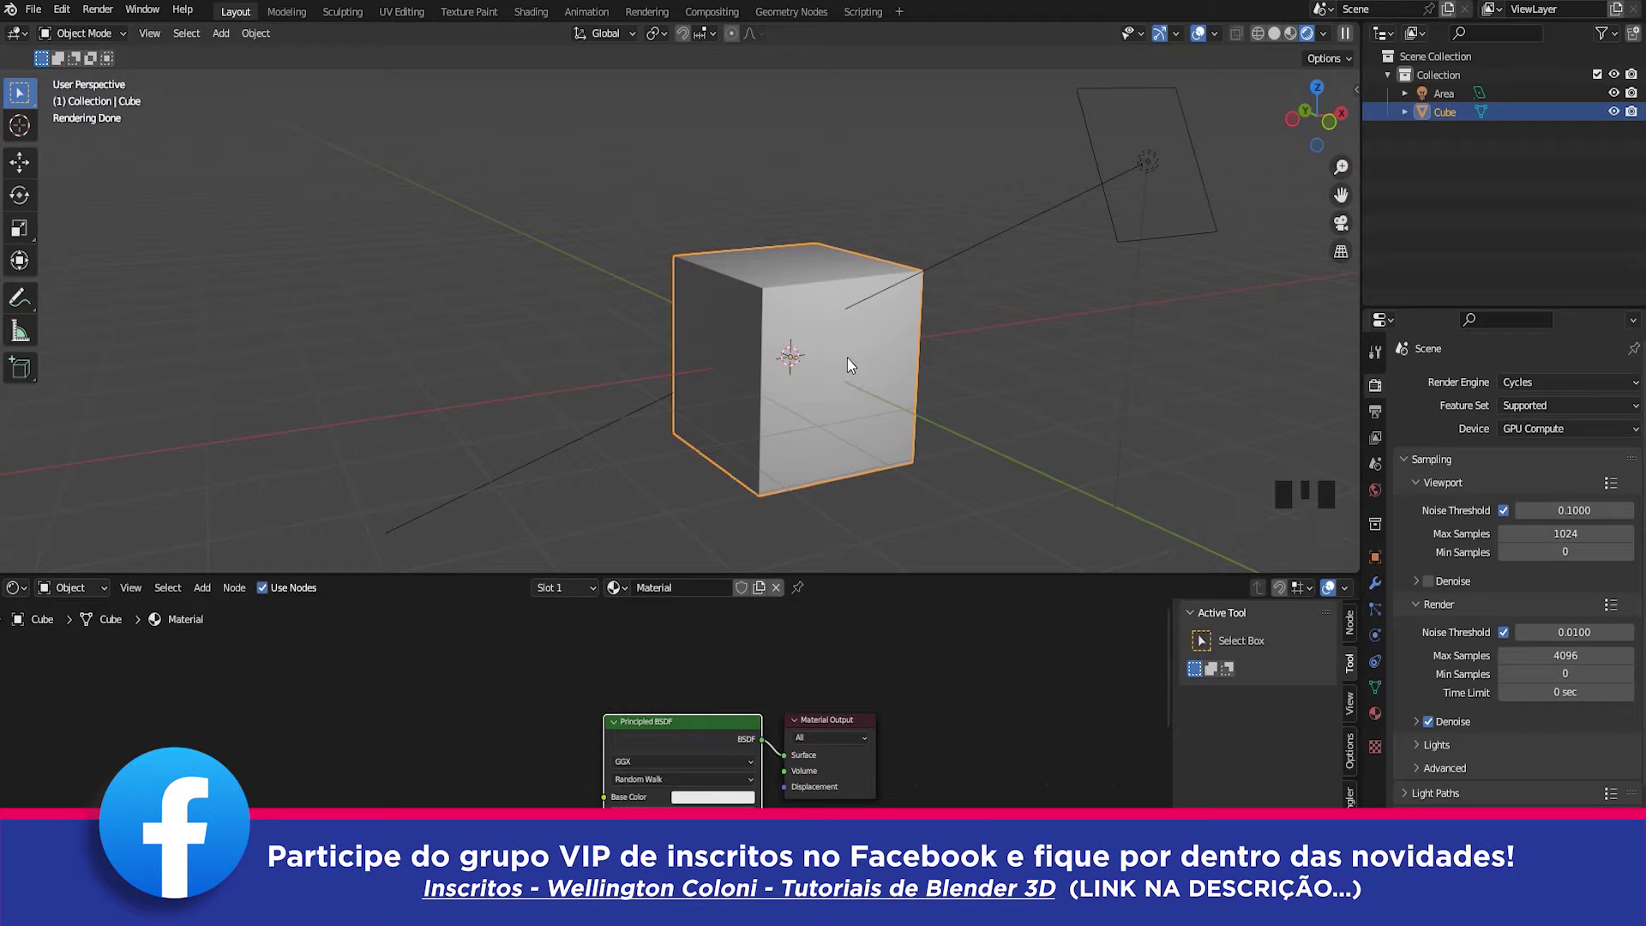
drag(947, 360, 845, 825)
scroll(up, 3)
scroll(up, 3)
drag(717, 789, 591, 754)
Add a Mix Color node and link its Result into the Principled BSDF Base Color
click(591, 754)
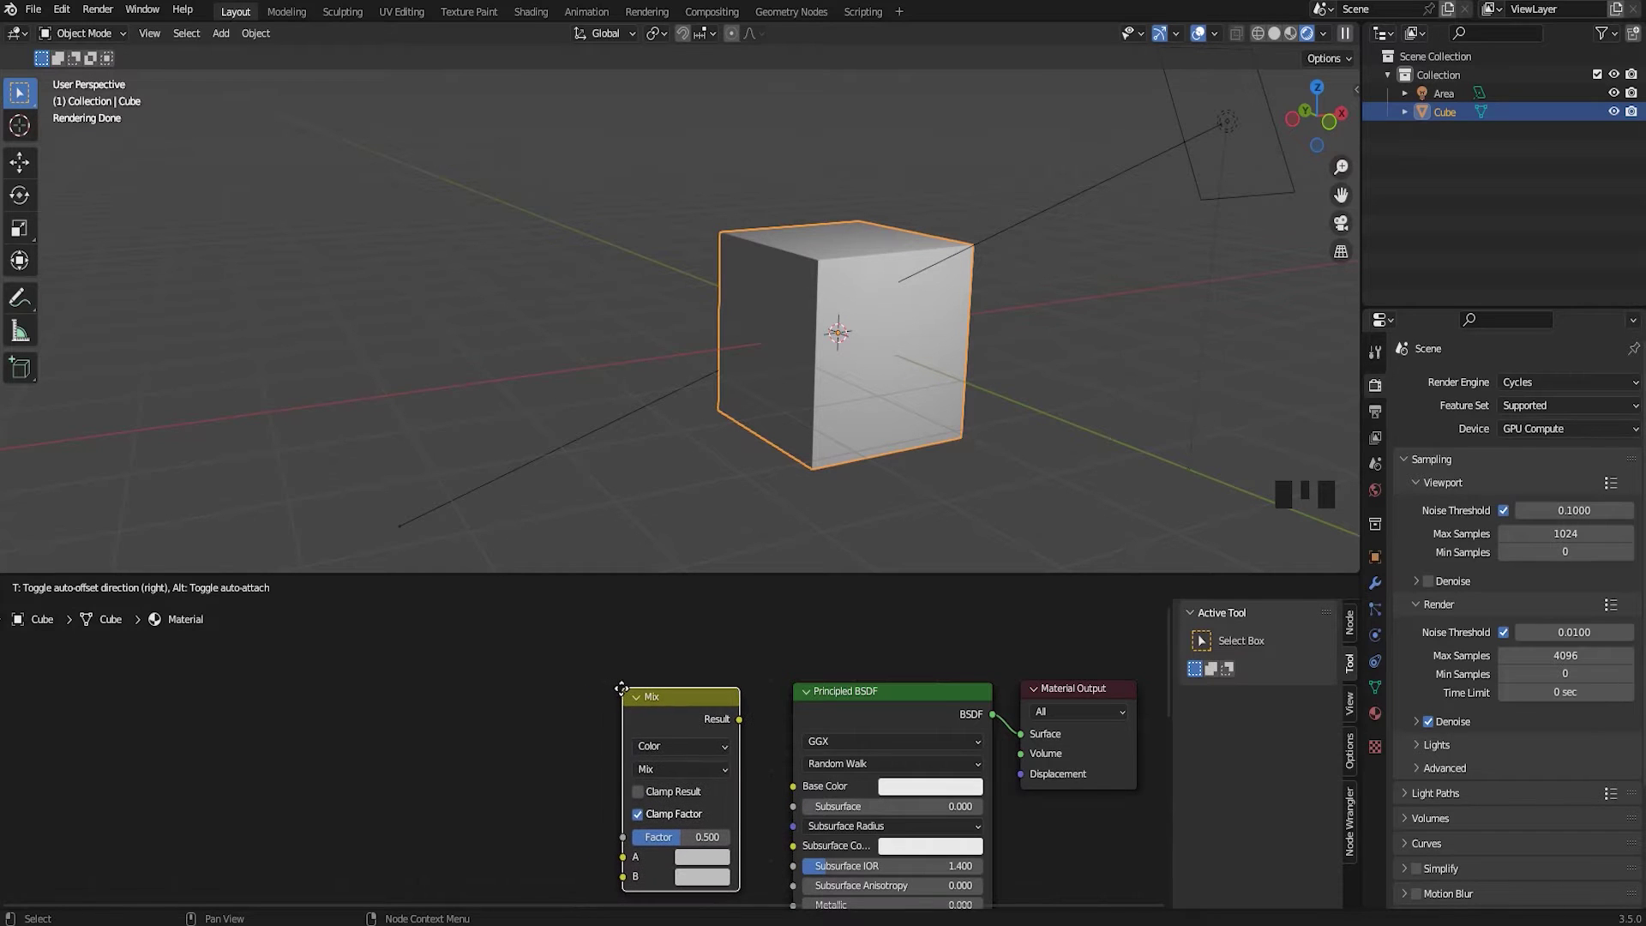
drag(728, 736, 811, 721)
click(811, 721)
drag(603, 759, 530, 764)
click(530, 764)
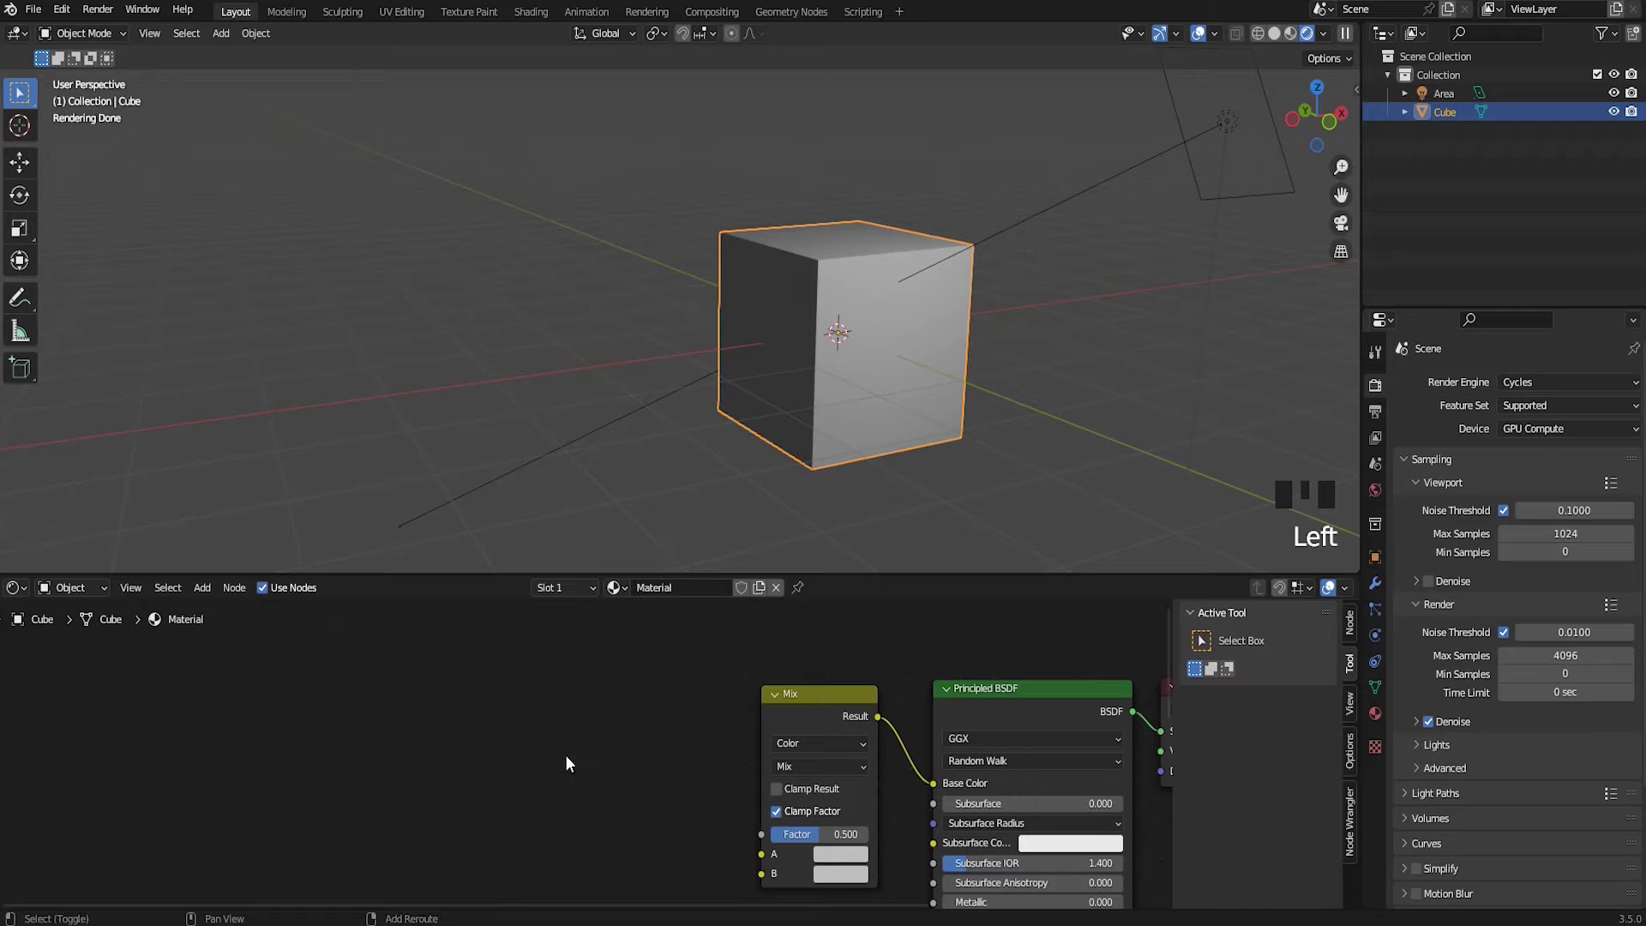
Add a Vector Math node set to Dot Product and link its Value to the Mix Factor
key(shift+a)
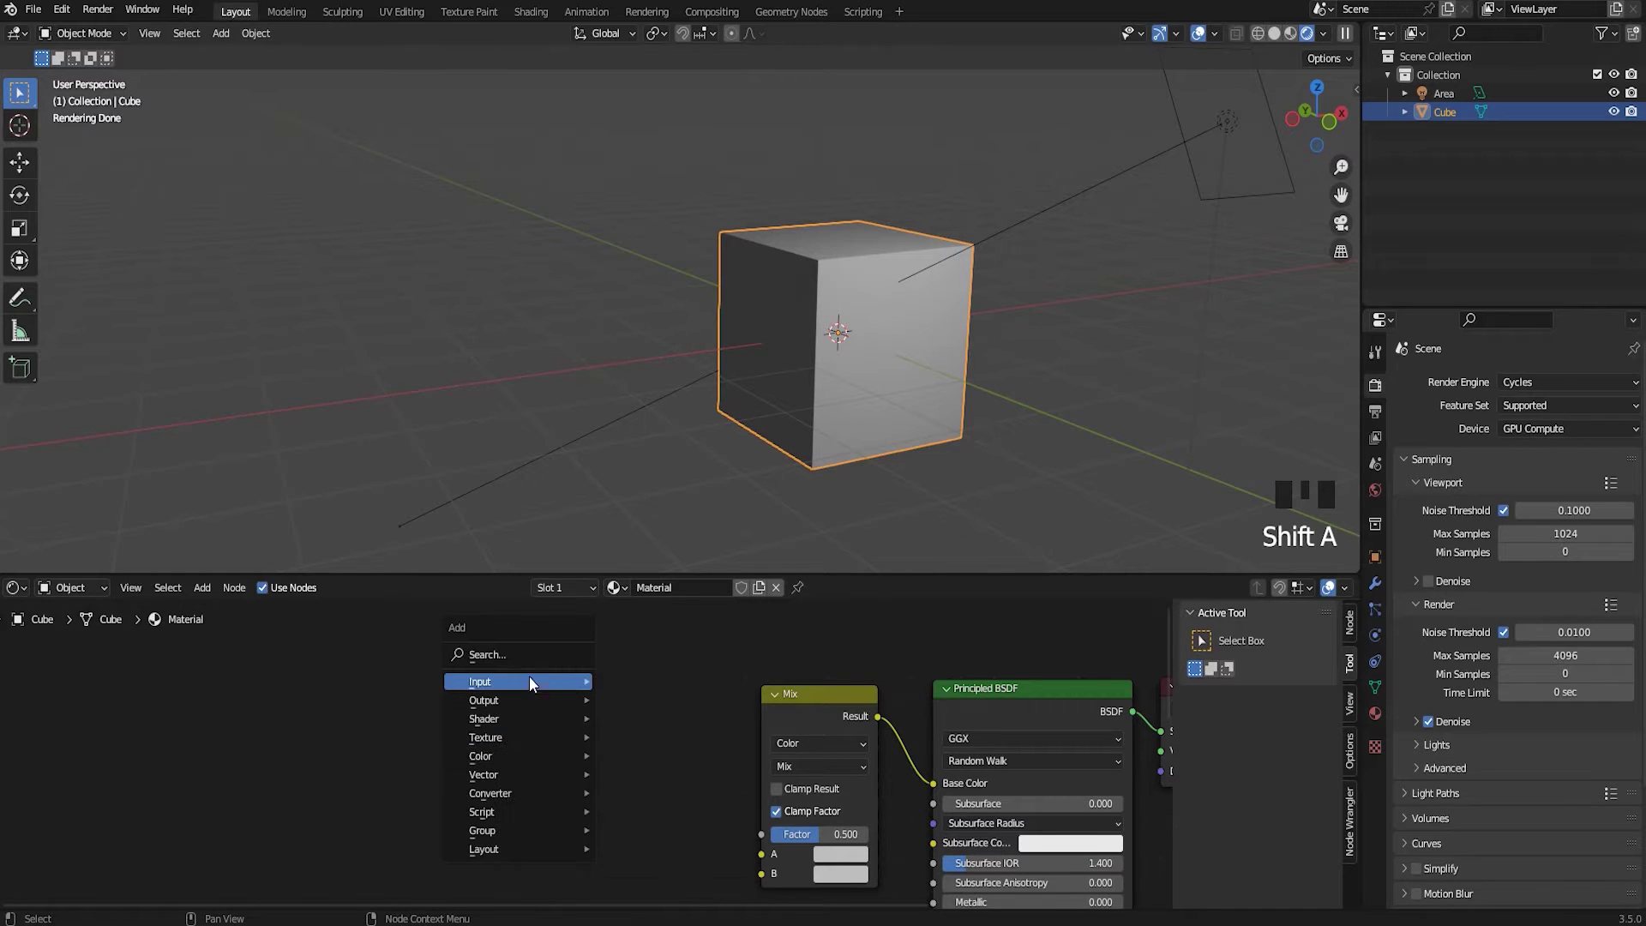
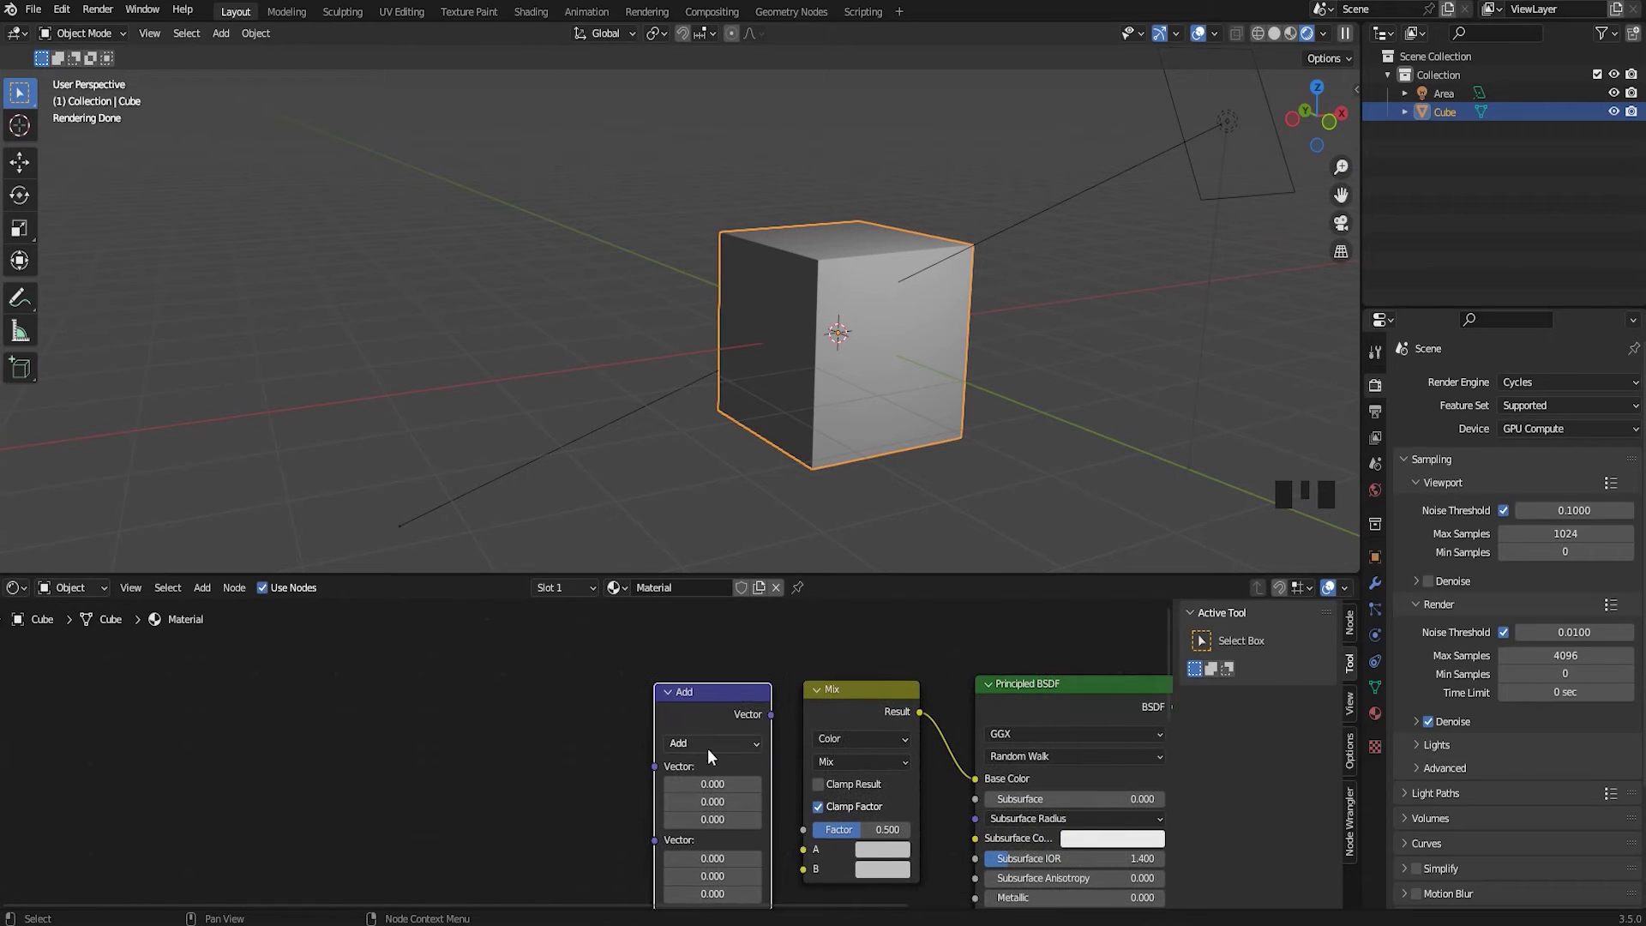
drag(698, 755, 782, 749)
drag(804, 711, 794, 703)
click(787, 691)
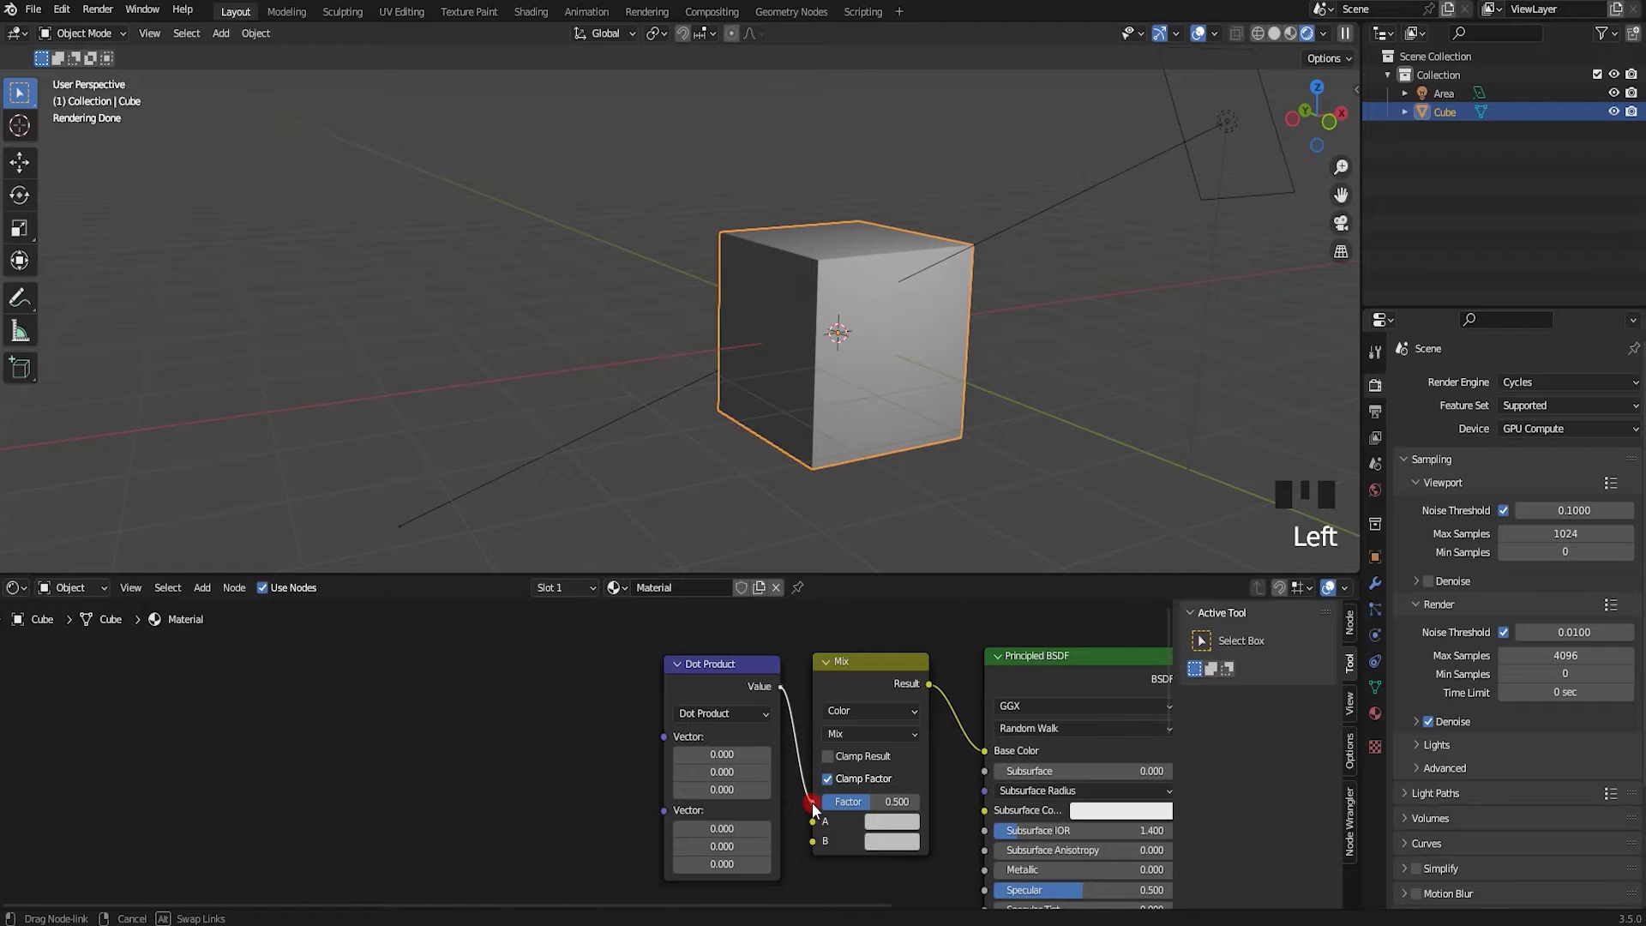
drag(583, 761, 546, 745)
Feed Geometry and Bevel normals into the Dot Product's two vector inputs
key(shift+a)
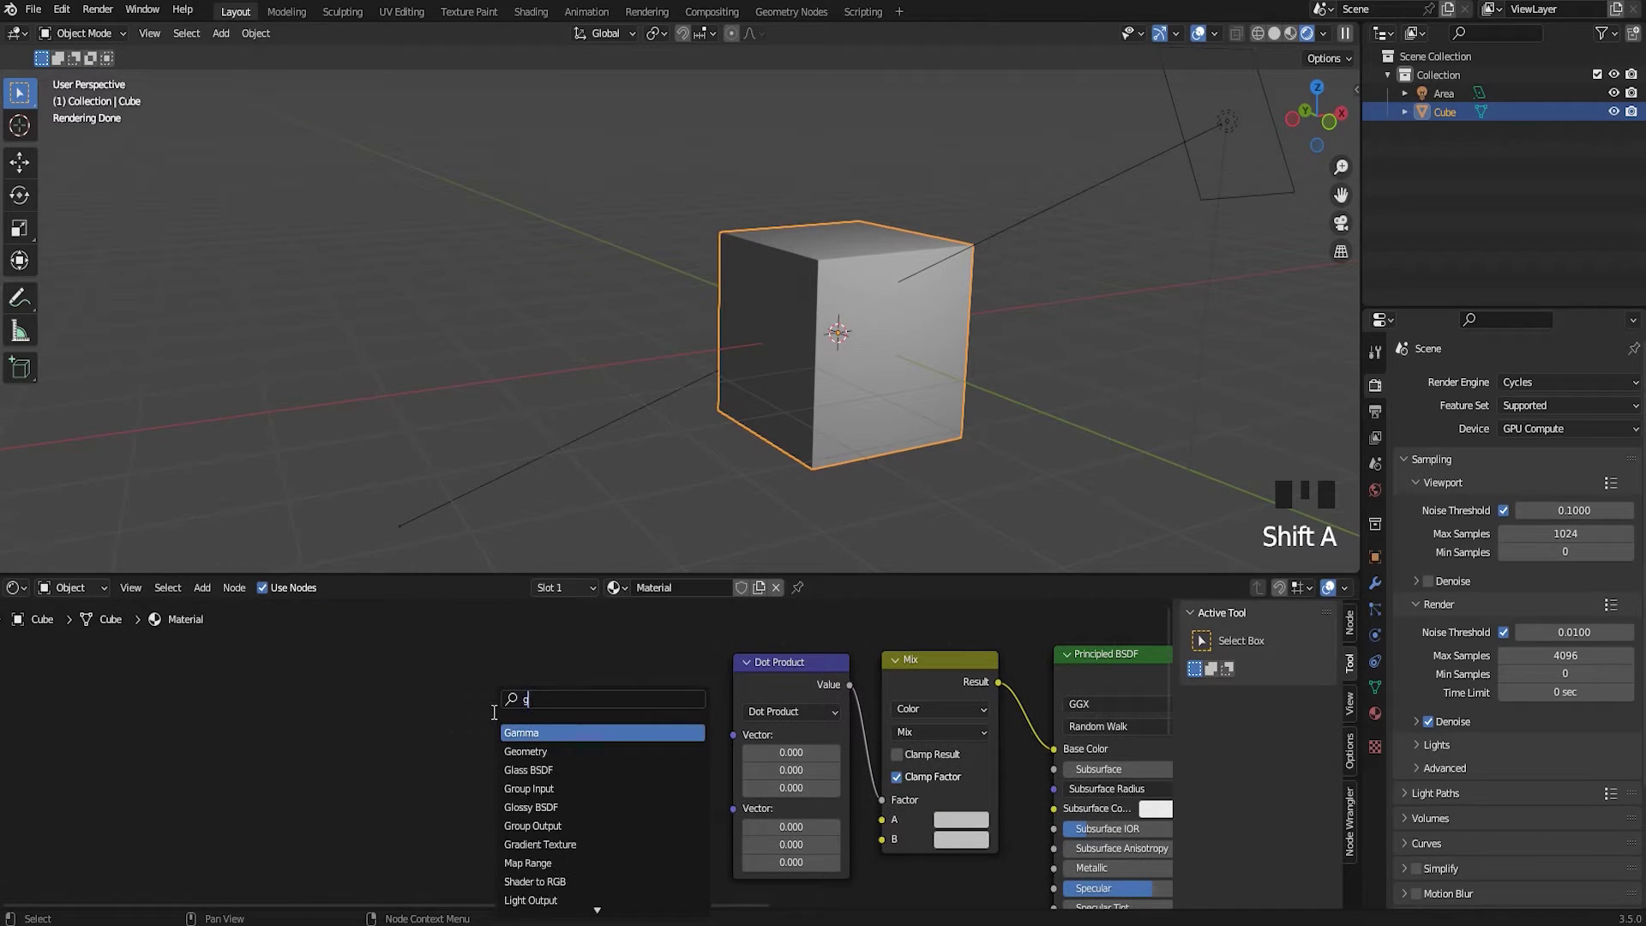
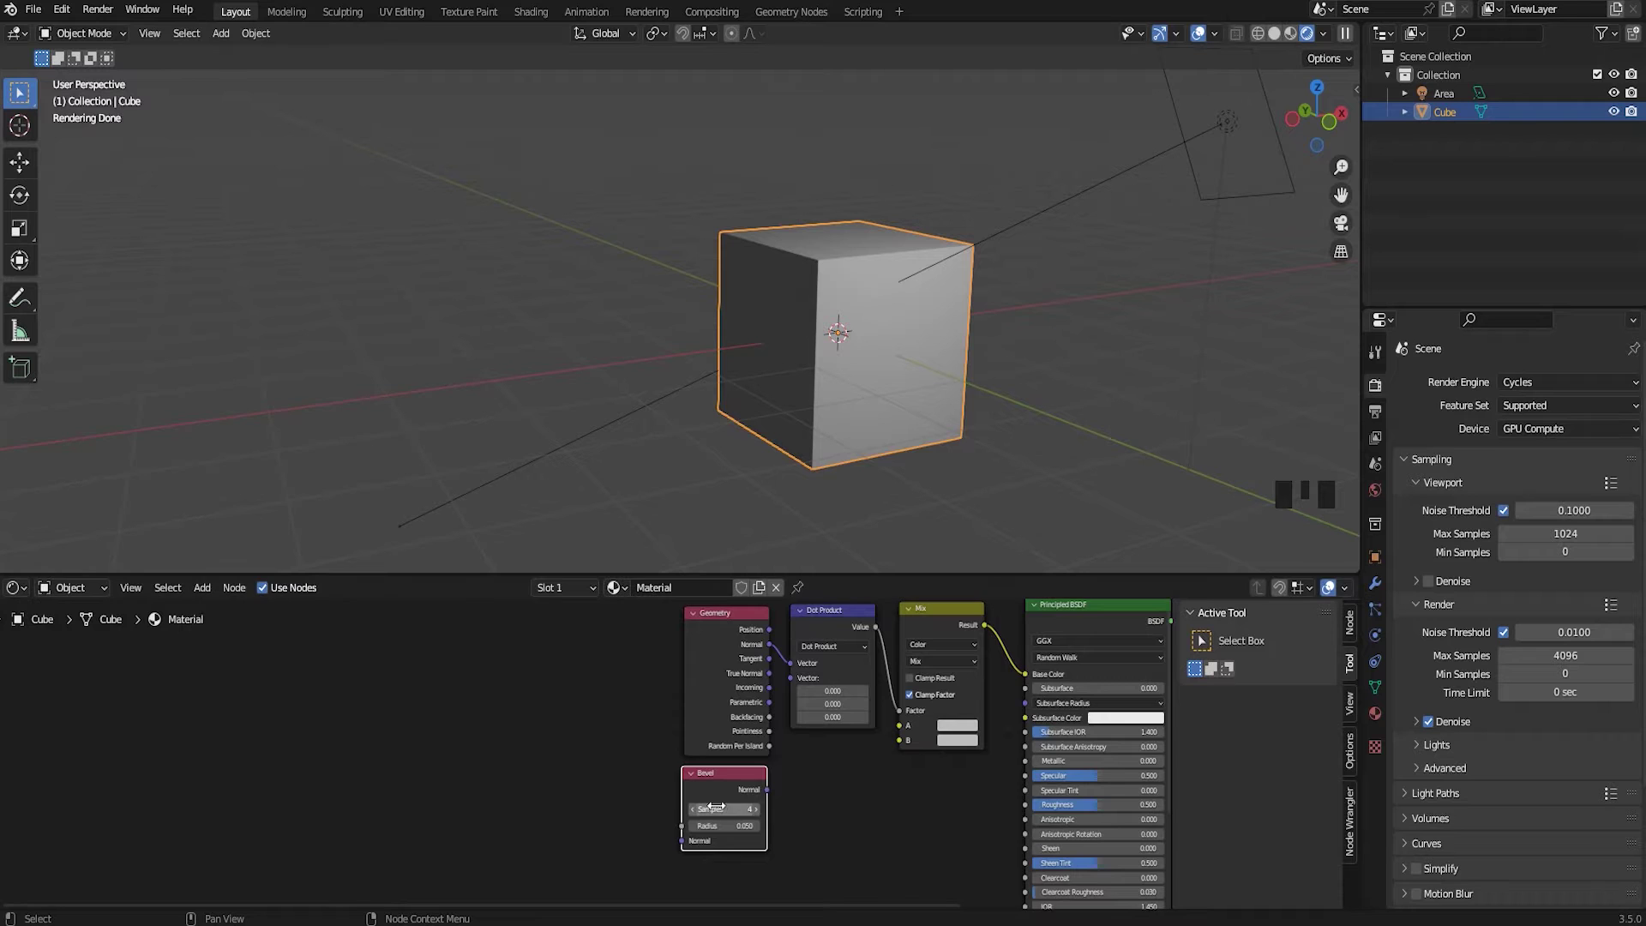
scroll(up, 3)
middle_click(806, 798)
click(815, 828)
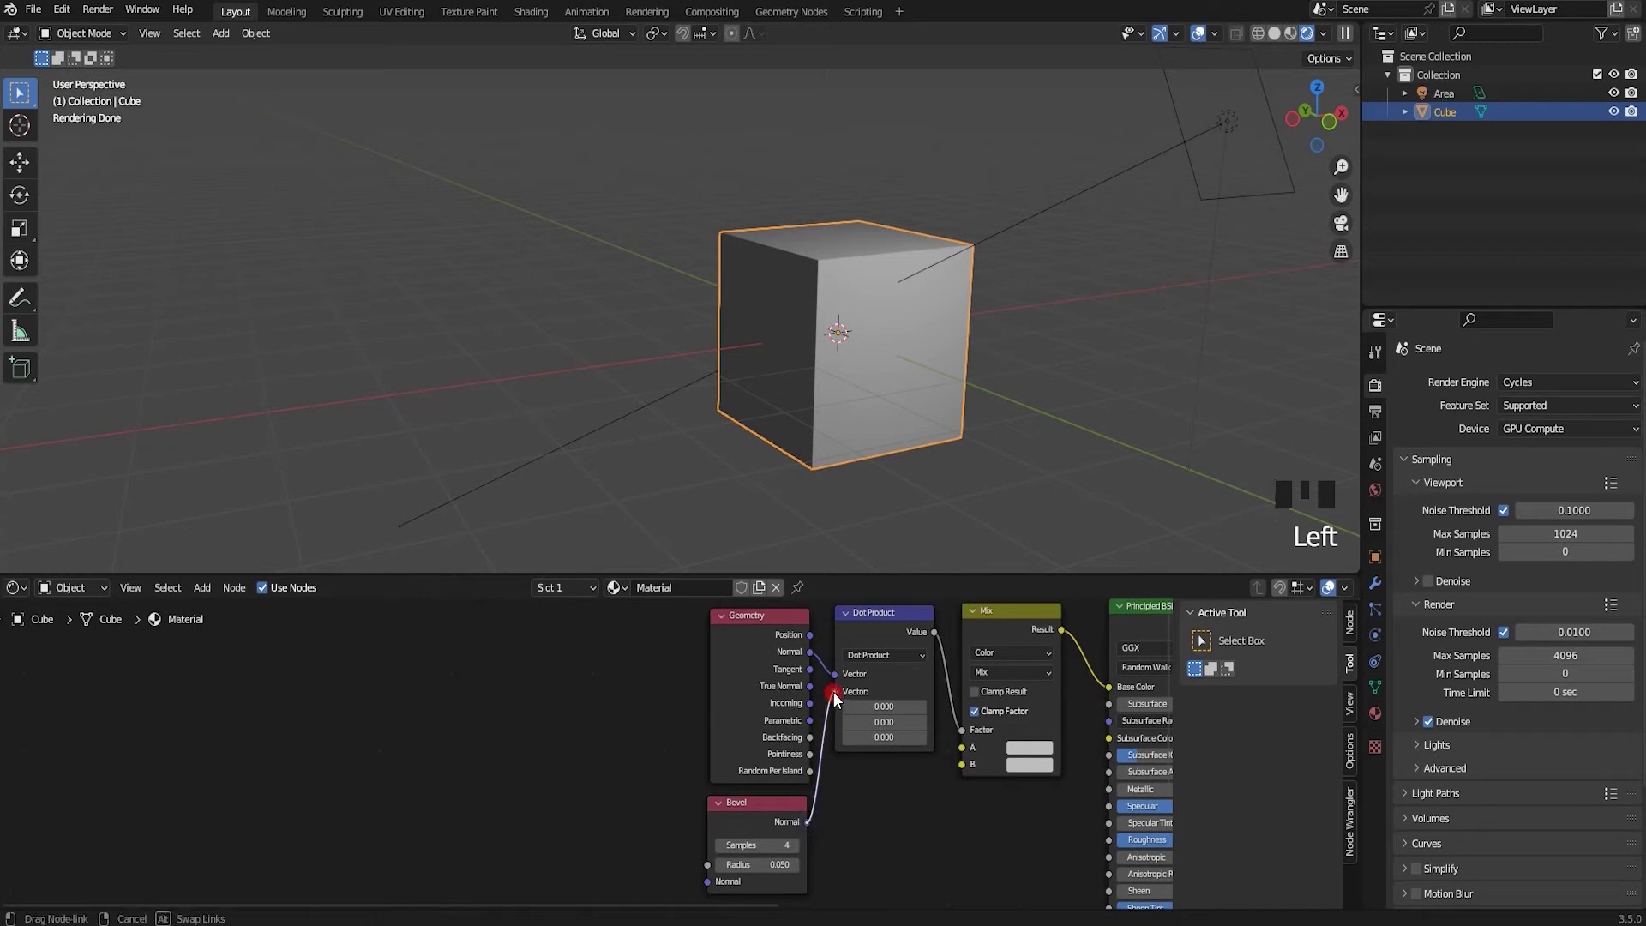
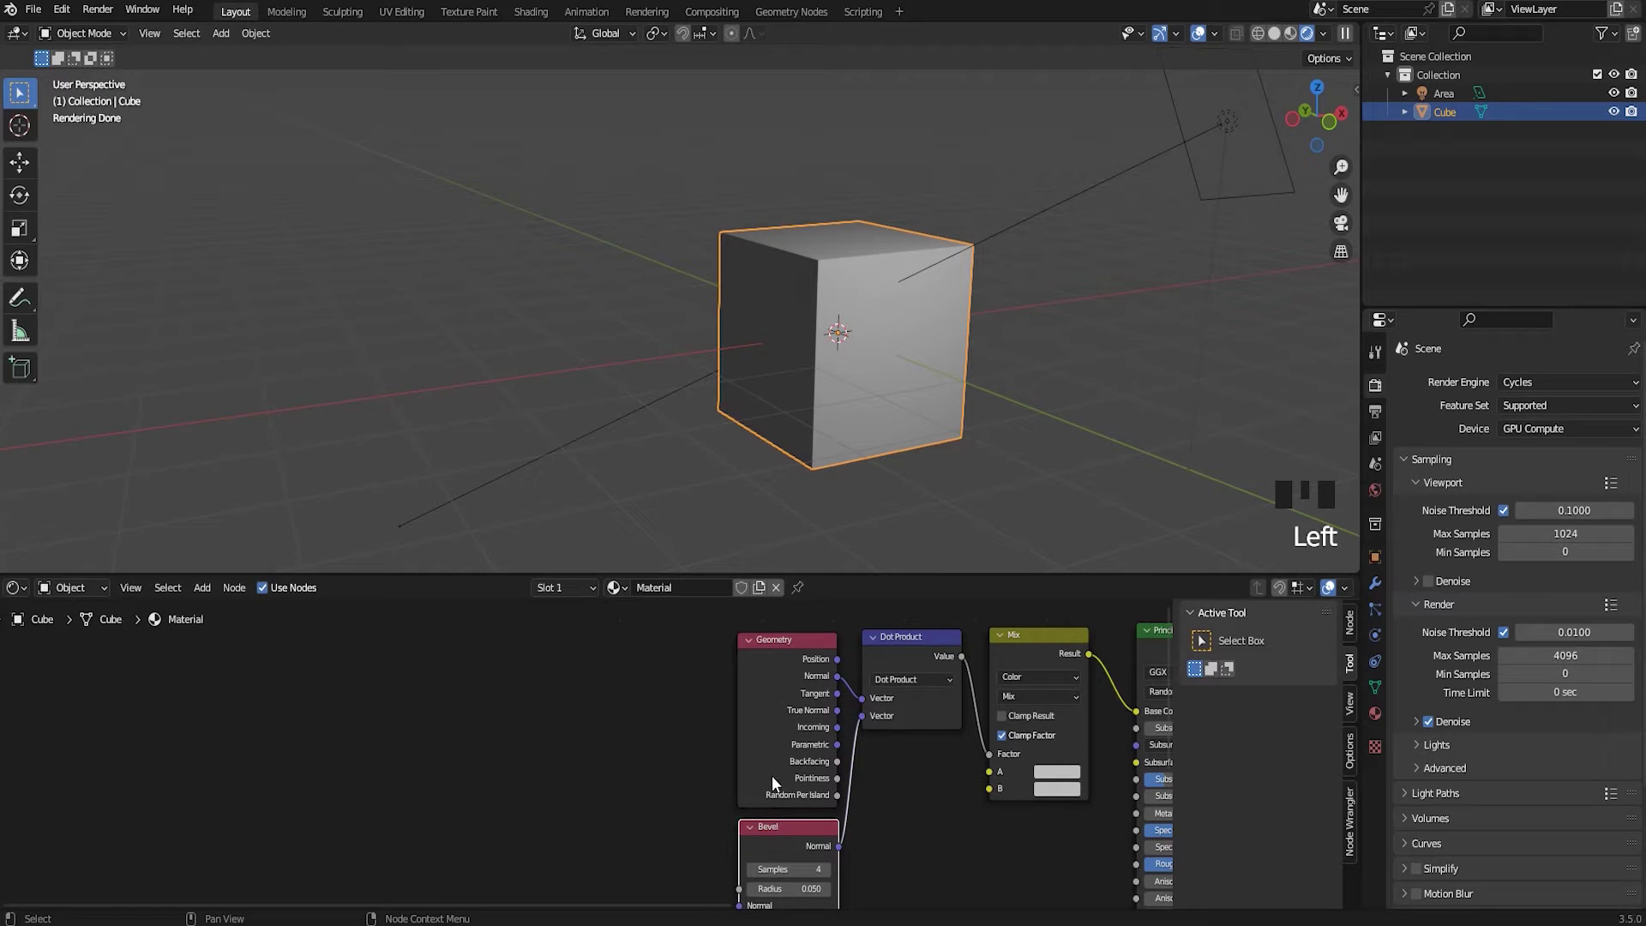
scroll(down, 3)
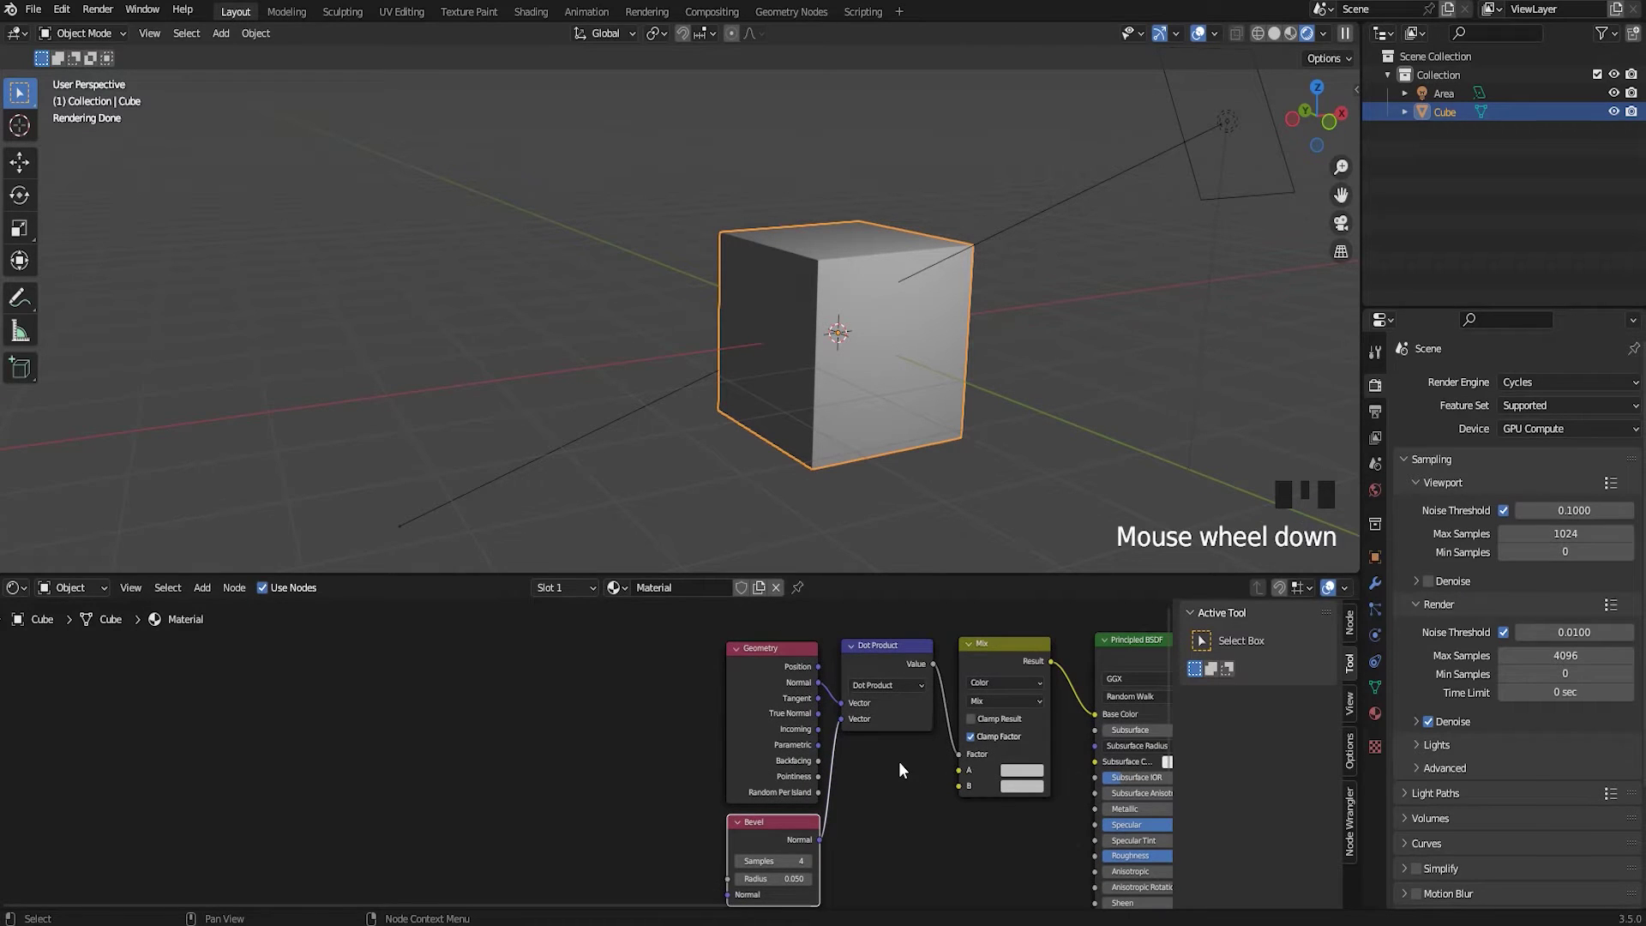
drag(614, 752, 553, 752)
click(553, 751)
Add an Add math node and link its Value into the Bevel node's Radius
key(shift+a)
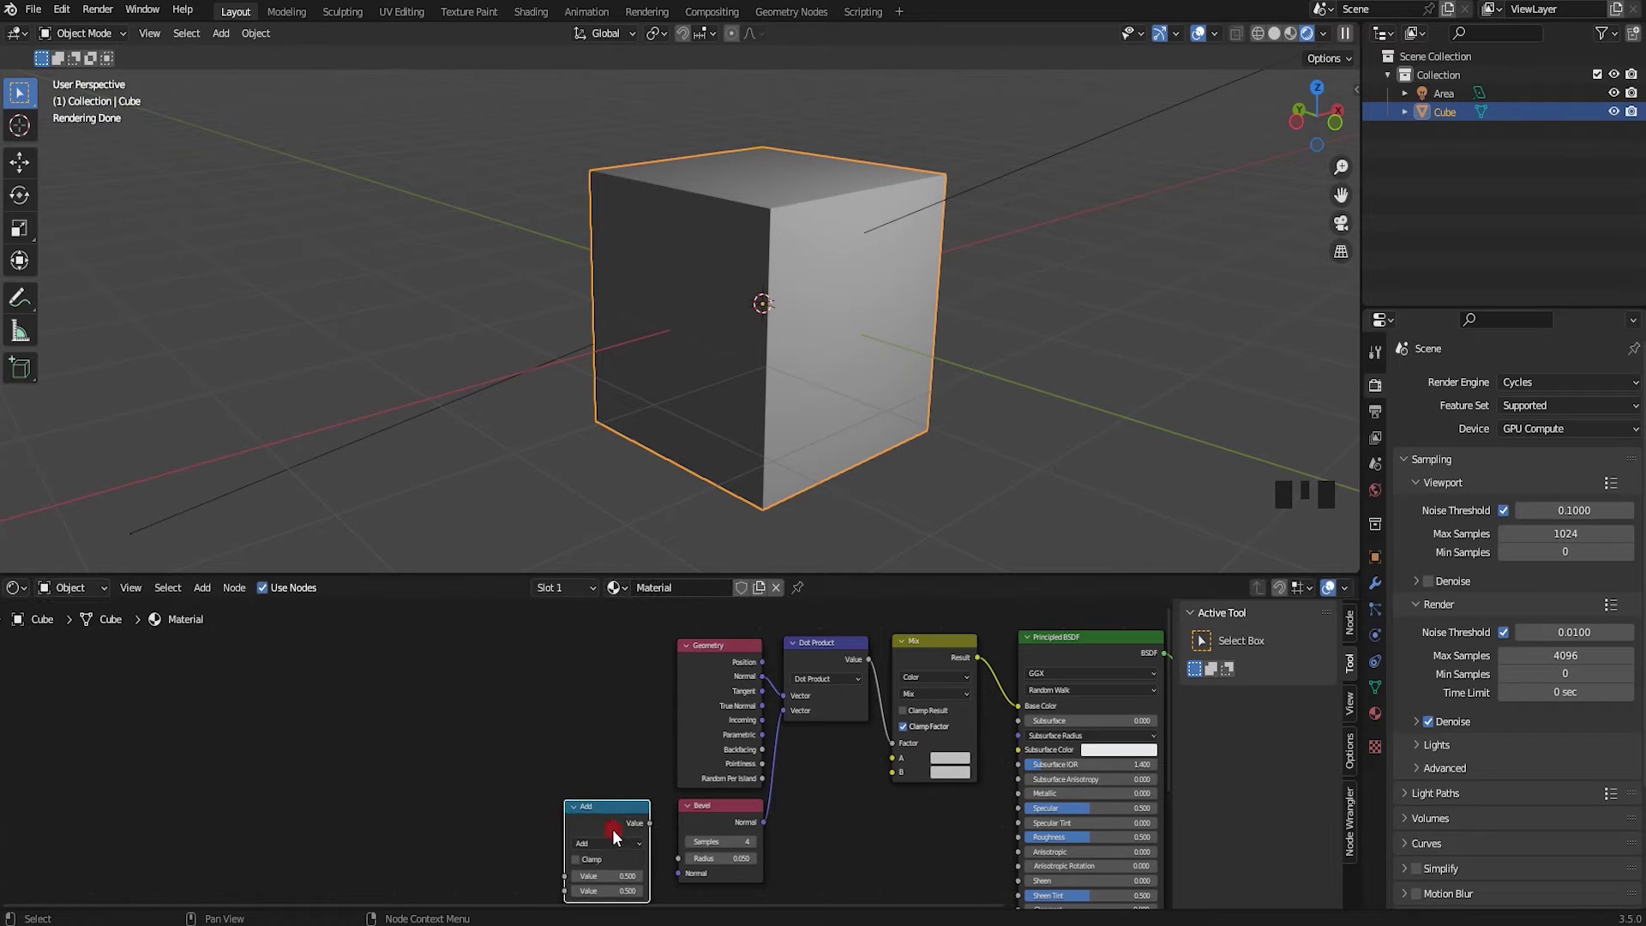
drag(654, 823, 691, 812)
click(691, 812)
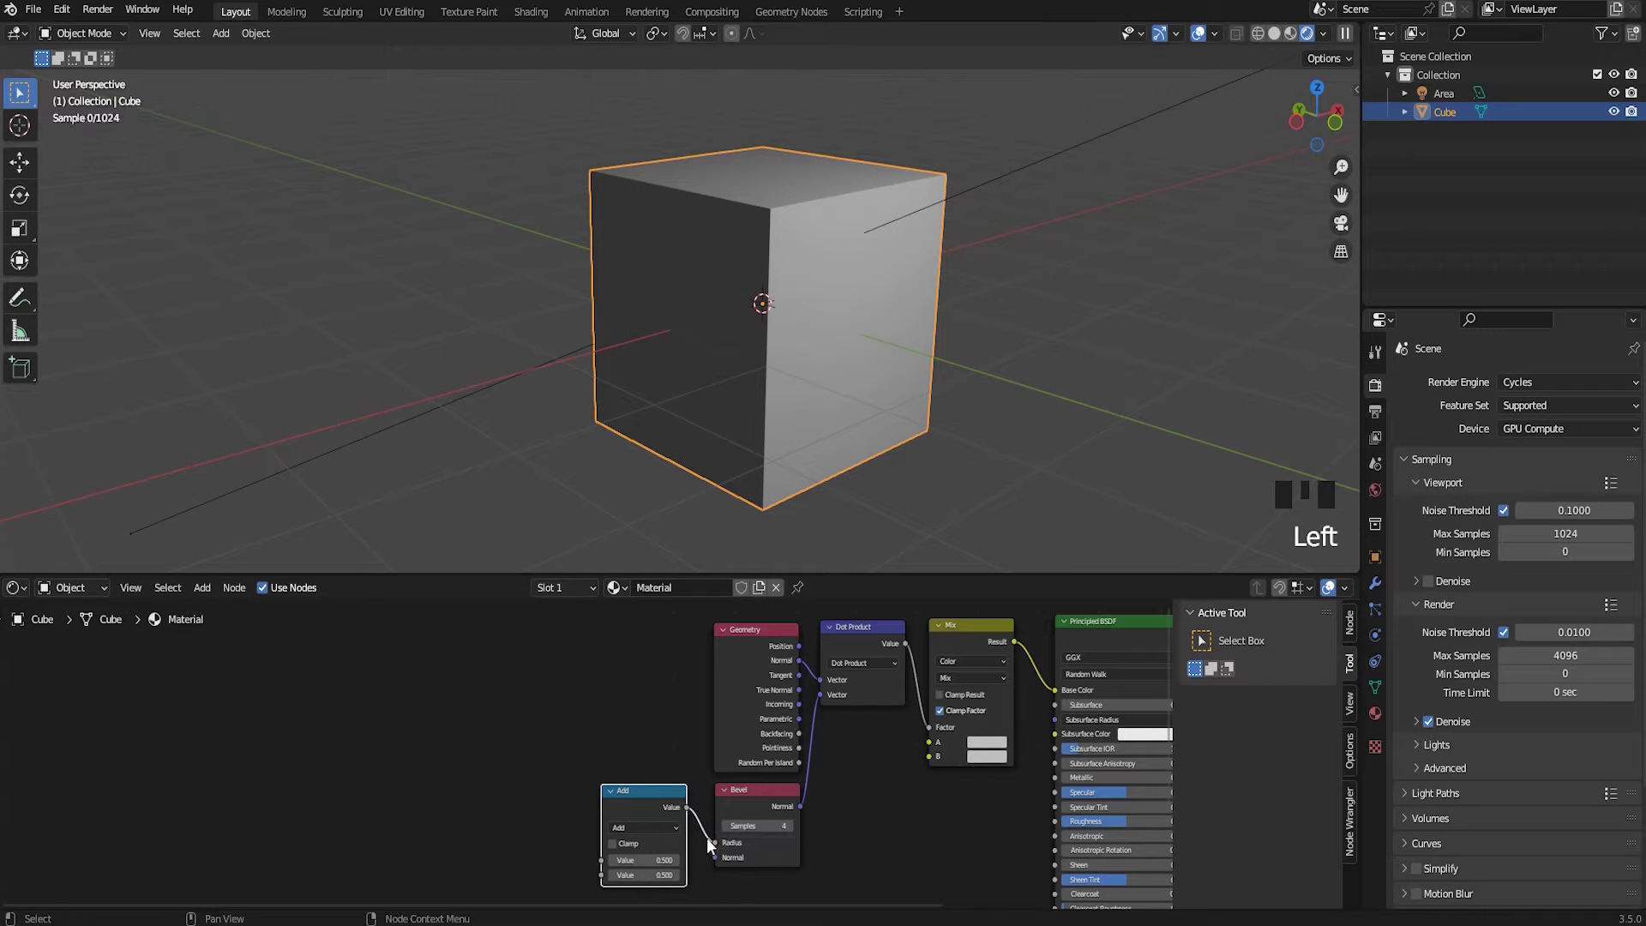
click(674, 801)
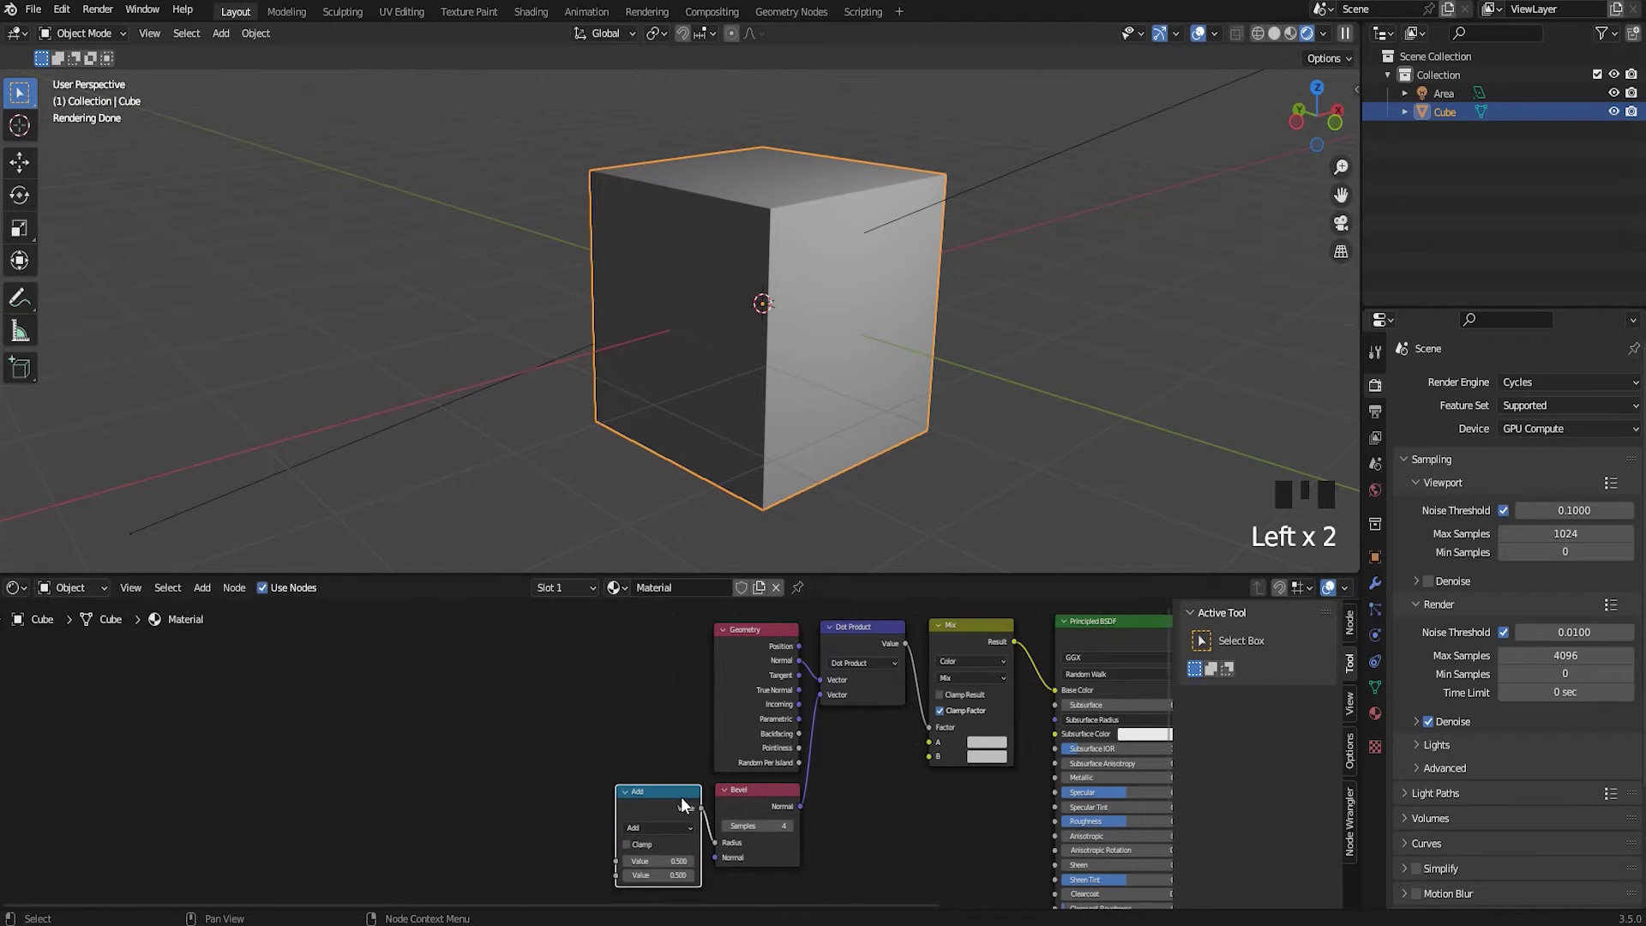
drag(612, 765, 618, 754)
click(618, 753)
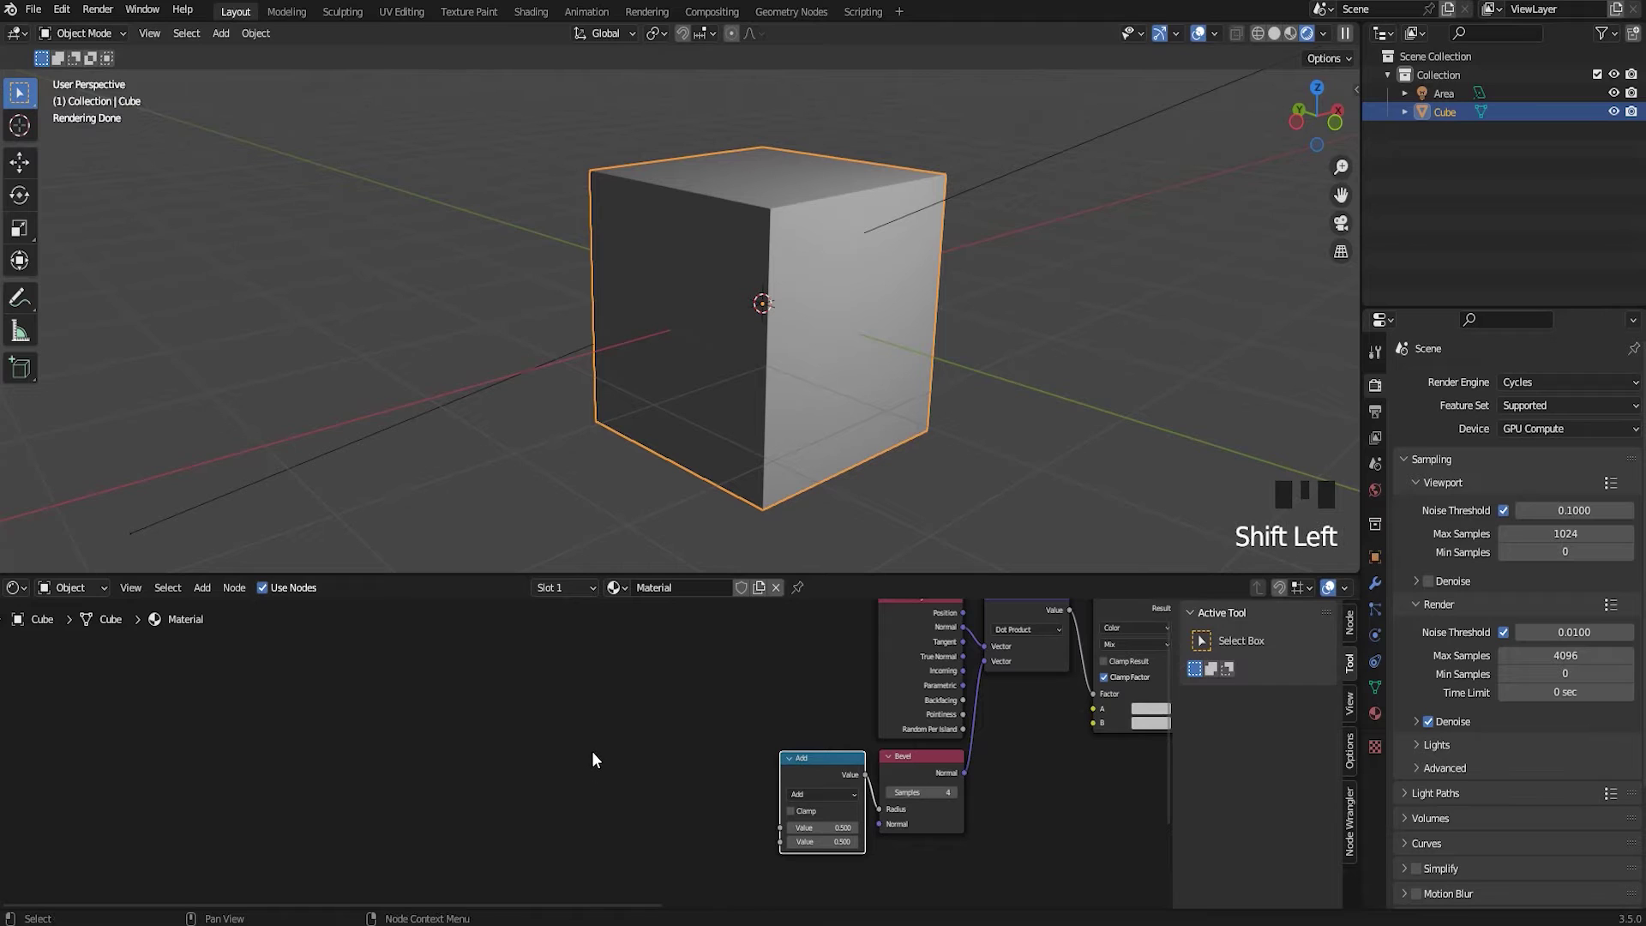
Add an Image Texture node loaded with TEXTURA DESGASTE.jpg feeding the math node
key(shift+a)
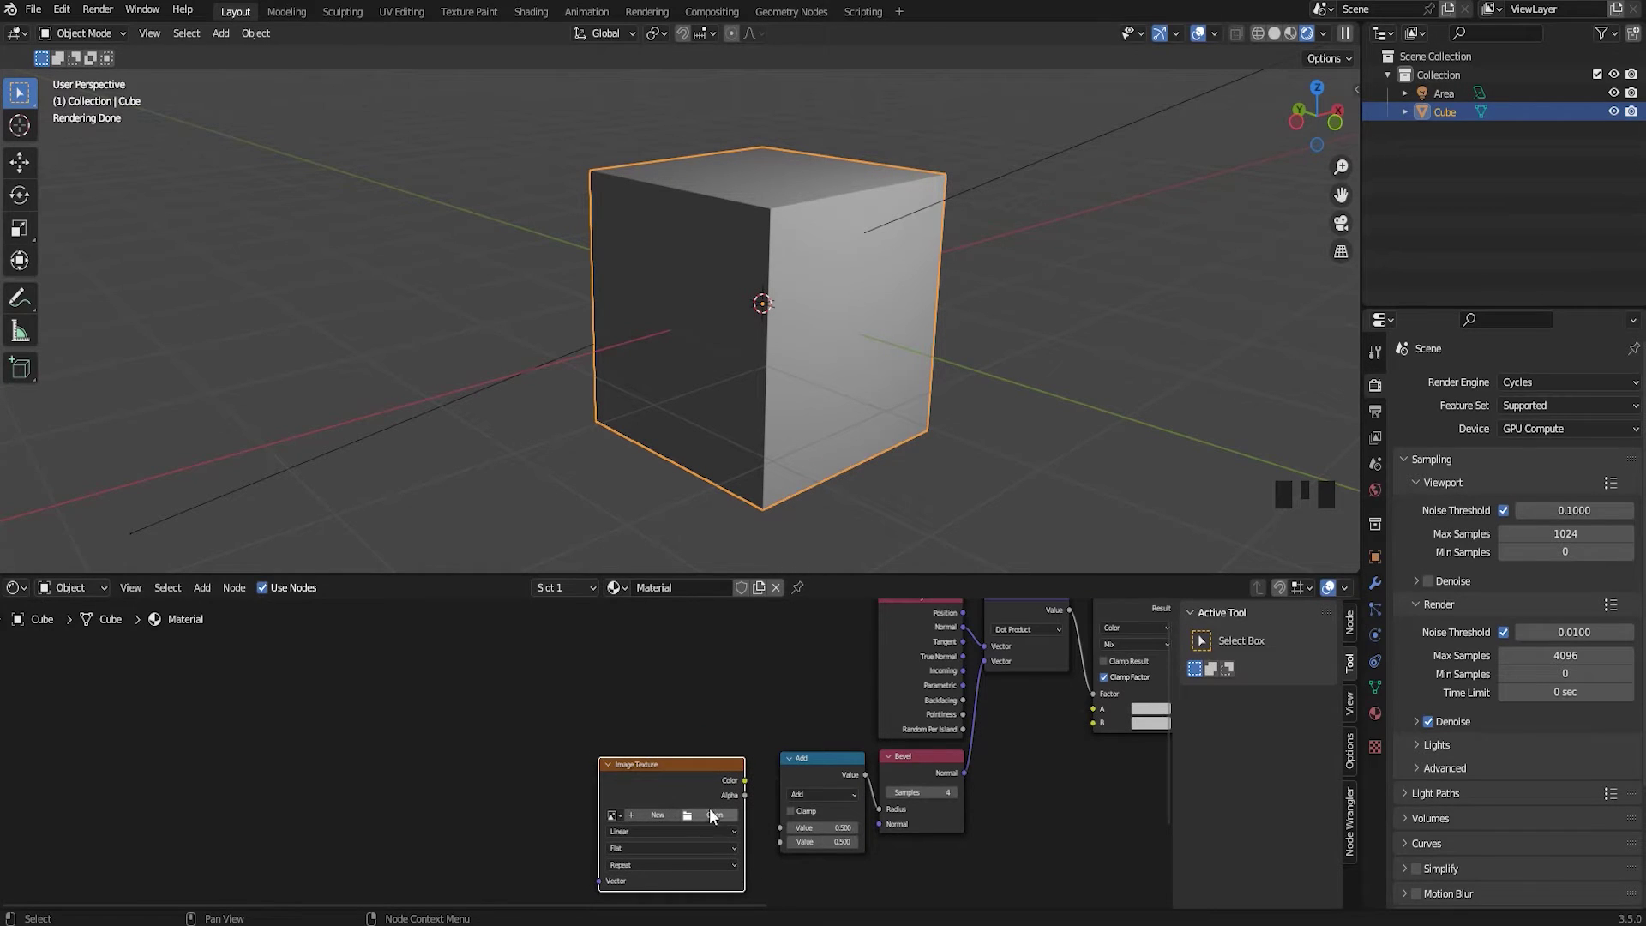
drag(717, 822, 431, 405)
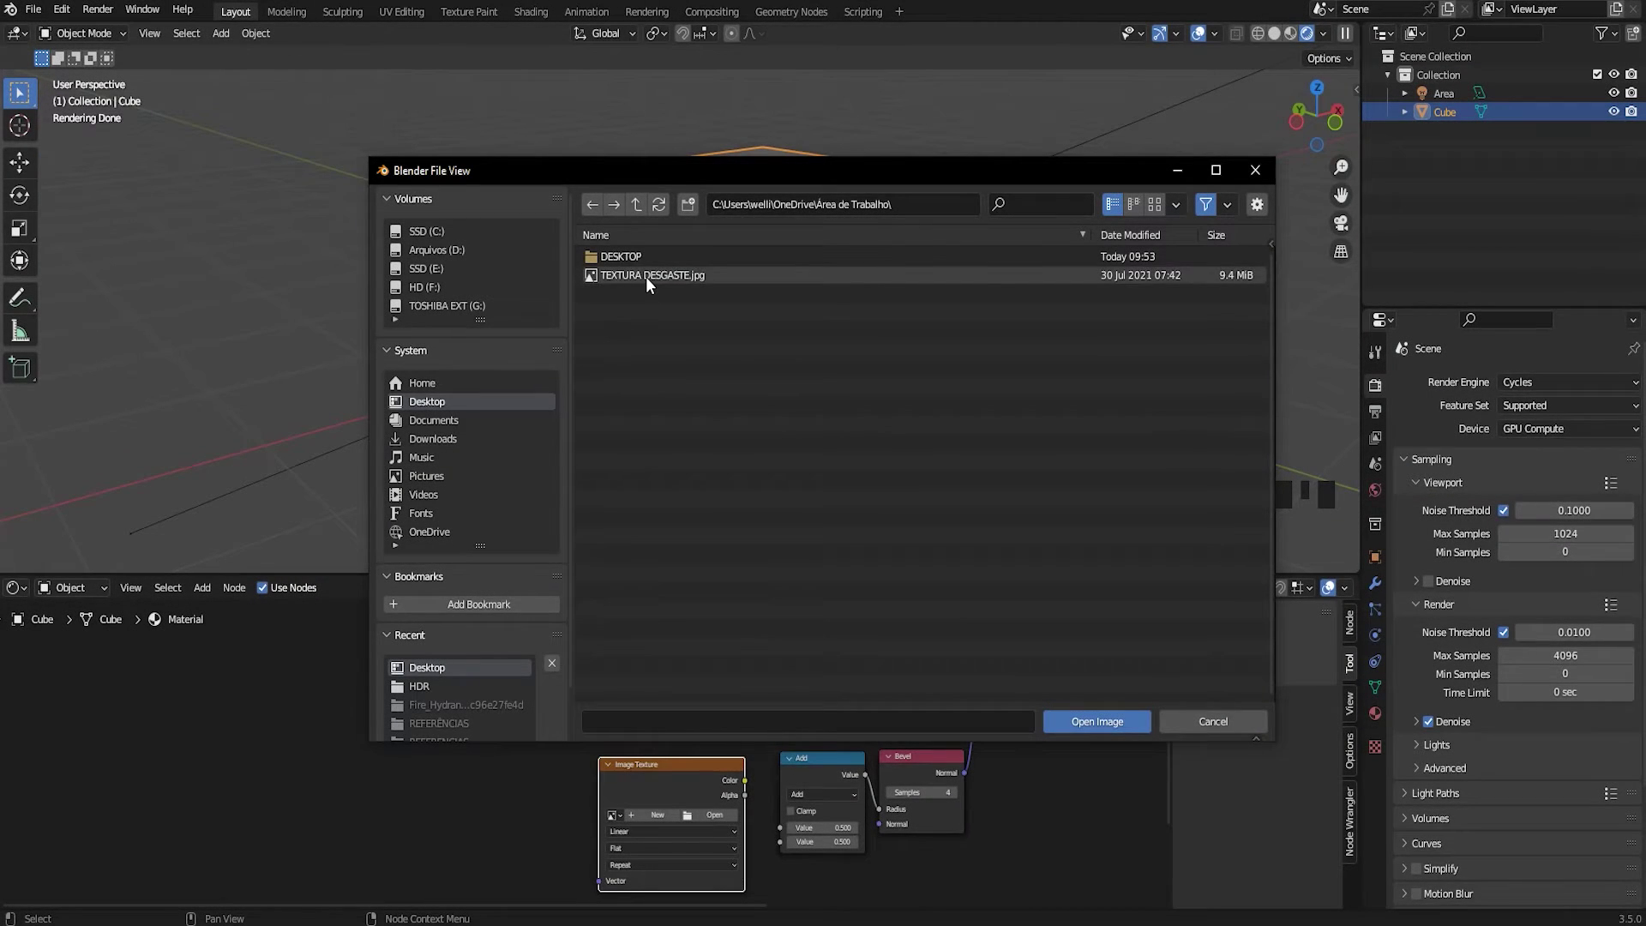
drag(782, 830, 784, 729)
click(784, 729)
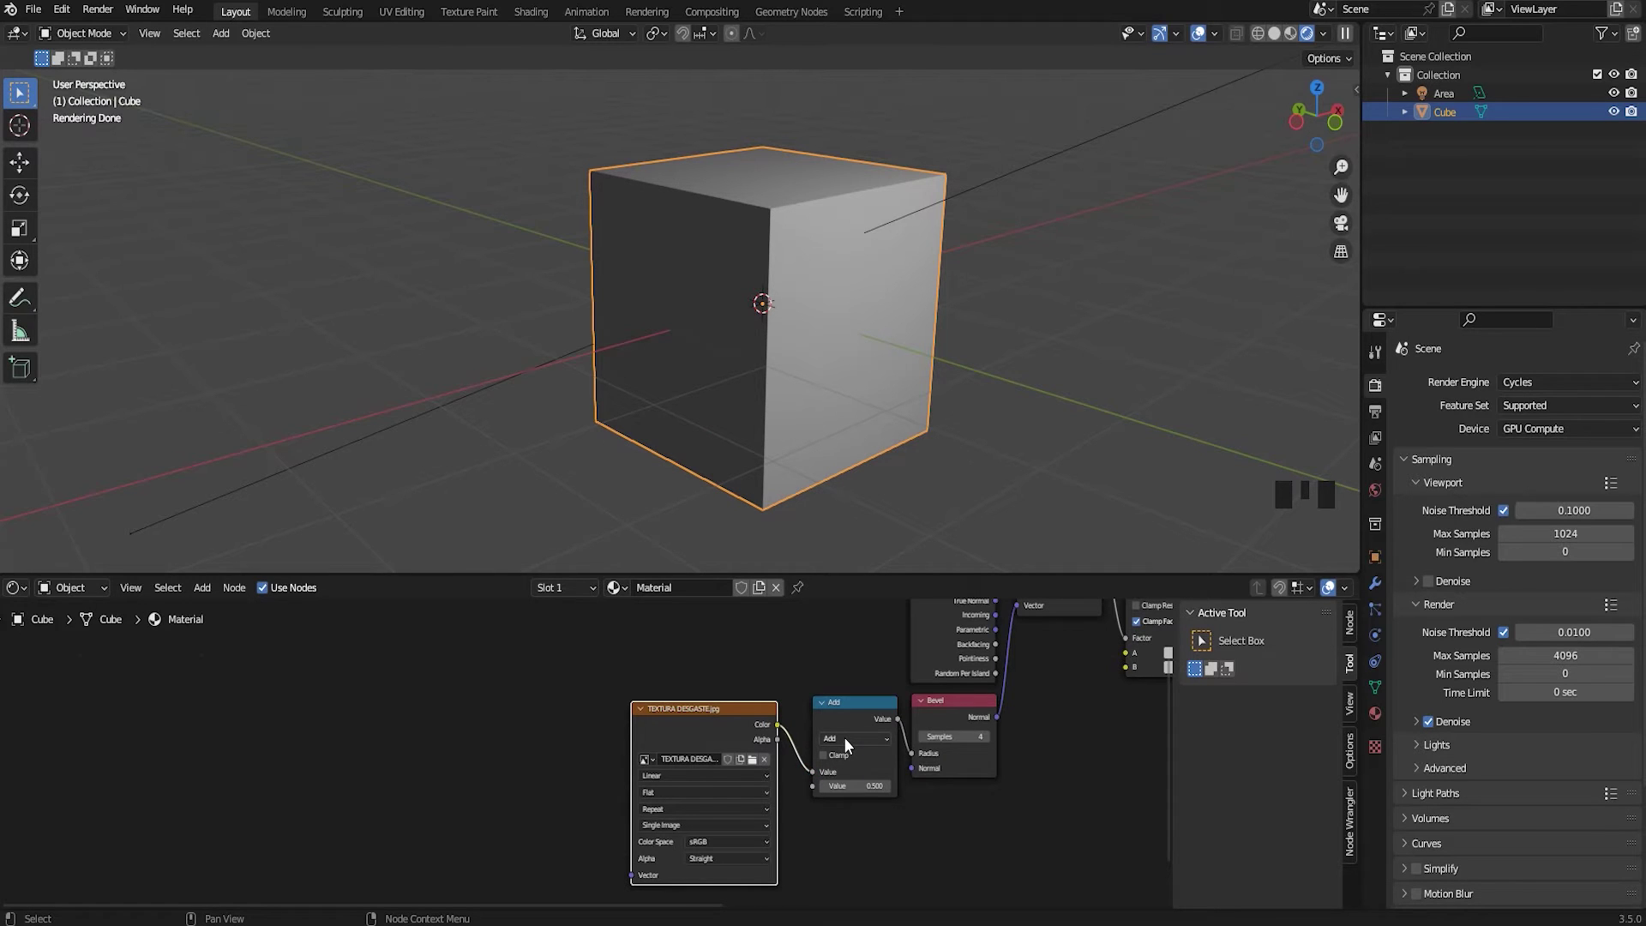
Switch the math node from Add to Divide and bring the whole node tree into view
click(851, 743)
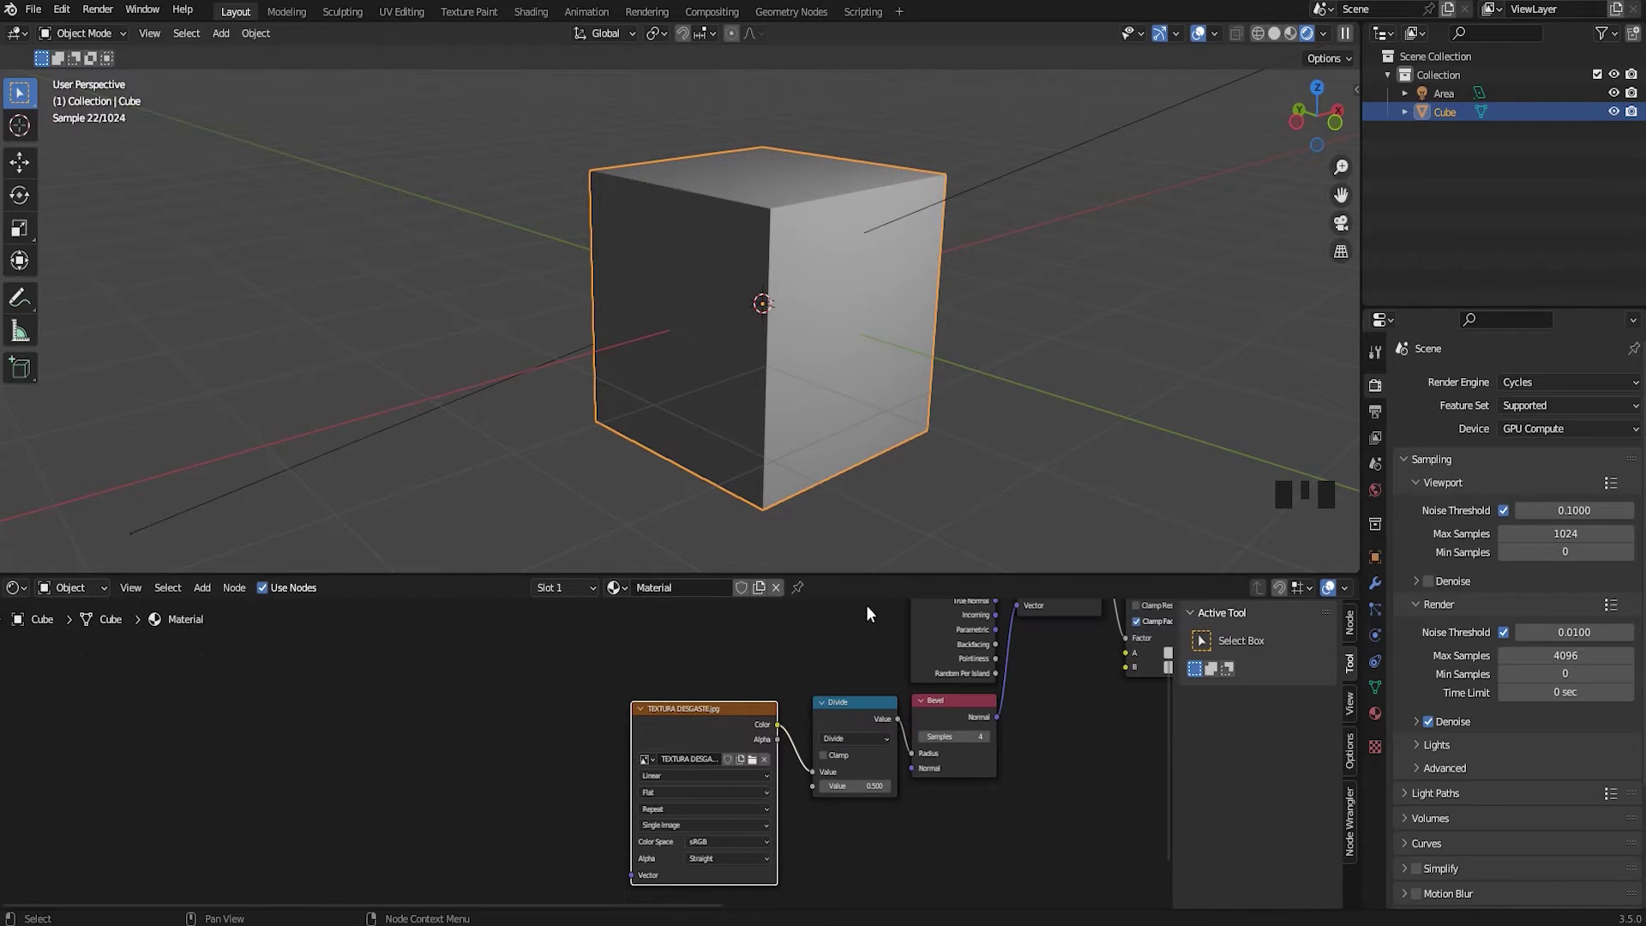
middle_click(949, 335)
scroll(down, 3)
middle_click(888, 752)
scroll(up, 3)
Set the Mix node's colour B to red so the cube shows white worn edges over red
scroll(up, 3)
drag(774, 776, 452, 651)
click(452, 651)
click(894, 659)
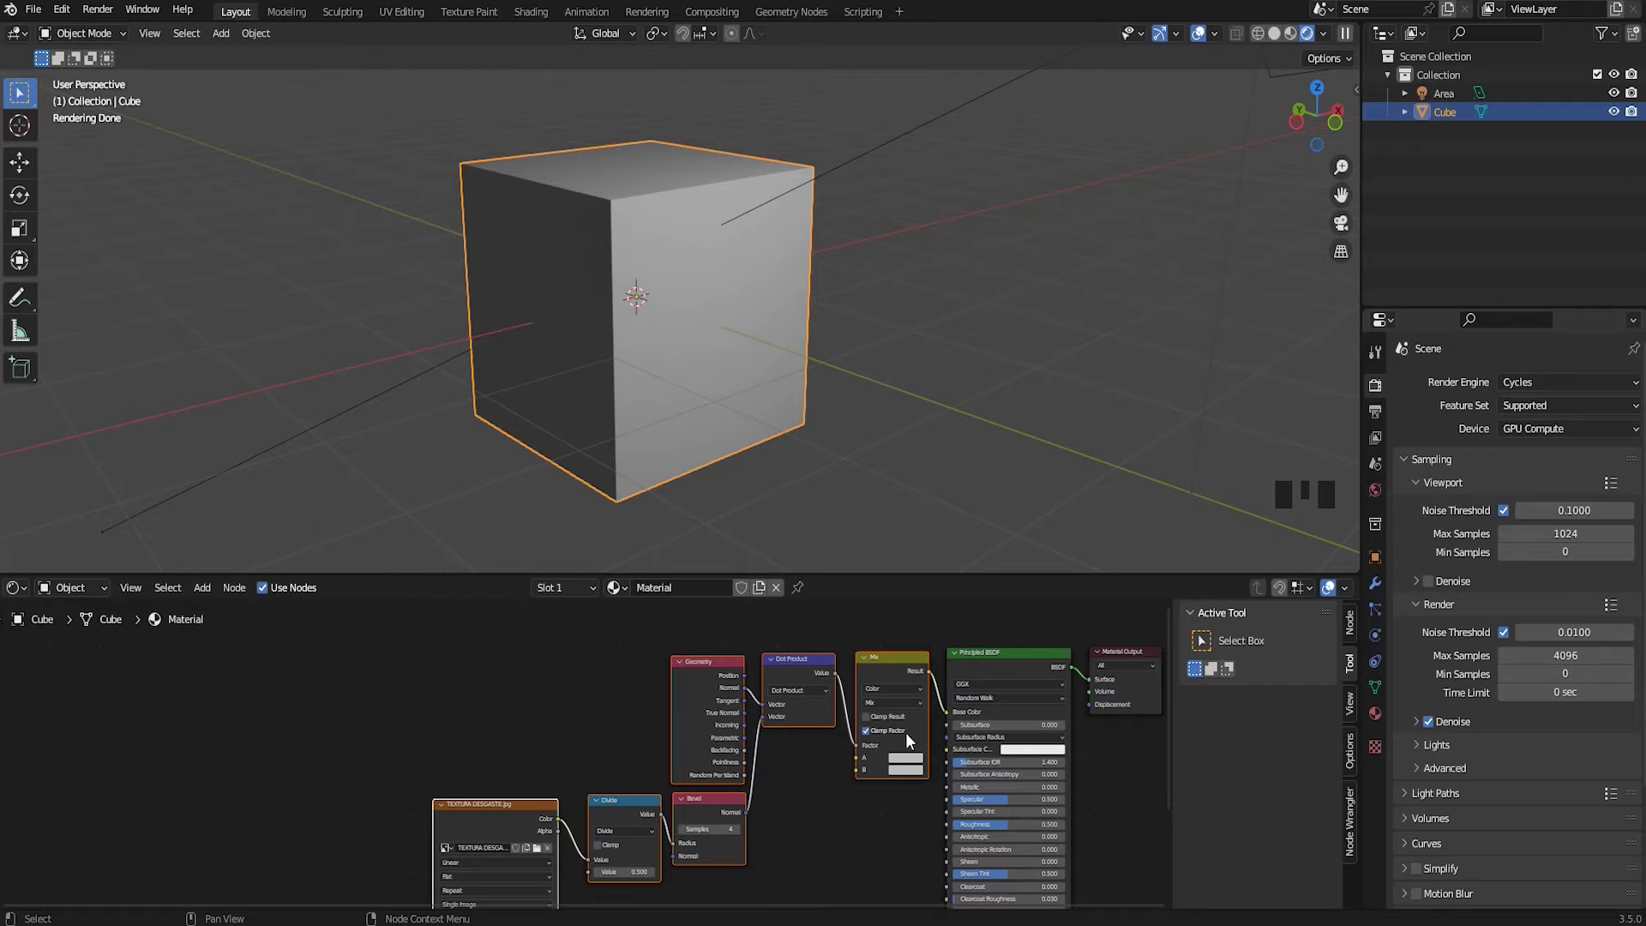
click(900, 774)
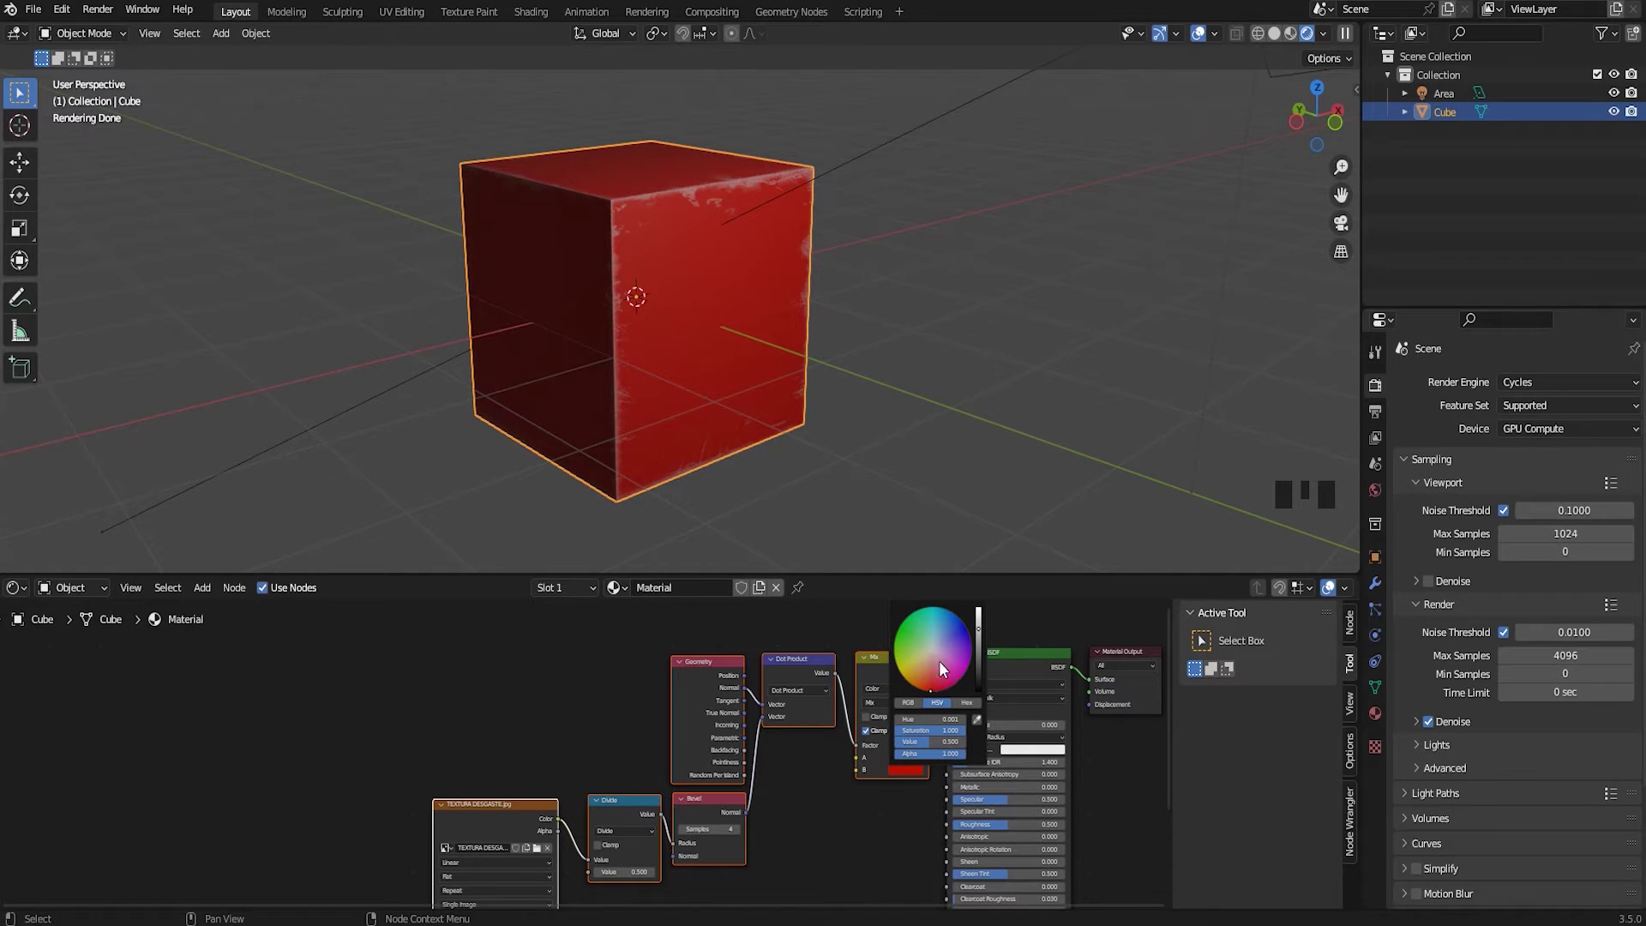
Change the Mix node's colour B to green to try a green worn cube
scroll(up, 3)
click(1029, 766)
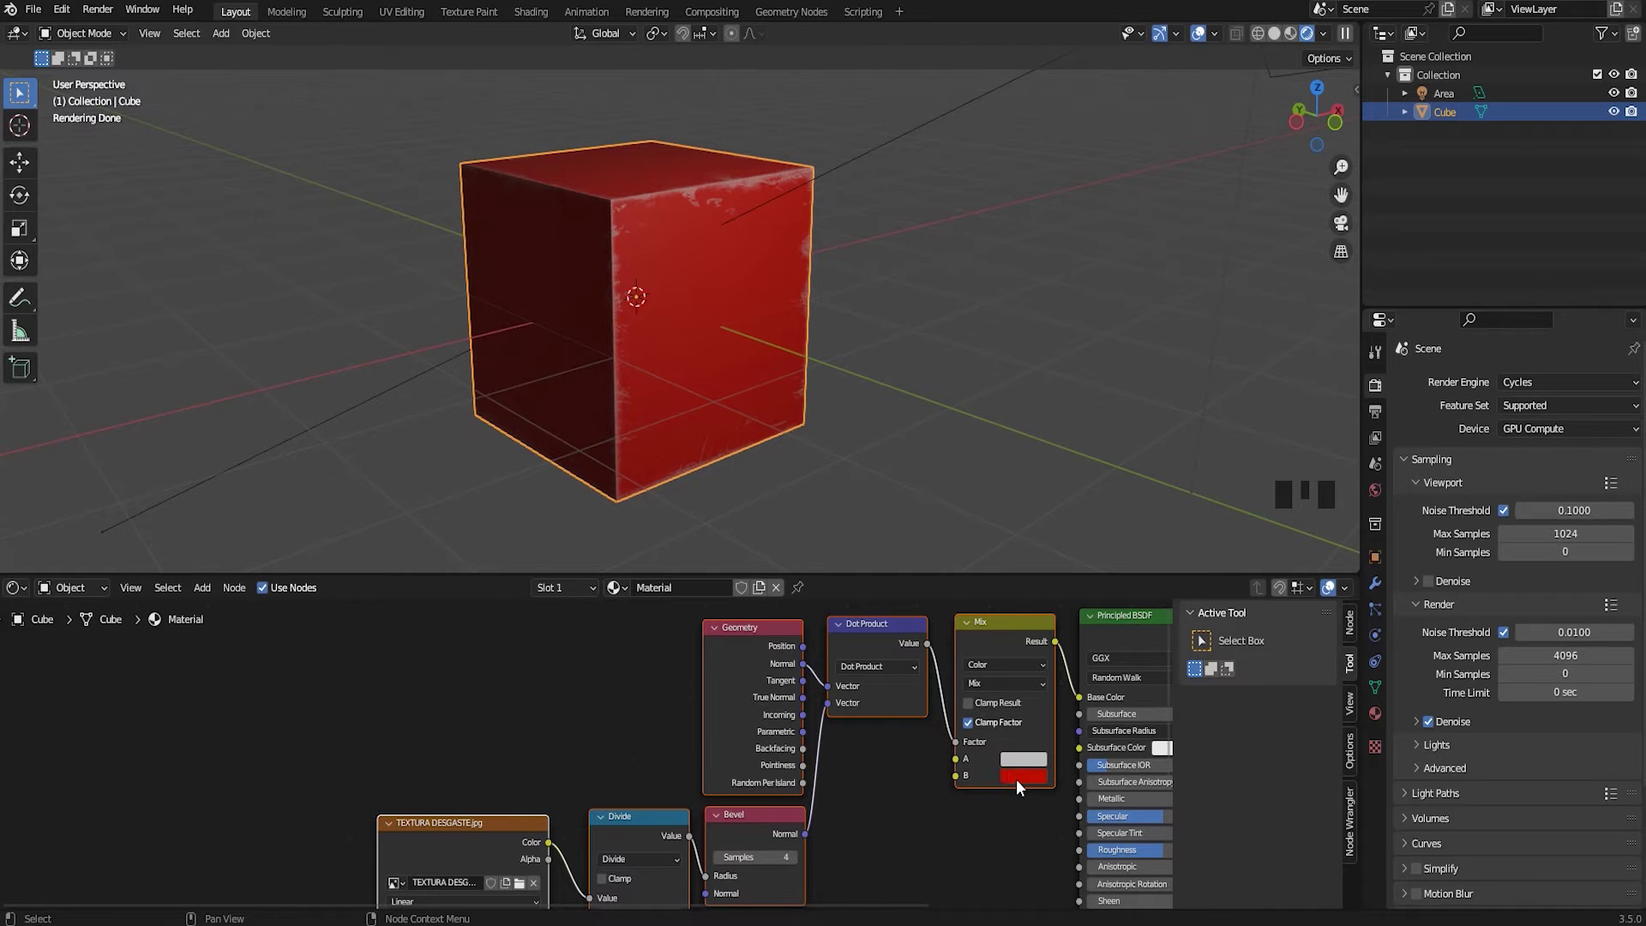
click(1029, 783)
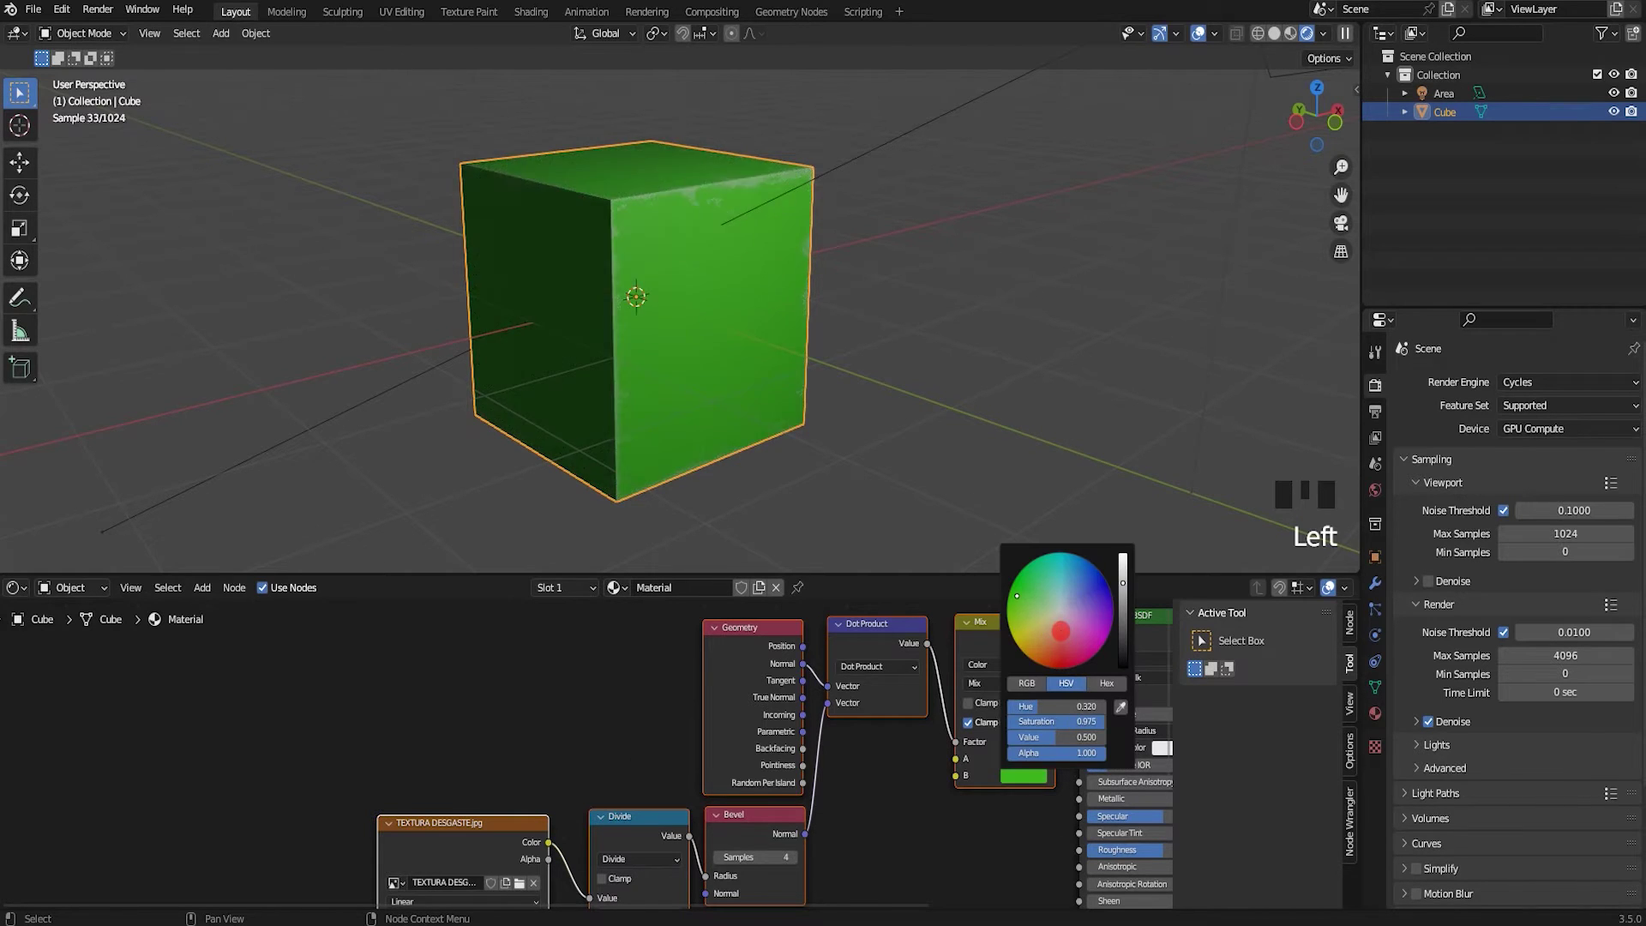
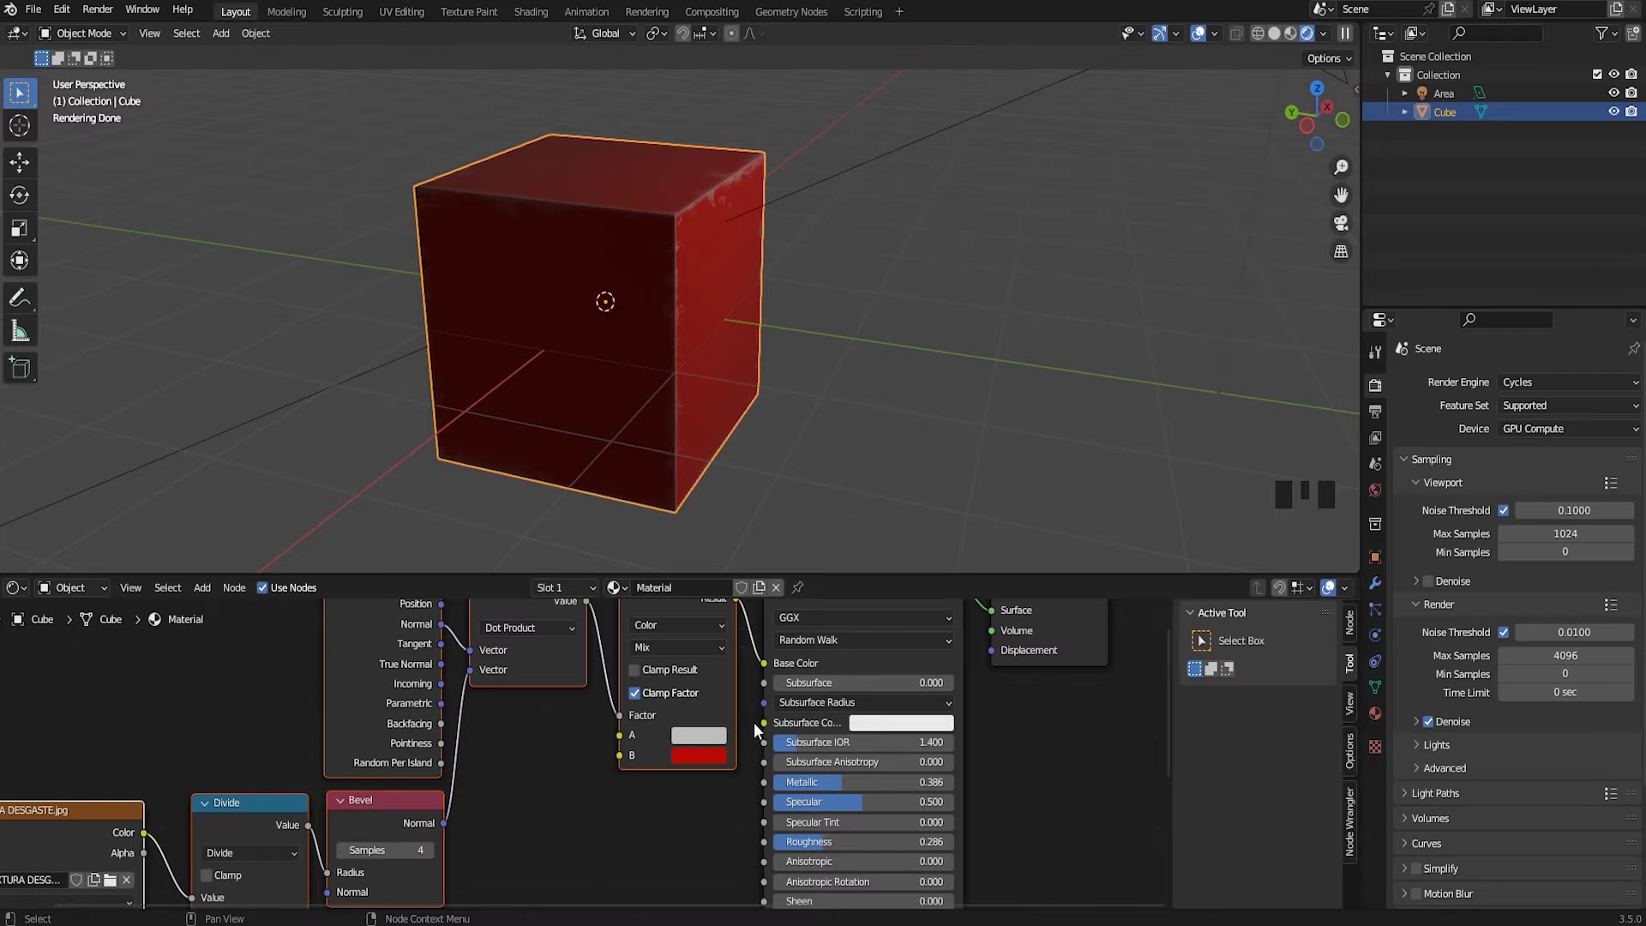
Return Mix B to red and set Principled BSDF Metallic 0.386 and Roughness 0.286
drag(790, 369, 701, 363)
drag(825, 400, 942, 336)
drag(969, 374, 548, 889)
drag(560, 840, 468, 838)
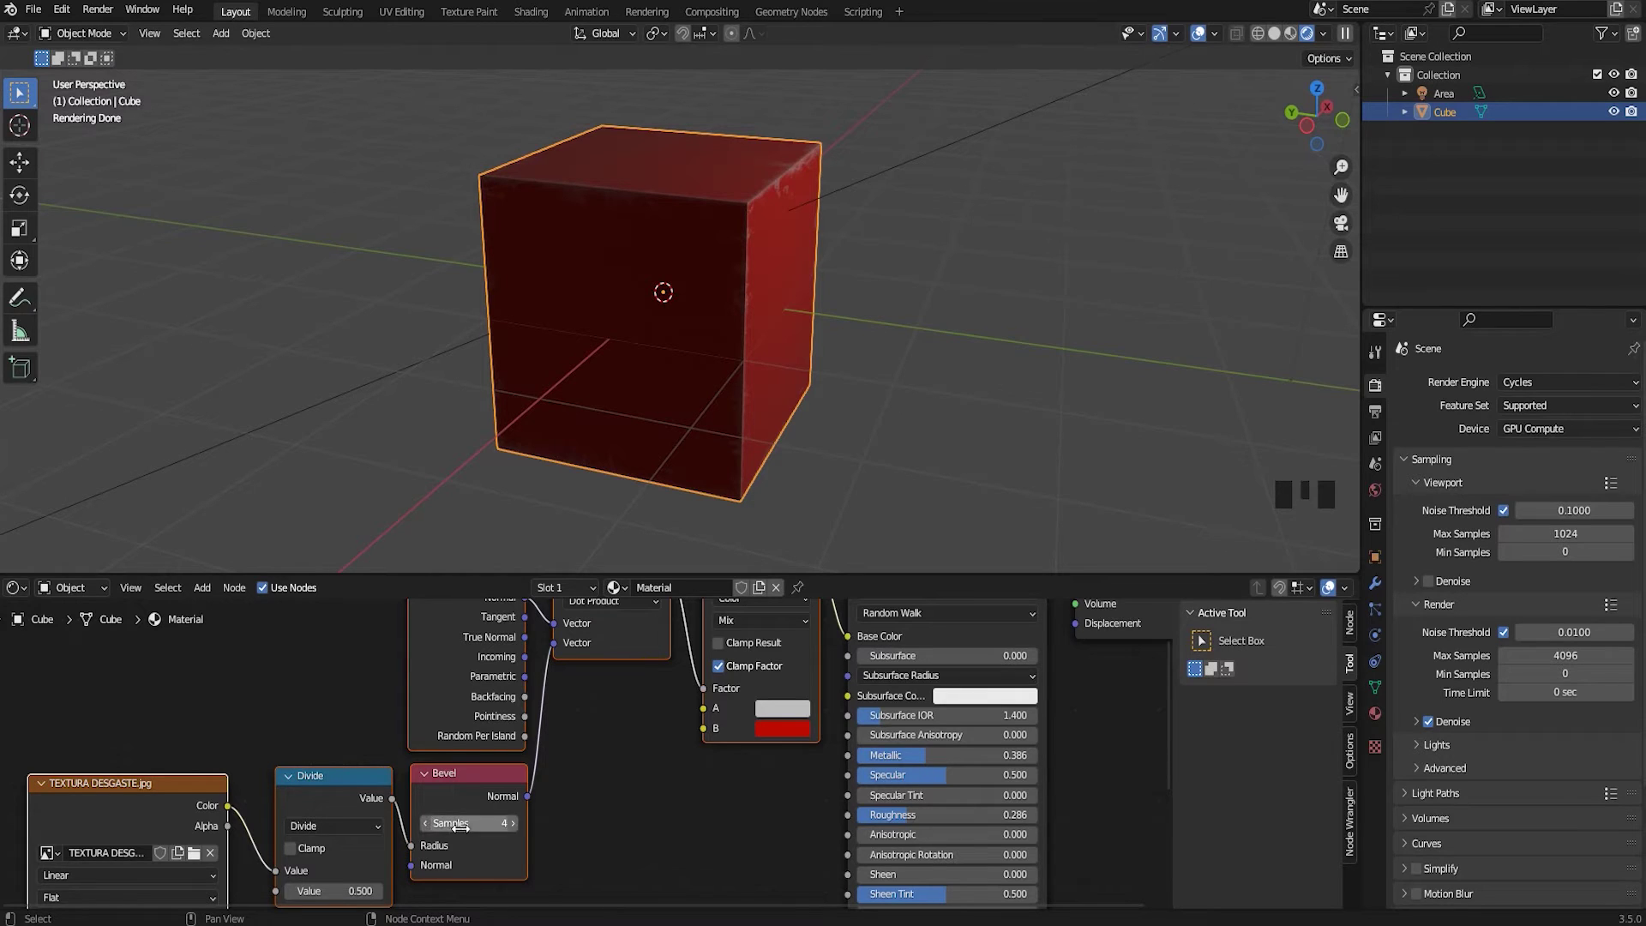
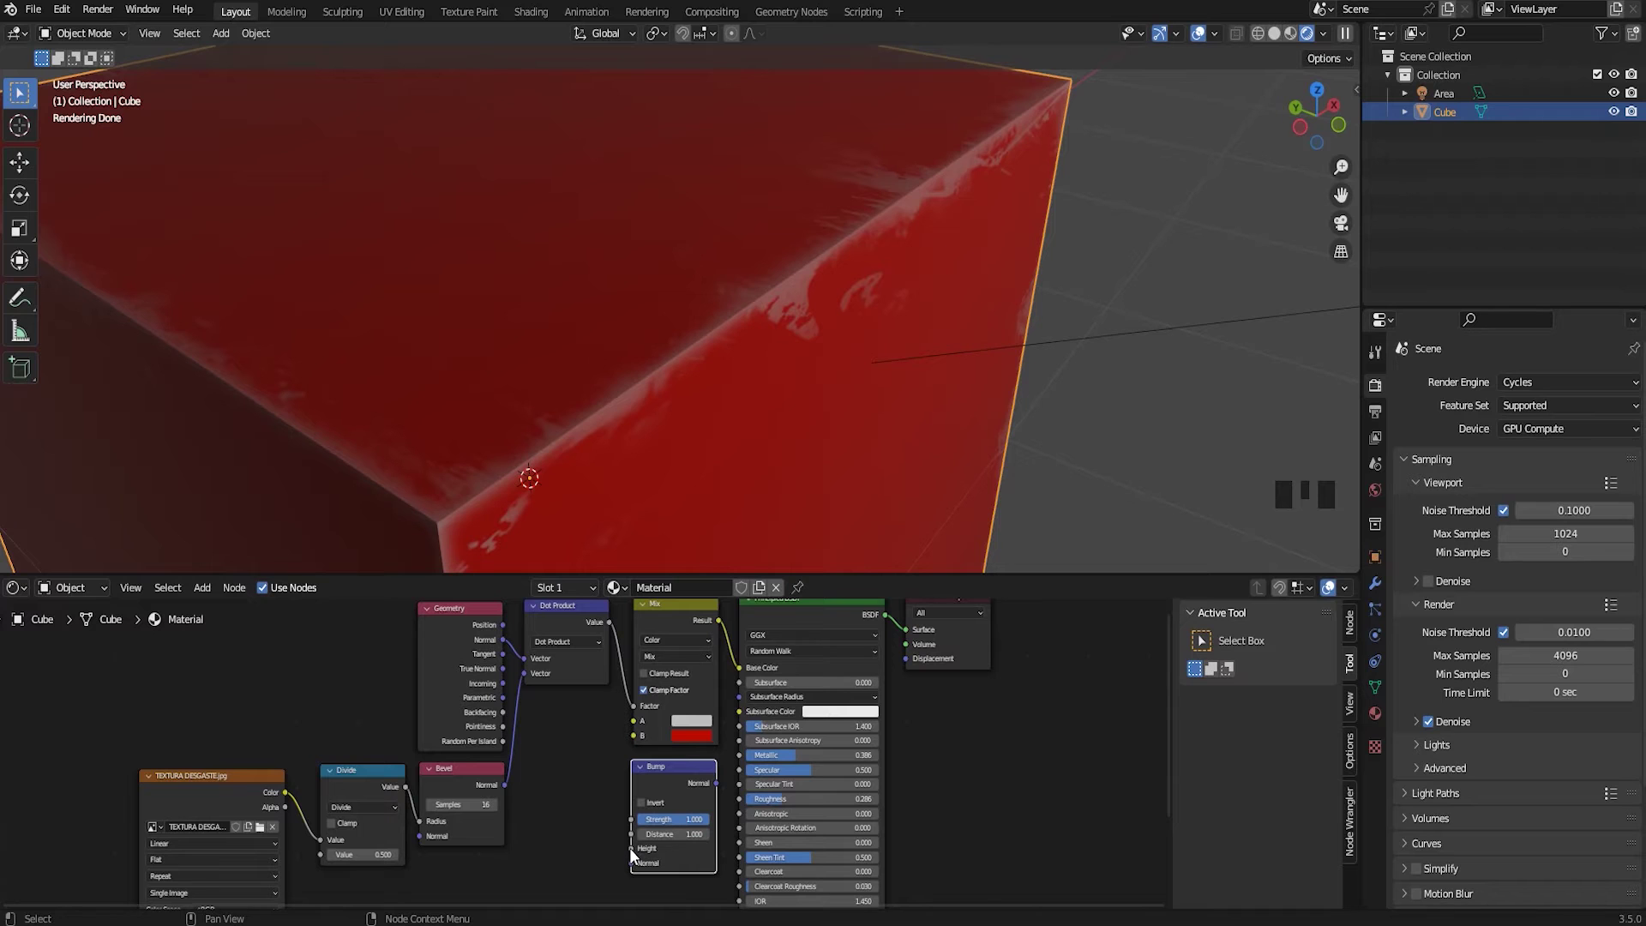
Link the wear Mix result into Bump Height and the Bump Normal into the BSDF Normal
click(640, 855)
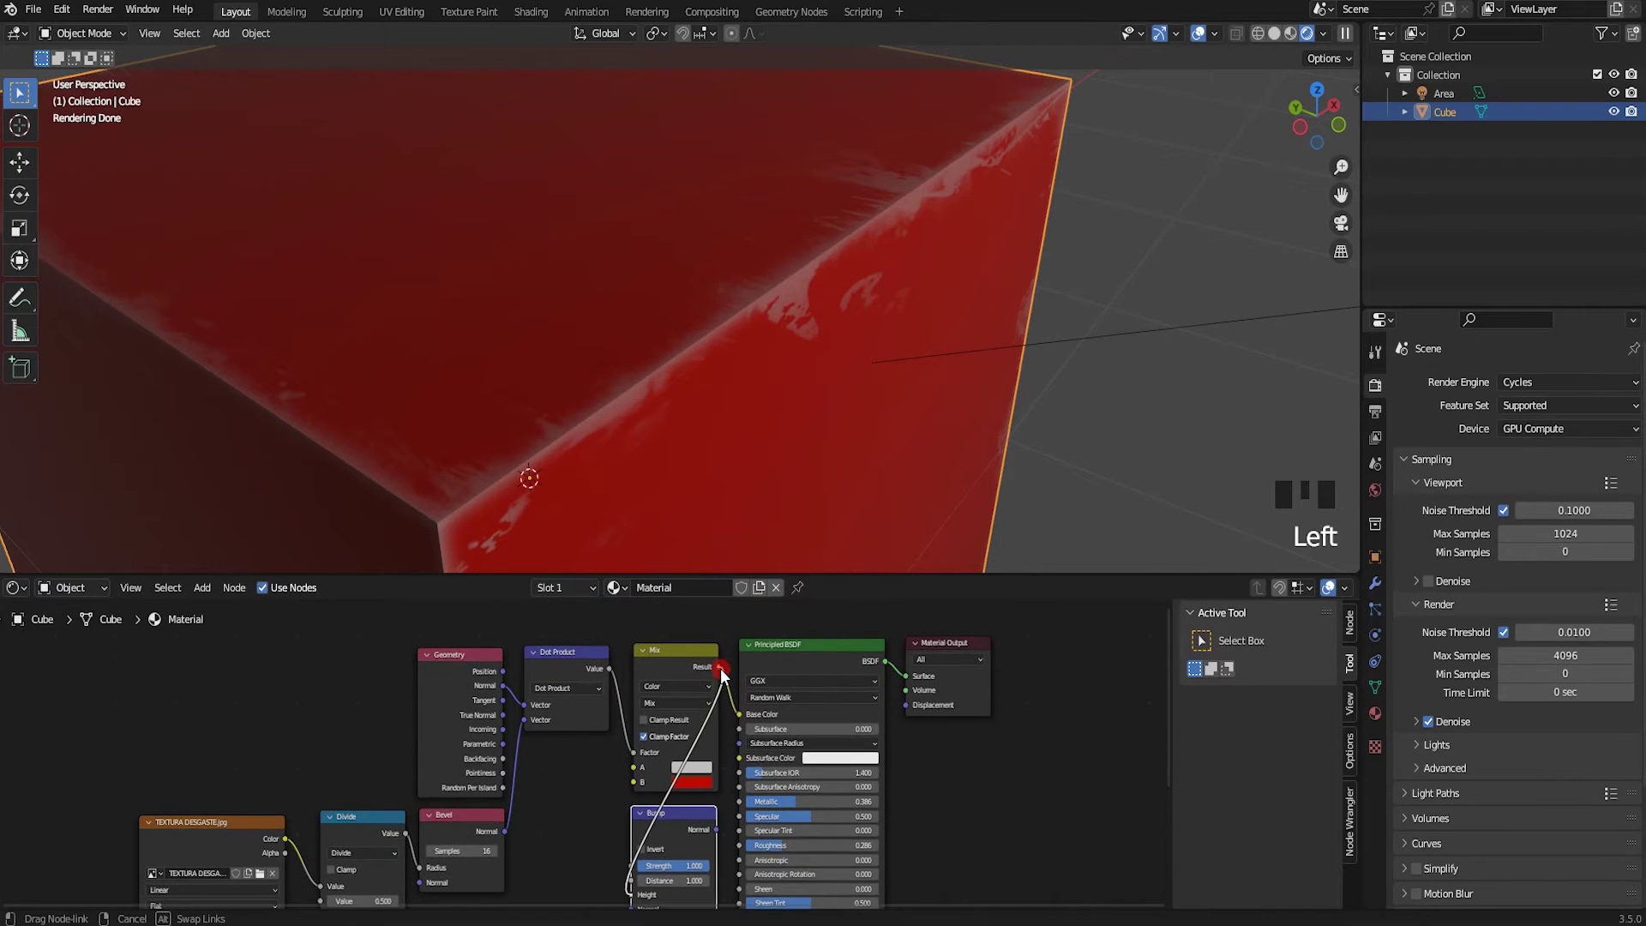
drag(636, 815, 711, 704)
click(711, 704)
drag(746, 815, 735, 709)
click(736, 709)
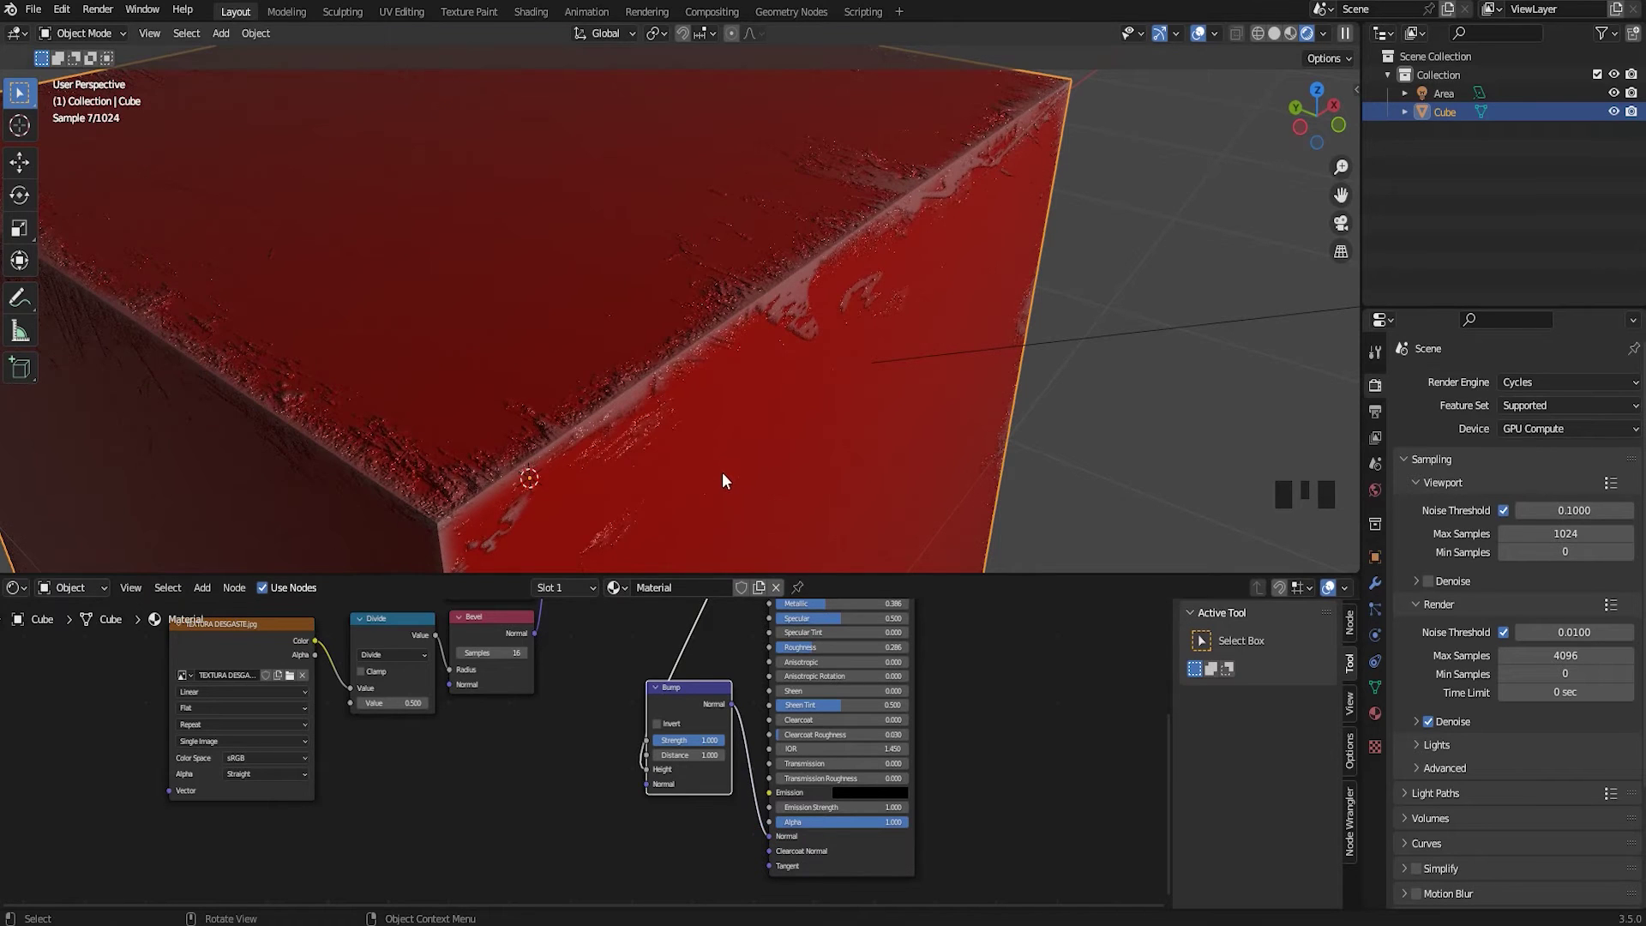
Brighten the Mix colour A to white so the cube shows pale worn patches
scroll(up, 3)
scroll(down, 3)
drag(841, 400, 709, 743)
click(713, 740)
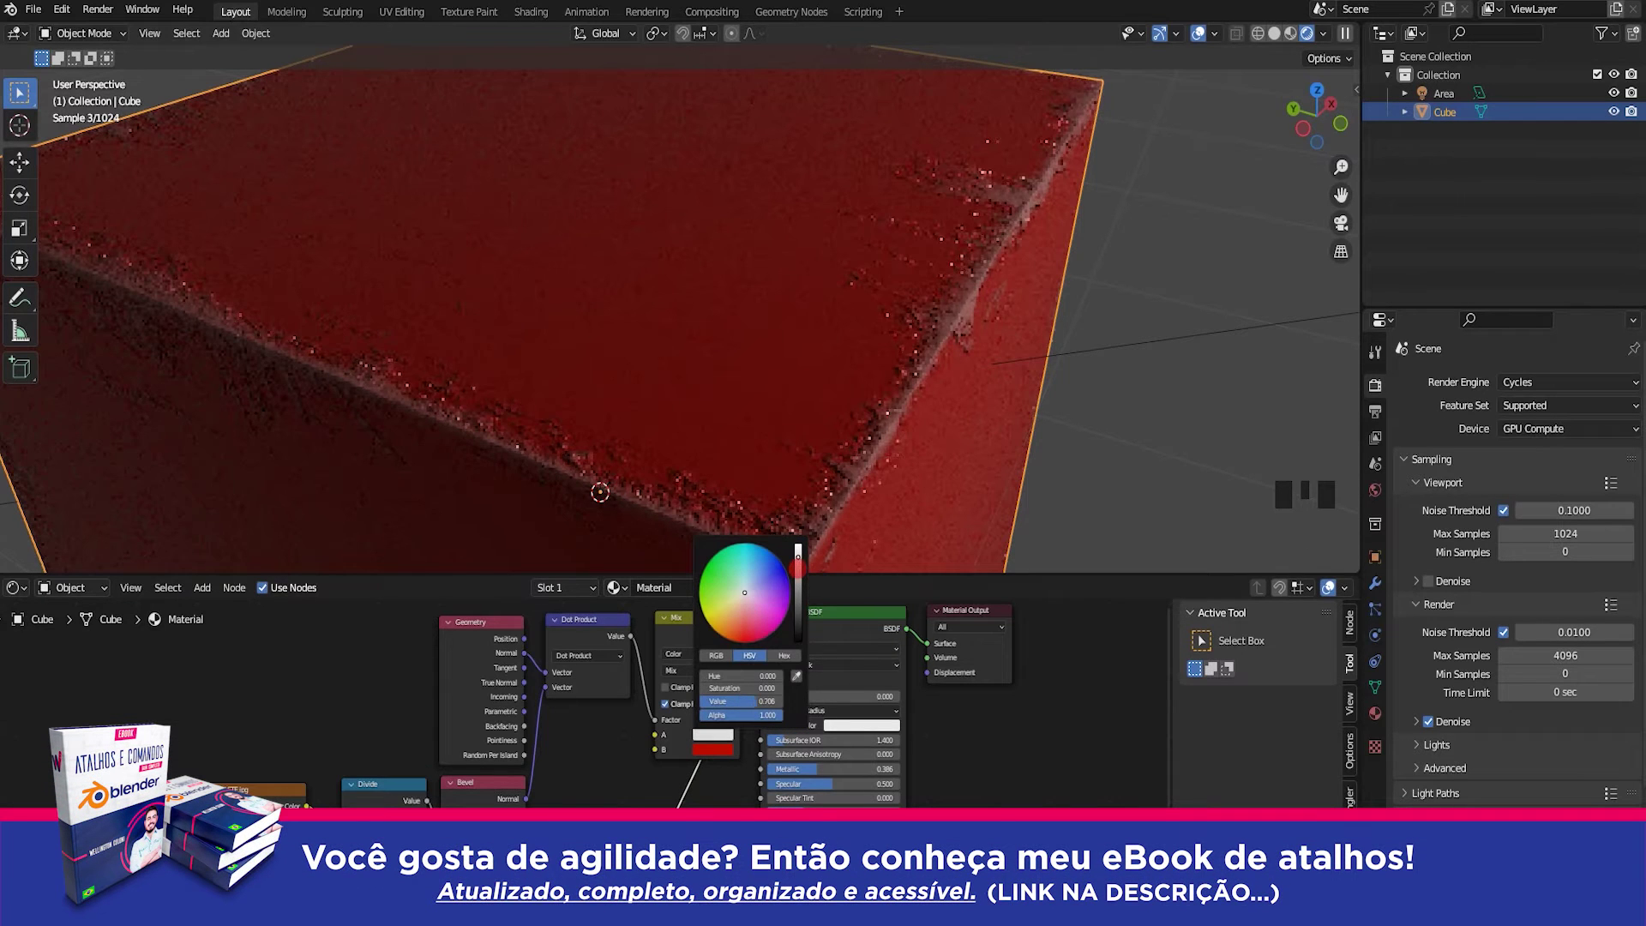
drag(928, 378, 616, 433)
Select the area light in the viewport
scroll(down, 3)
drag(801, 370, 830, 280)
click(830, 280)
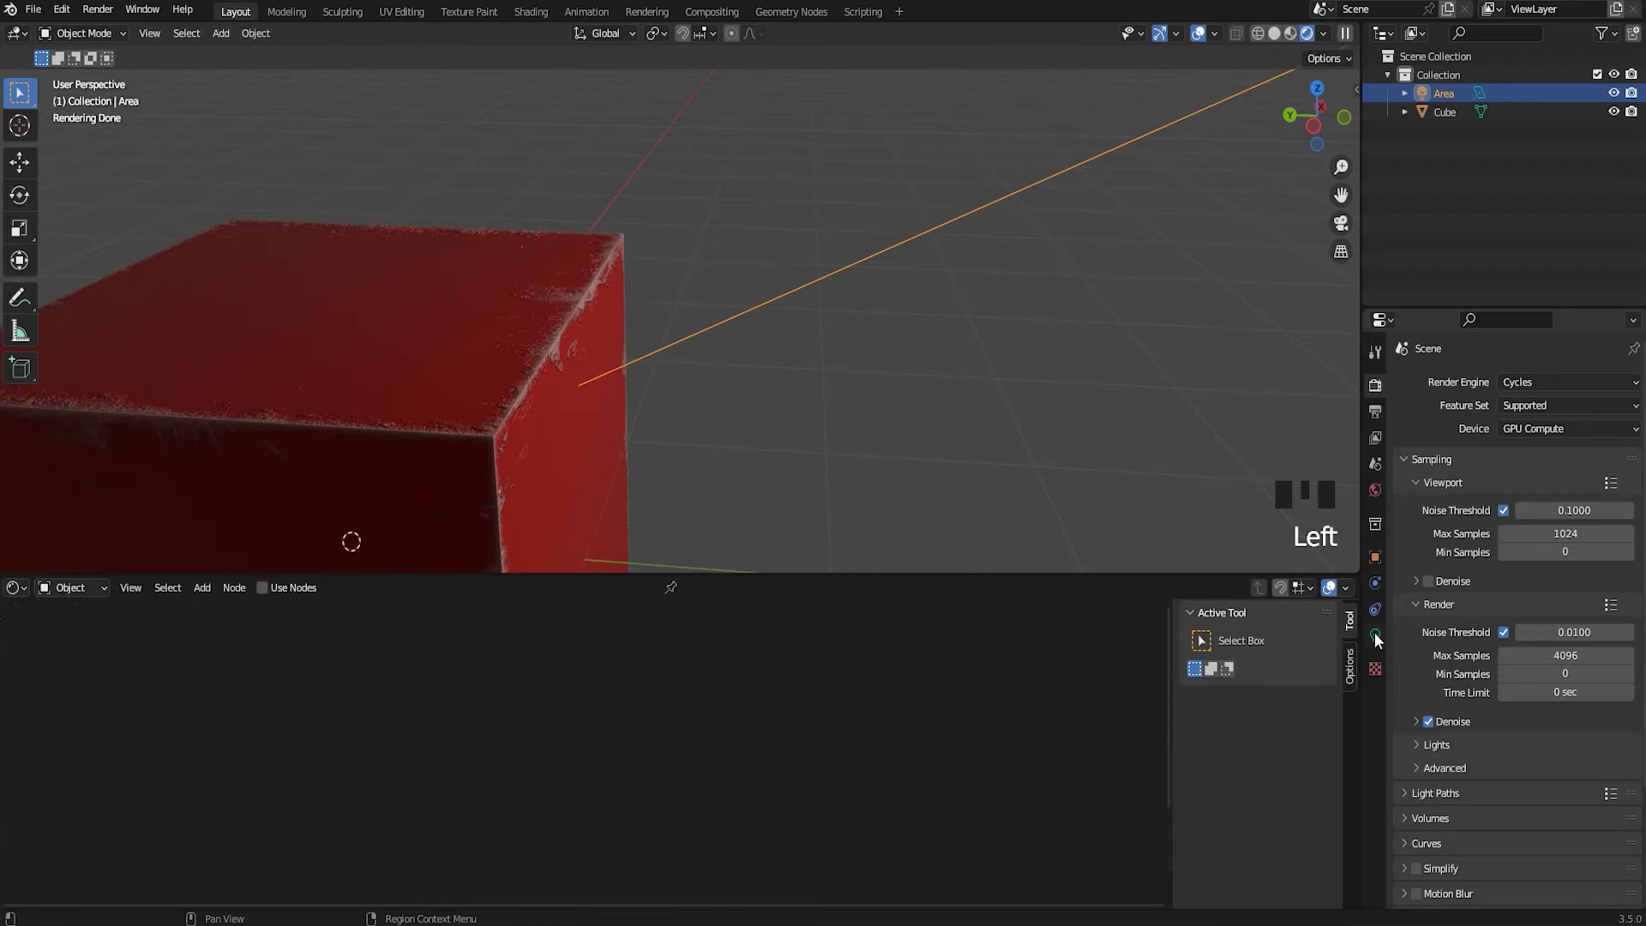
Show the area light's data settings in the Properties editor (about 133 W power)
click(1379, 638)
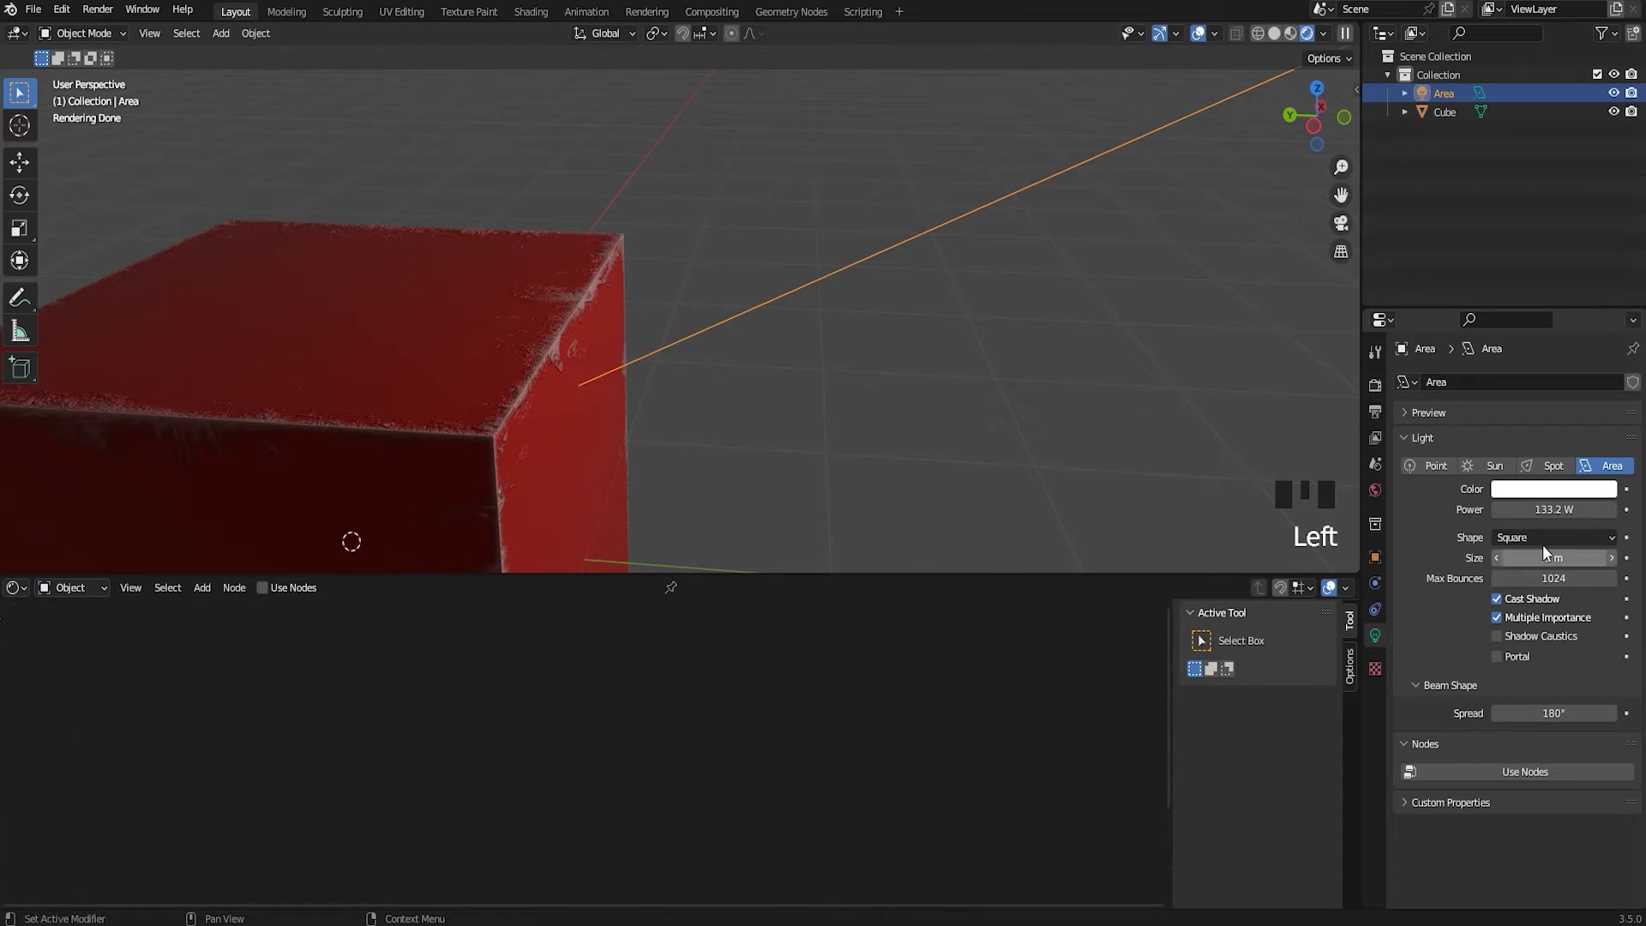
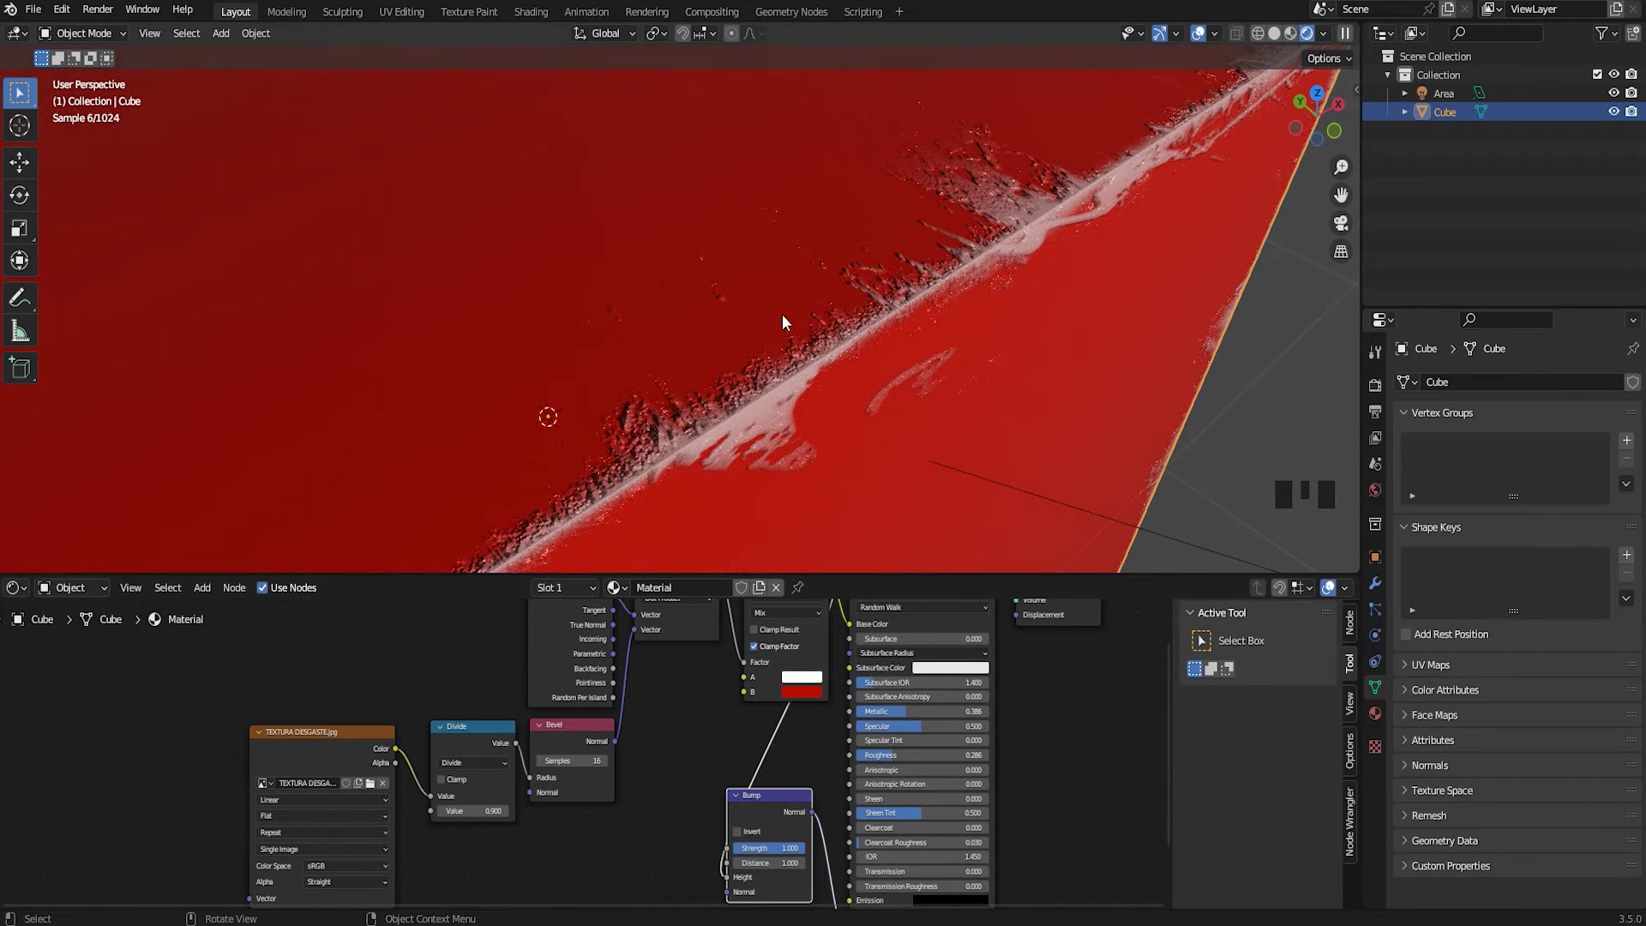
scroll(down, 3)
drag(868, 291, 826, 307)
scroll(down, 3)
middle_click(878, 301)
scroll(down, 3)
scroll(up, 3)
drag(797, 333, 1326, 41)
click(1326, 40)
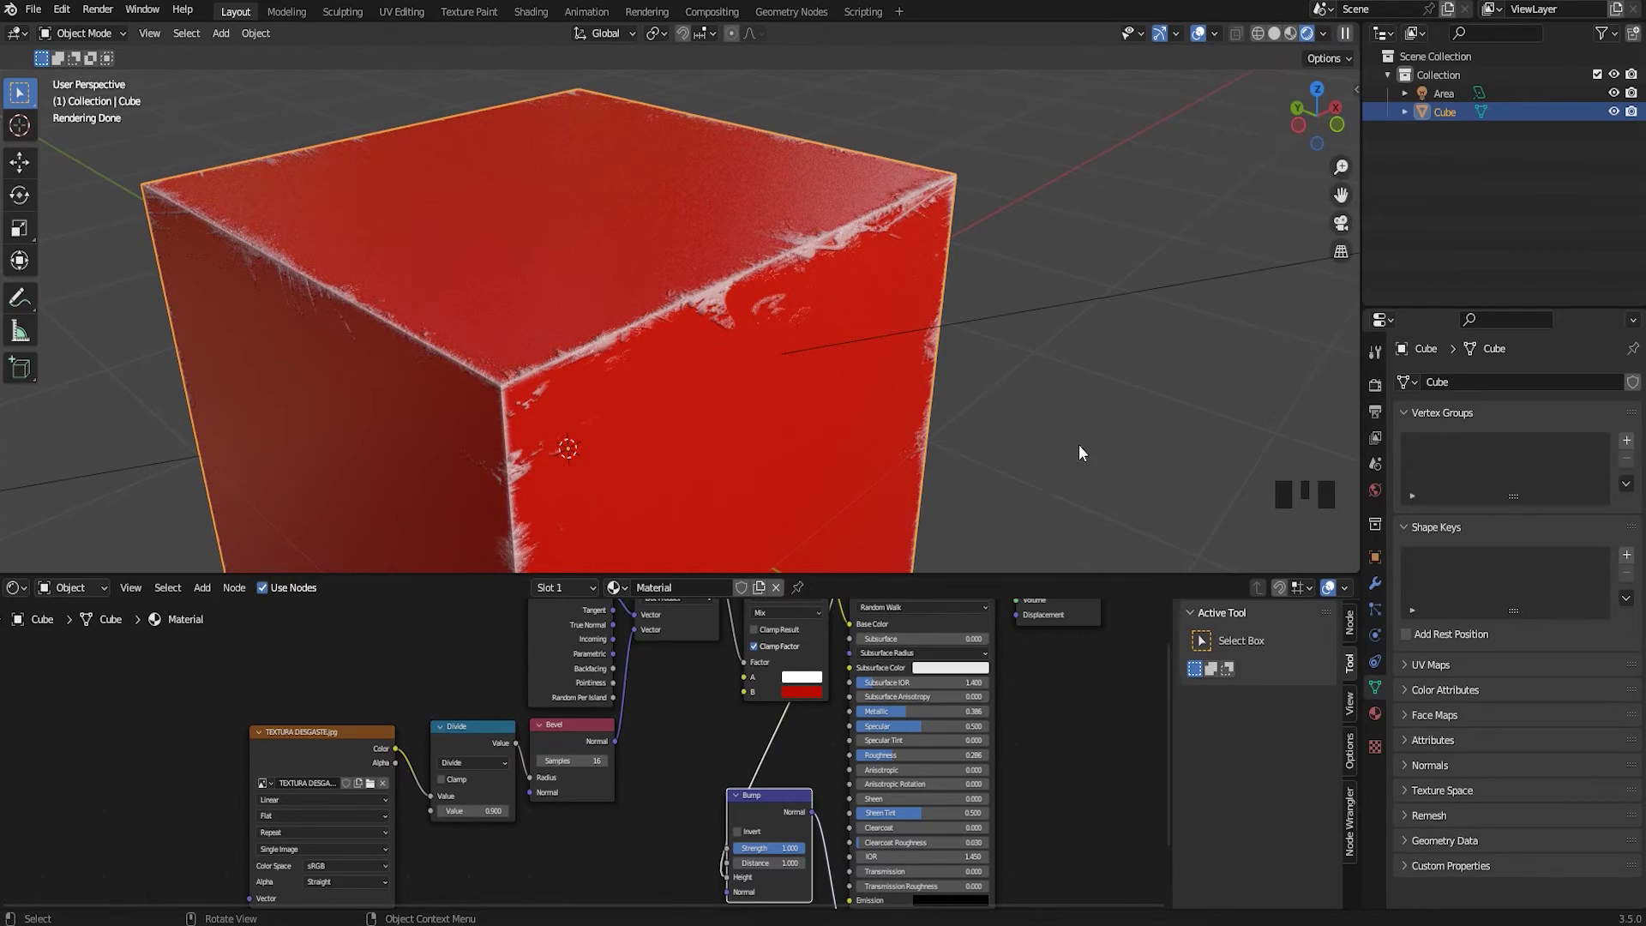
scroll(down, 3)
drag(870, 373, 854, 281)
drag(878, 390, 777, 387)
scroll(up, 3)
drag(755, 405, 834, 798)
scroll(up, 3)
scroll(up, 3)
drag(1018, 415, 702, 422)
scroll(up, 3)
drag(778, 409, 752, 346)
scroll(up, 3)
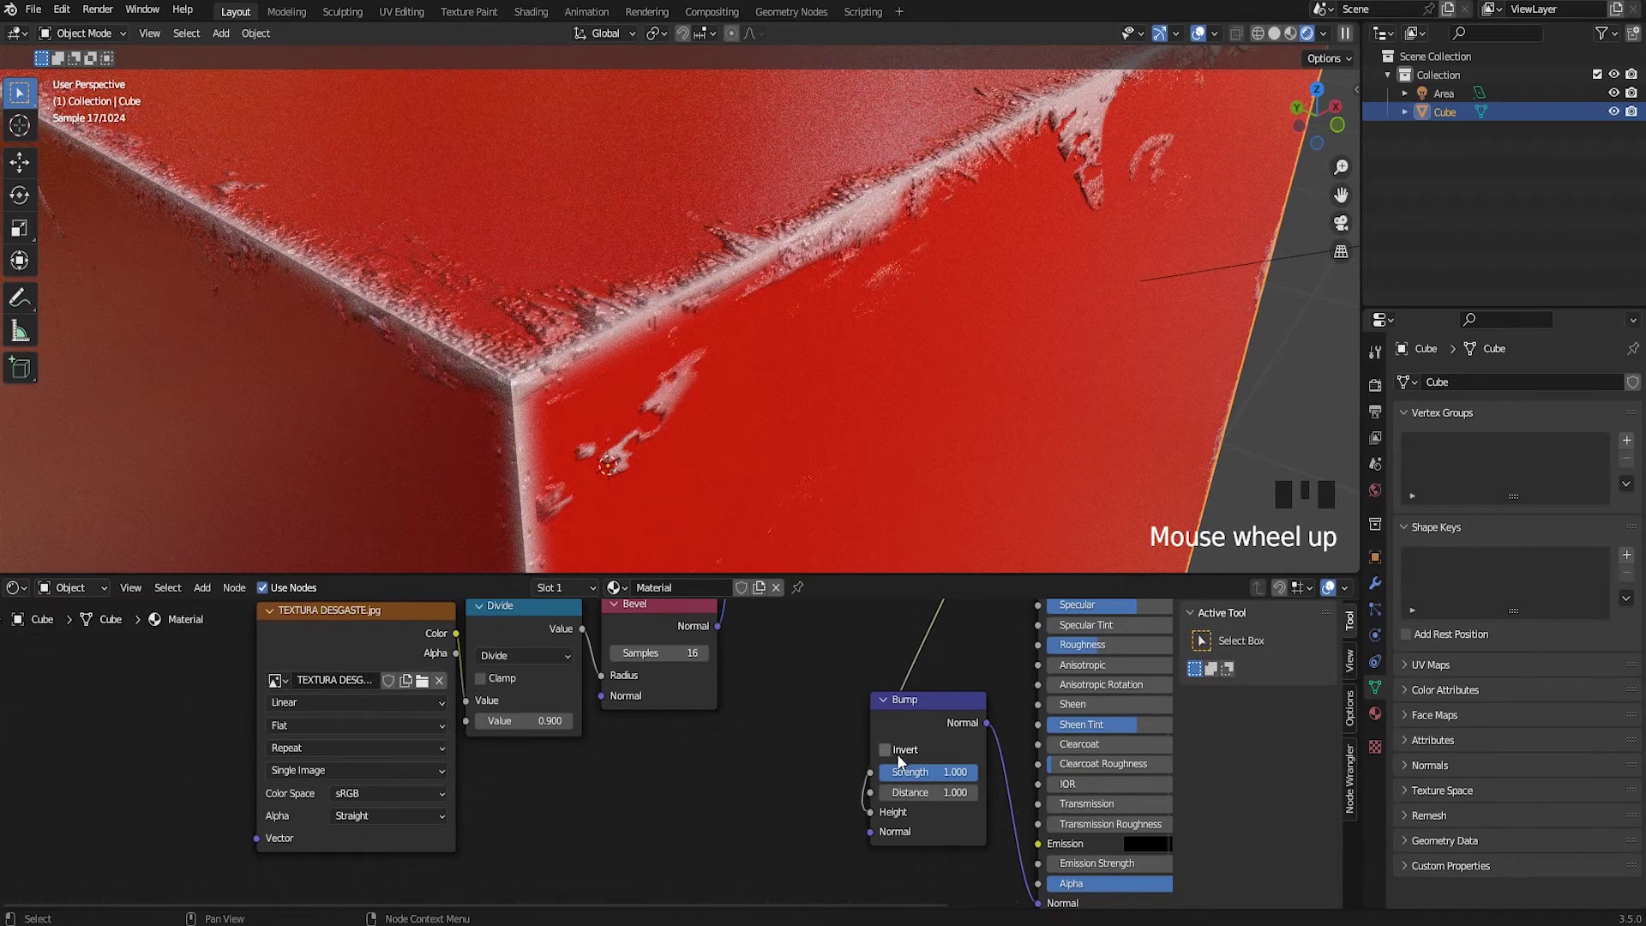
Toggle the Bump node's Invert to compare and leave the edge-wear bump inverted
click(890, 757)
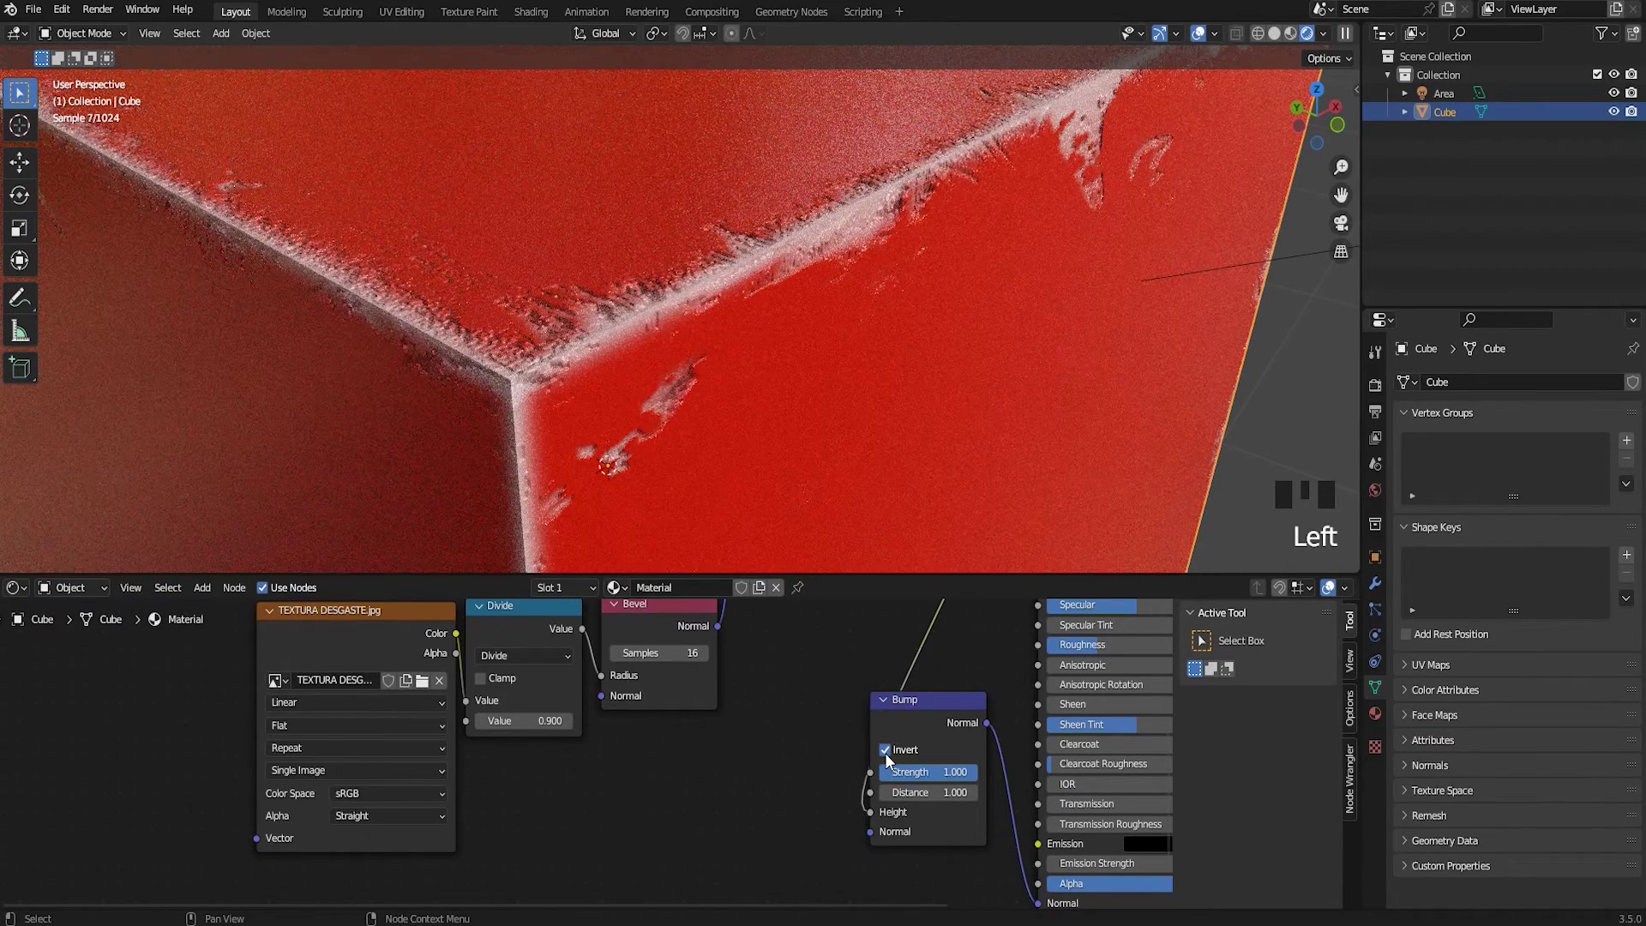
click(891, 762)
click(892, 762)
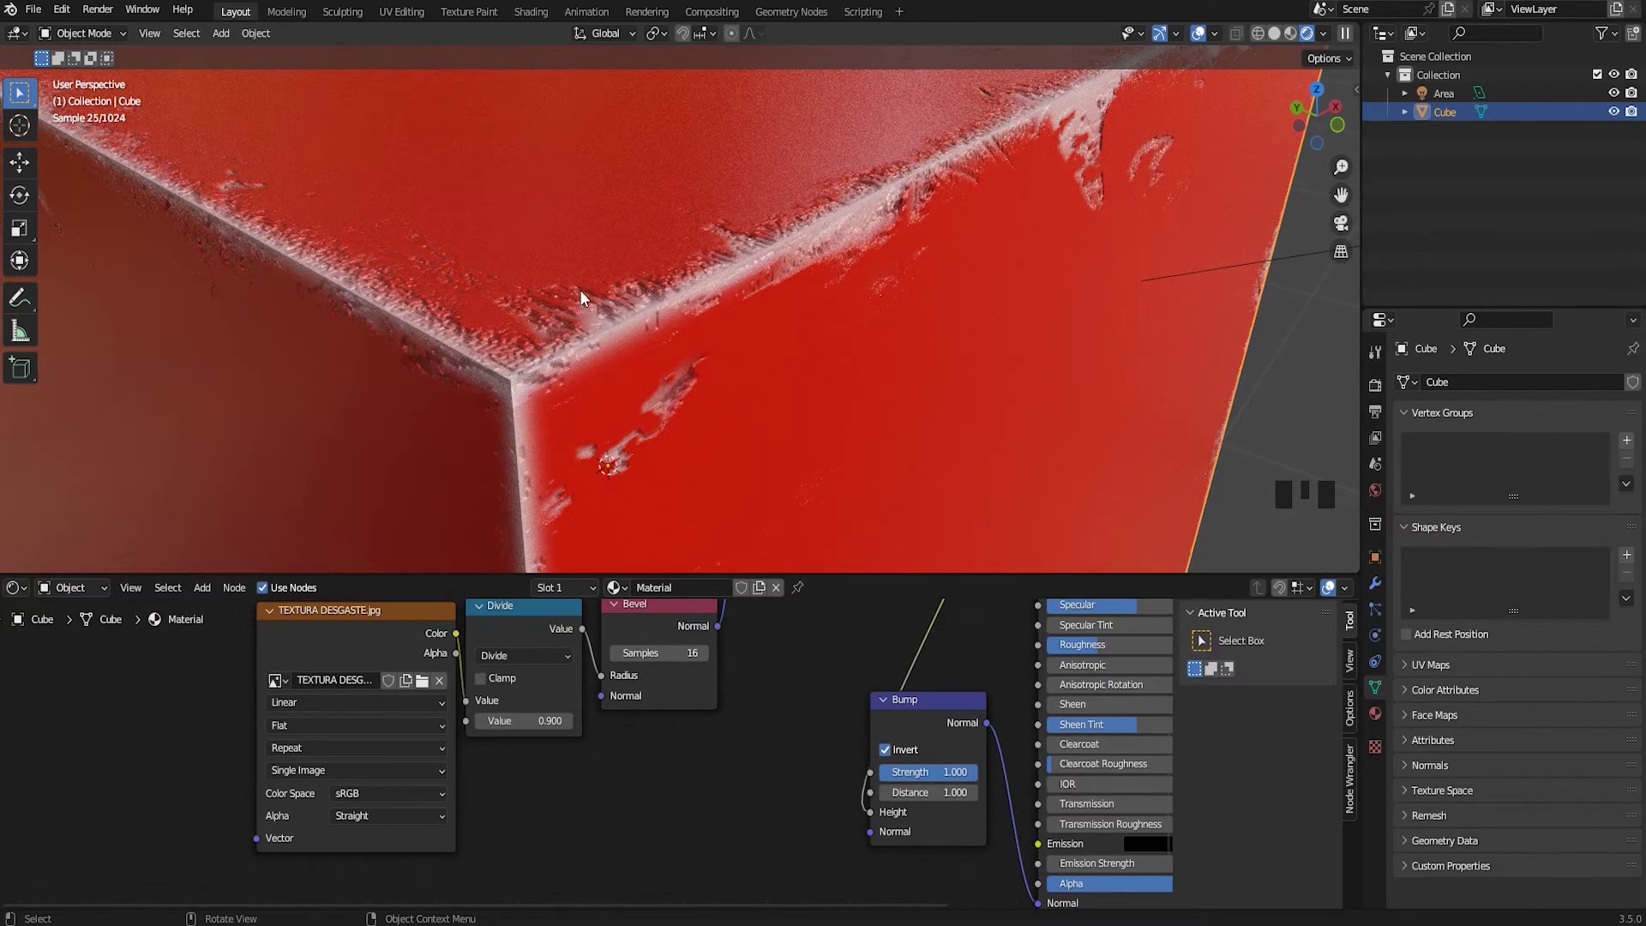
click(889, 754)
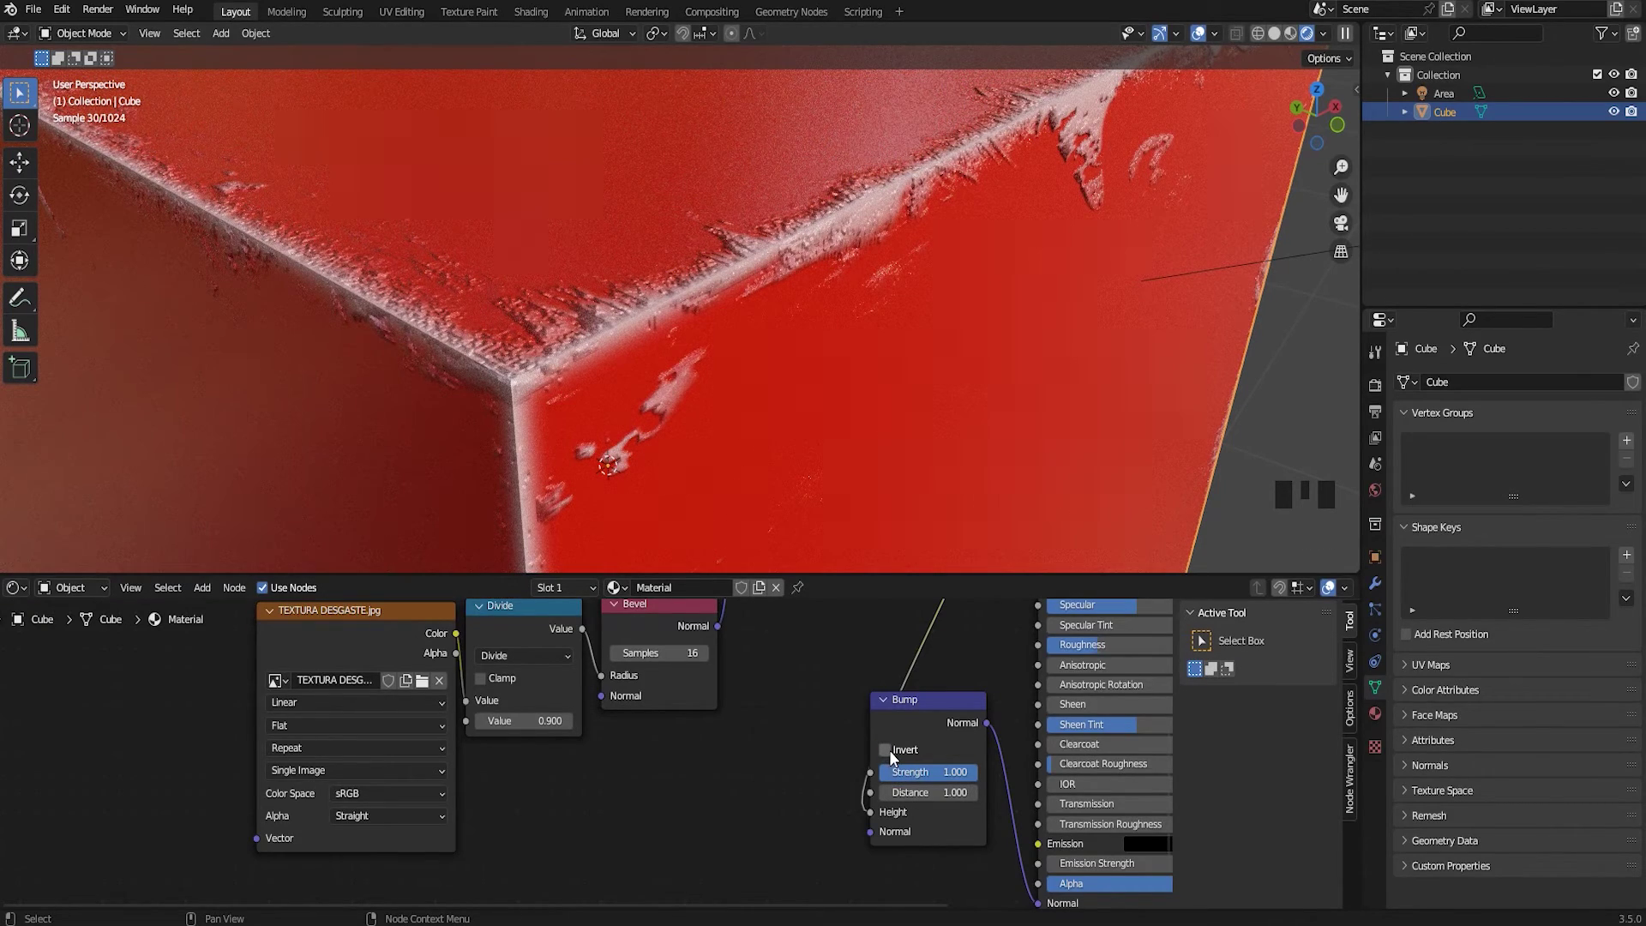
click(896, 759)
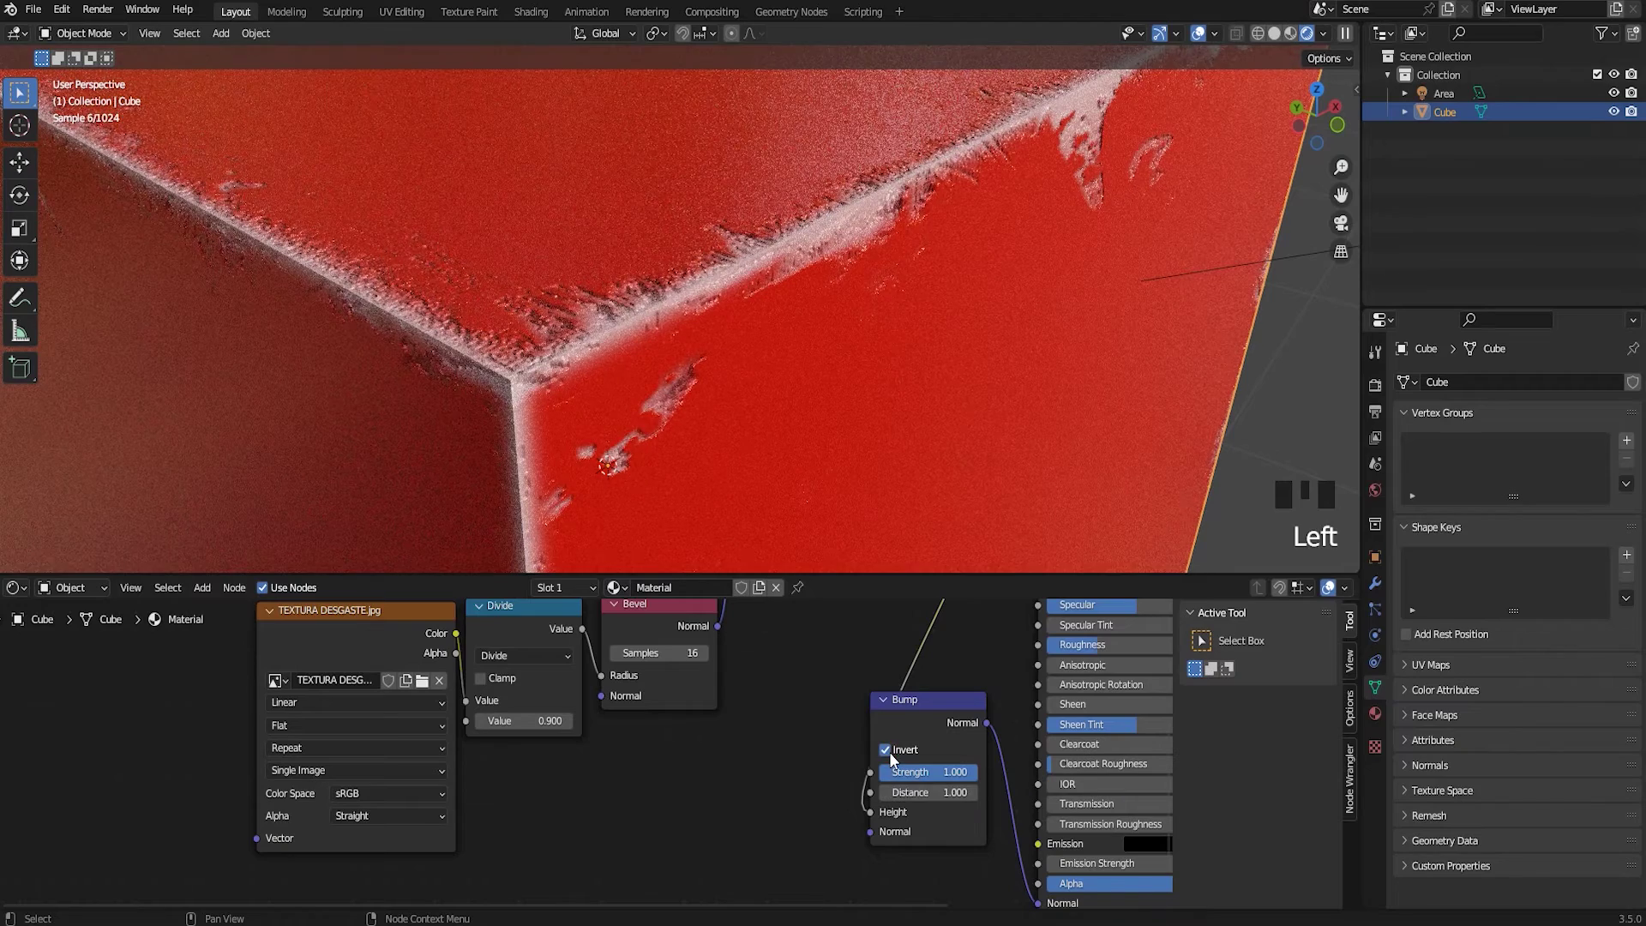
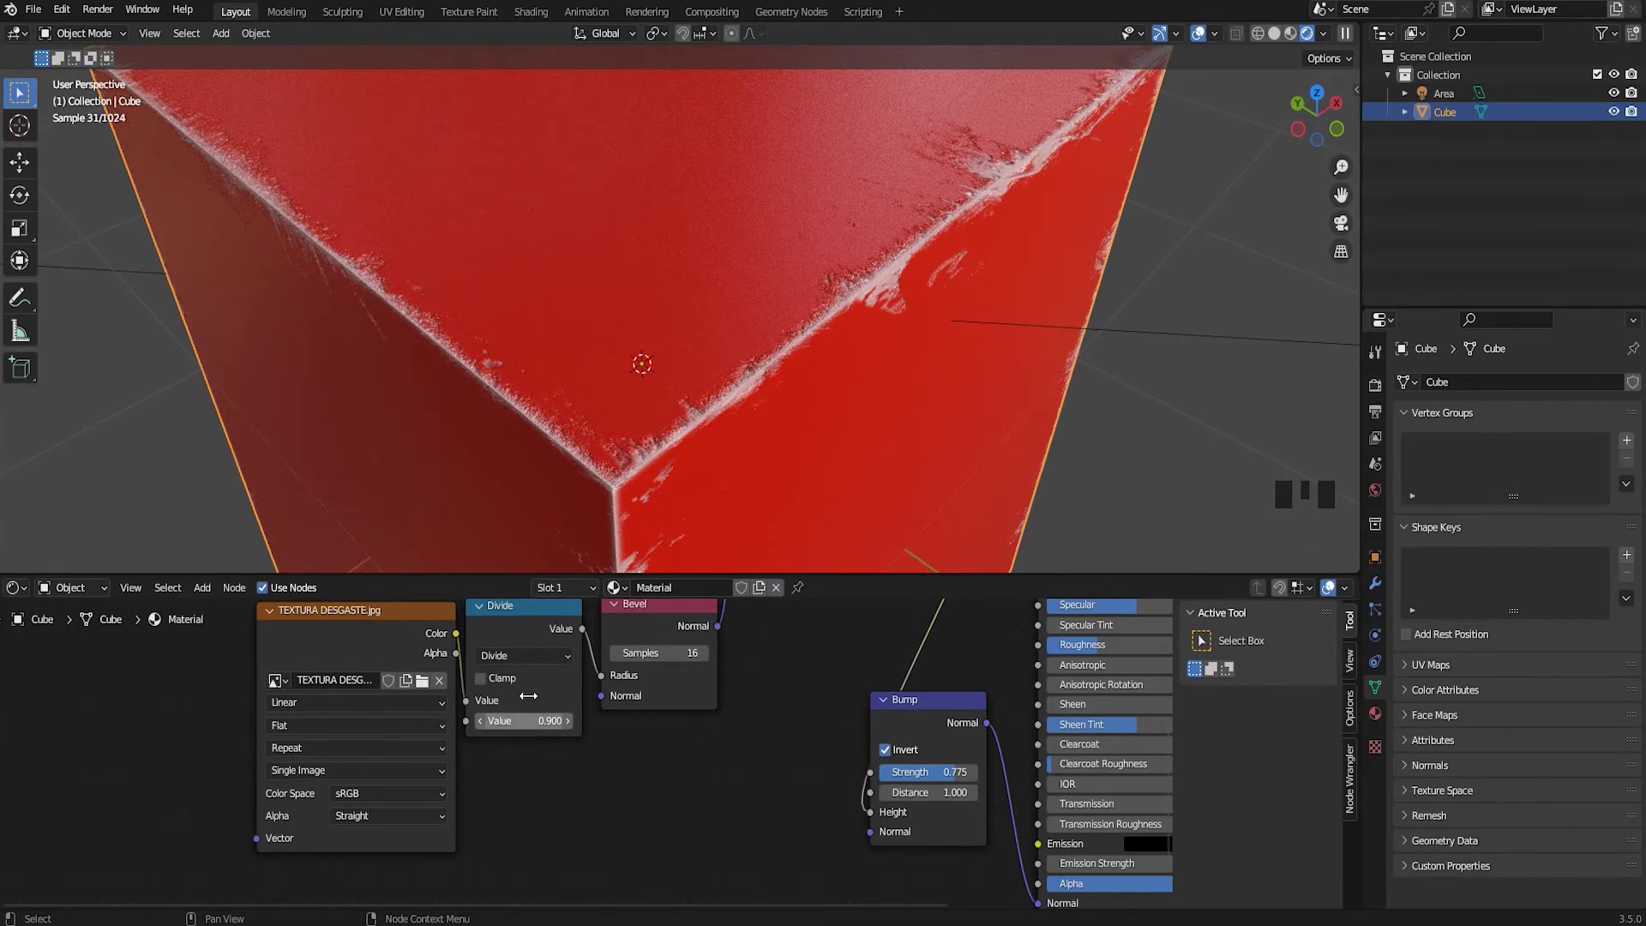
Pan the Shader Editor view over the material nodes
middle_click(555, 654)
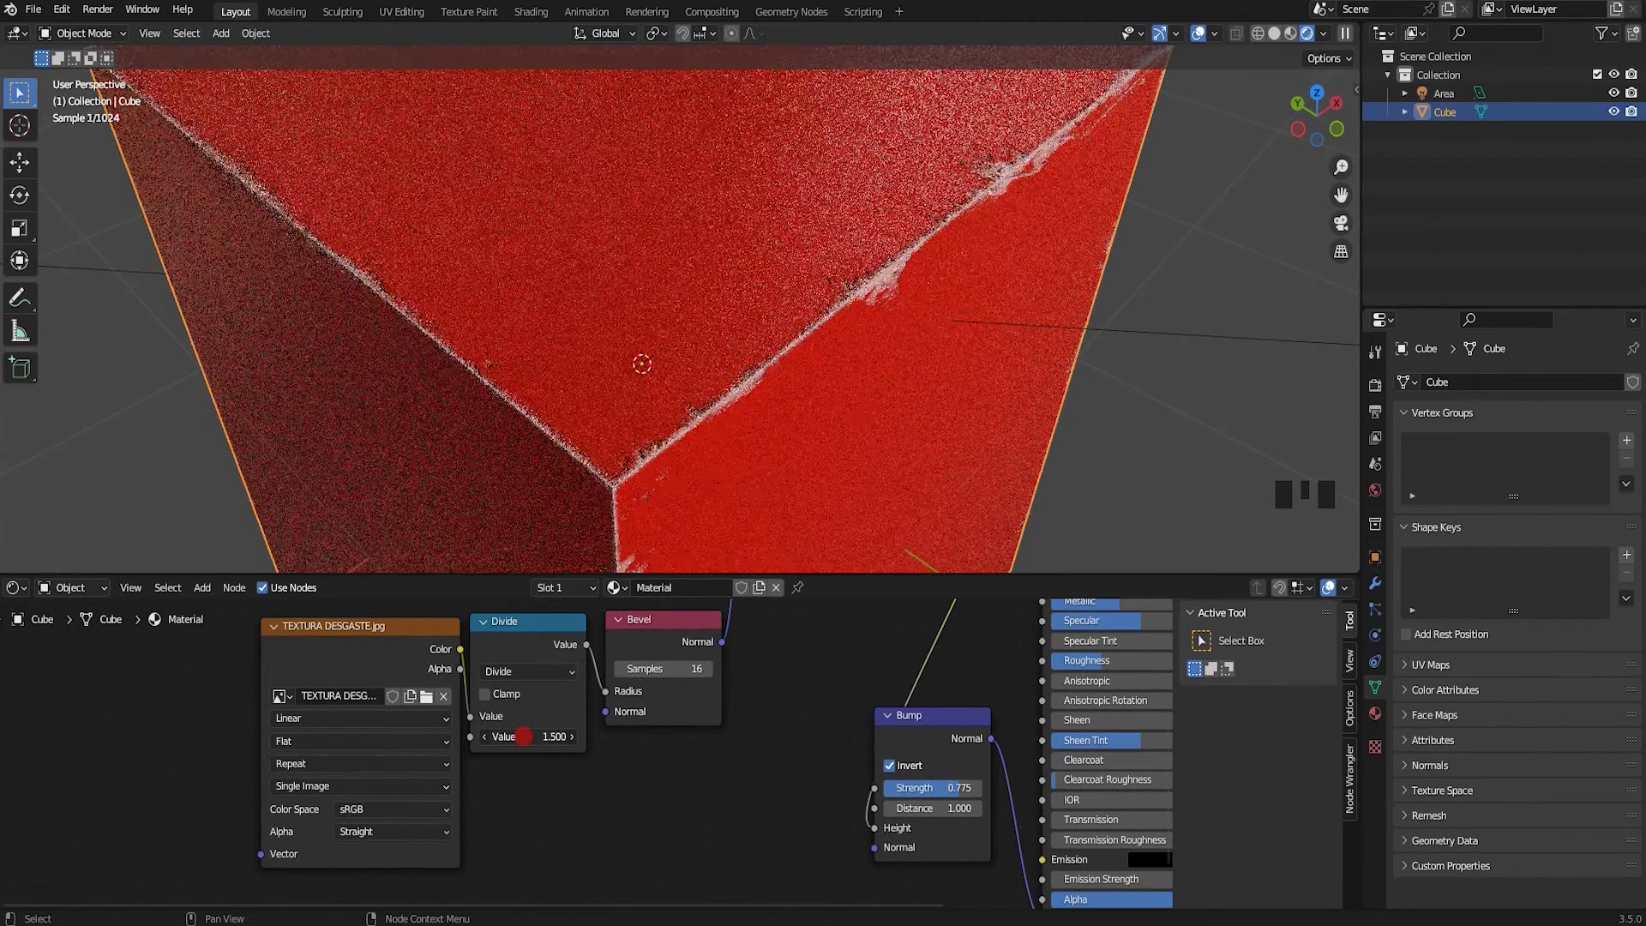
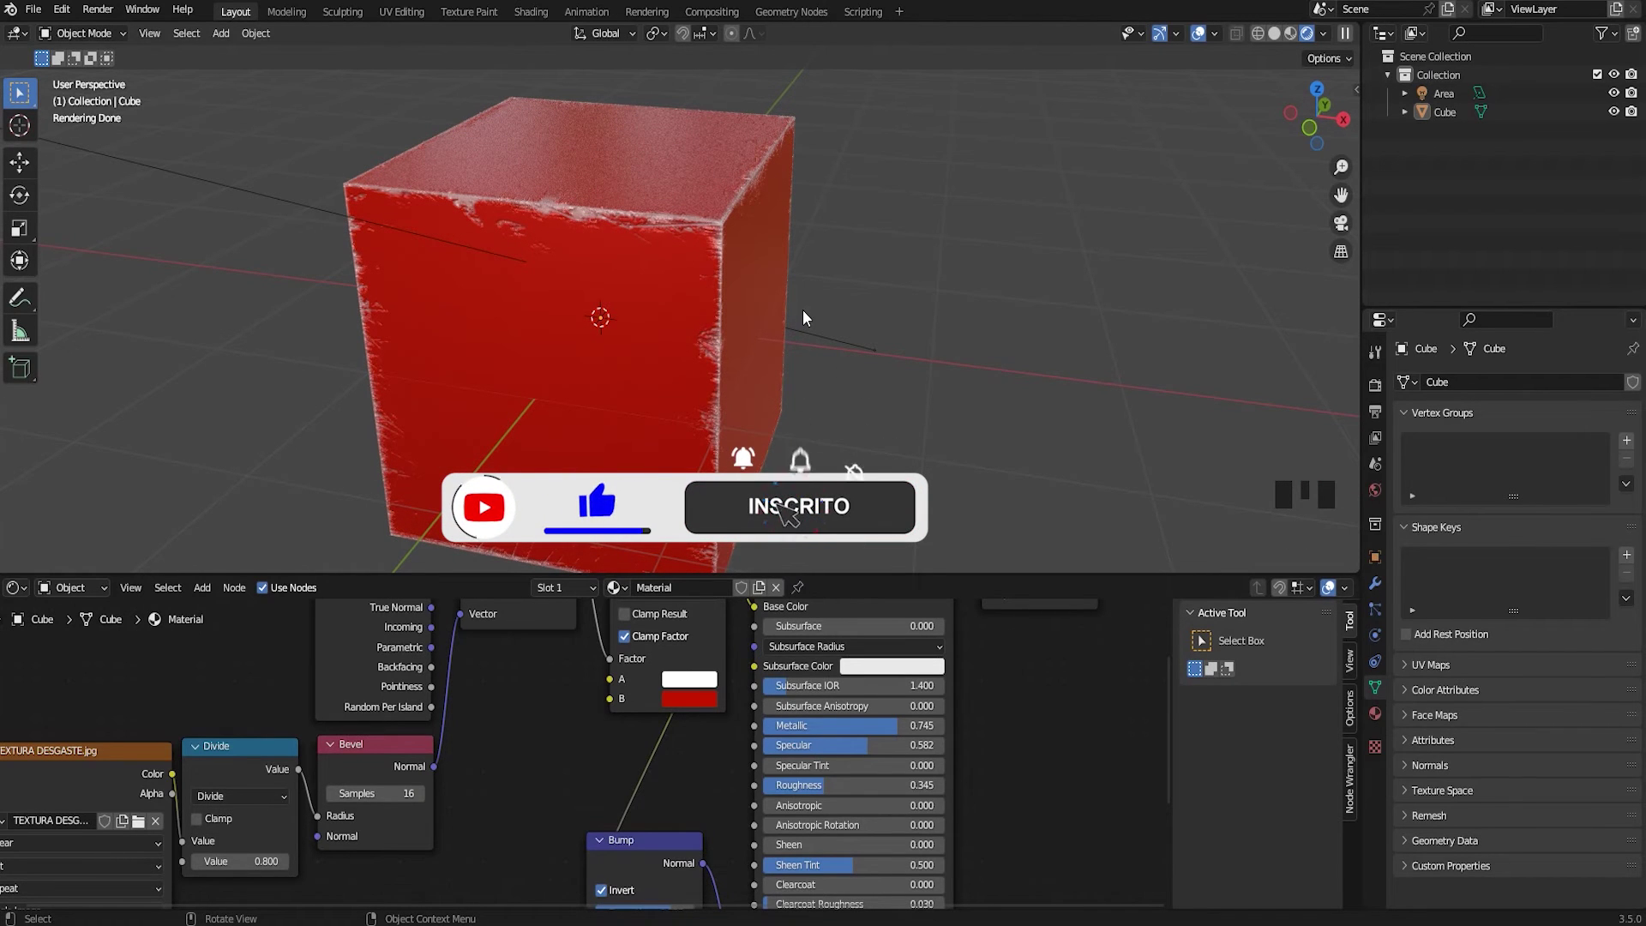
Frame the cube in the viewport and bring up the Add object menu with Shift+A
drag(789, 302, 794, 295)
scroll(up, 3)
drag(810, 302, 752, 313)
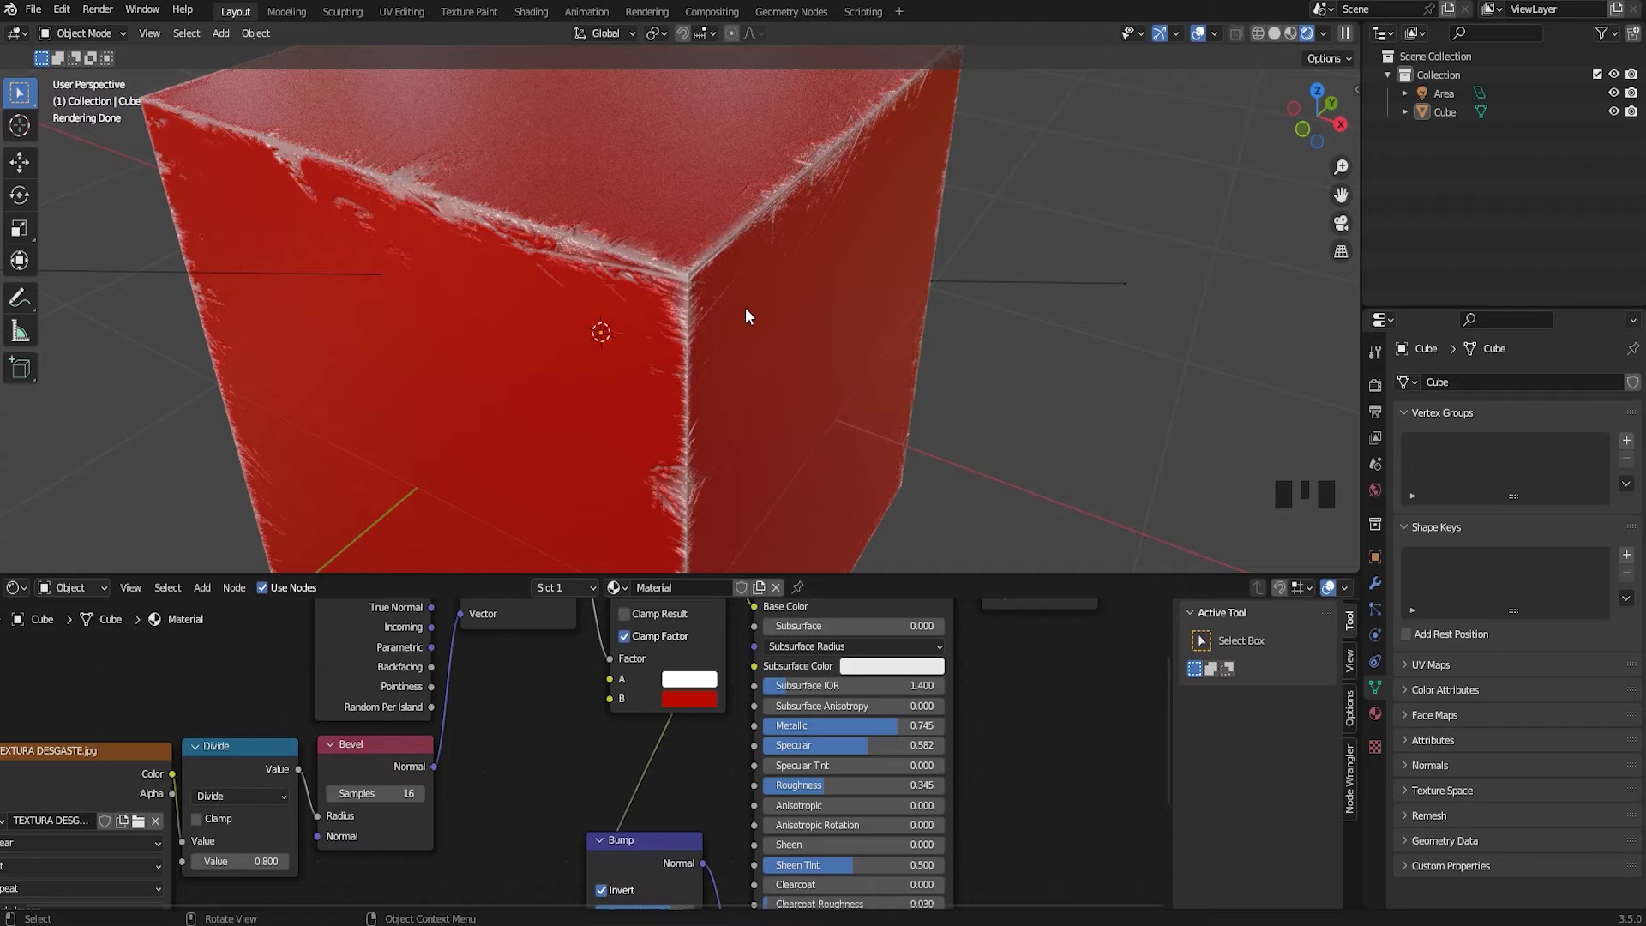
drag(891, 285, 839, 283)
key(shift+a)
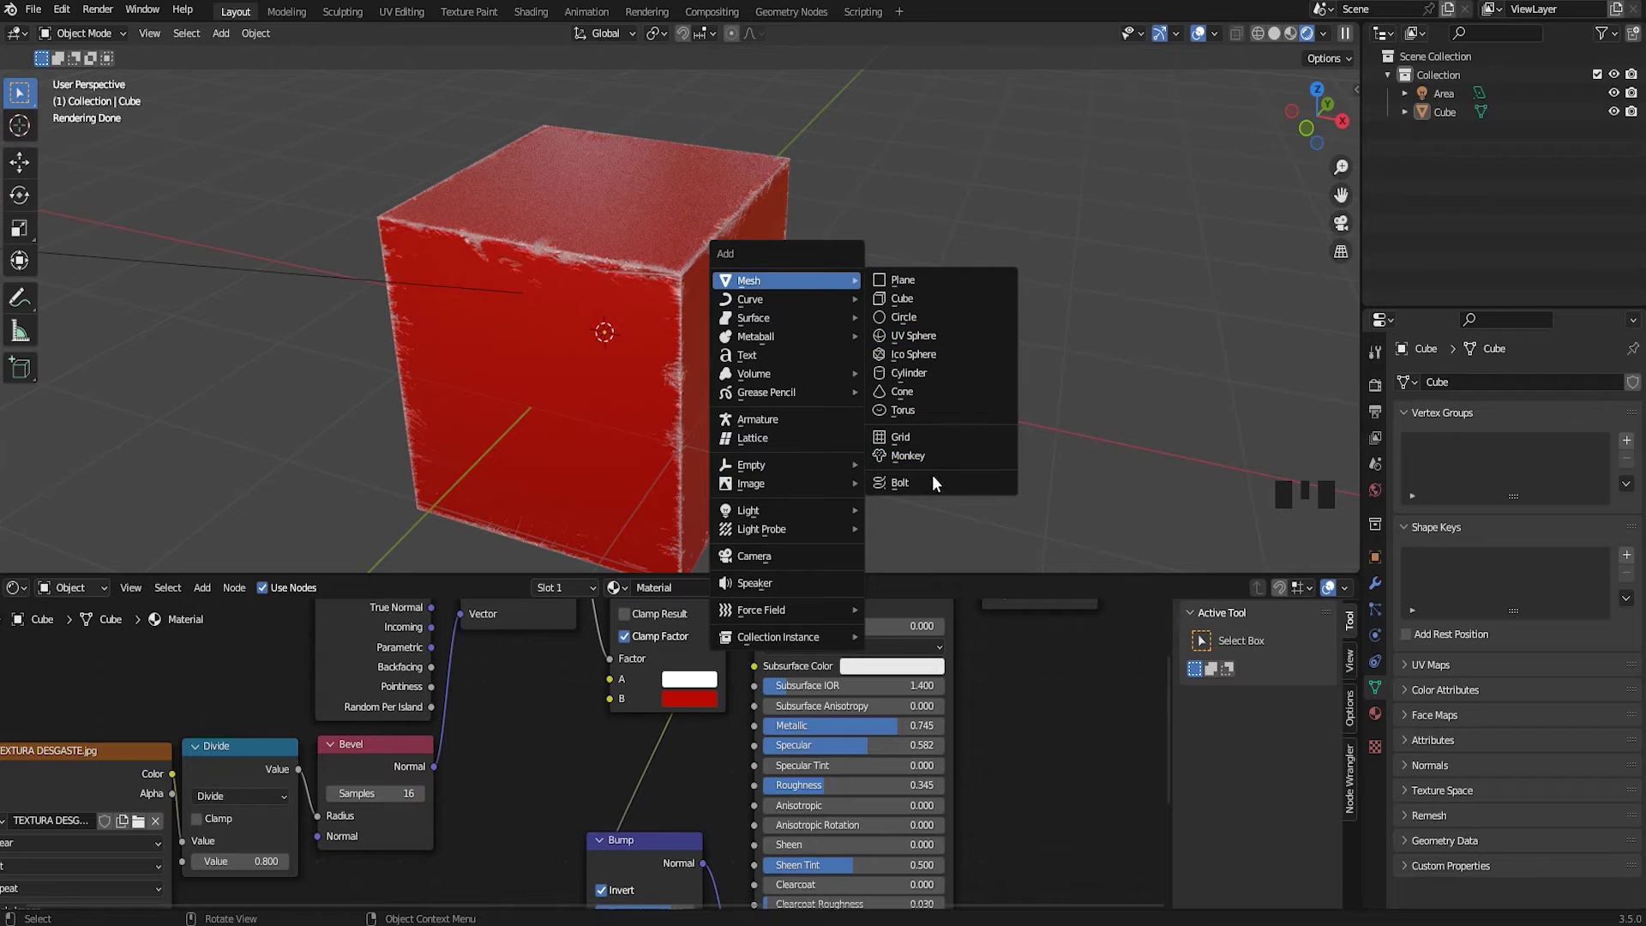
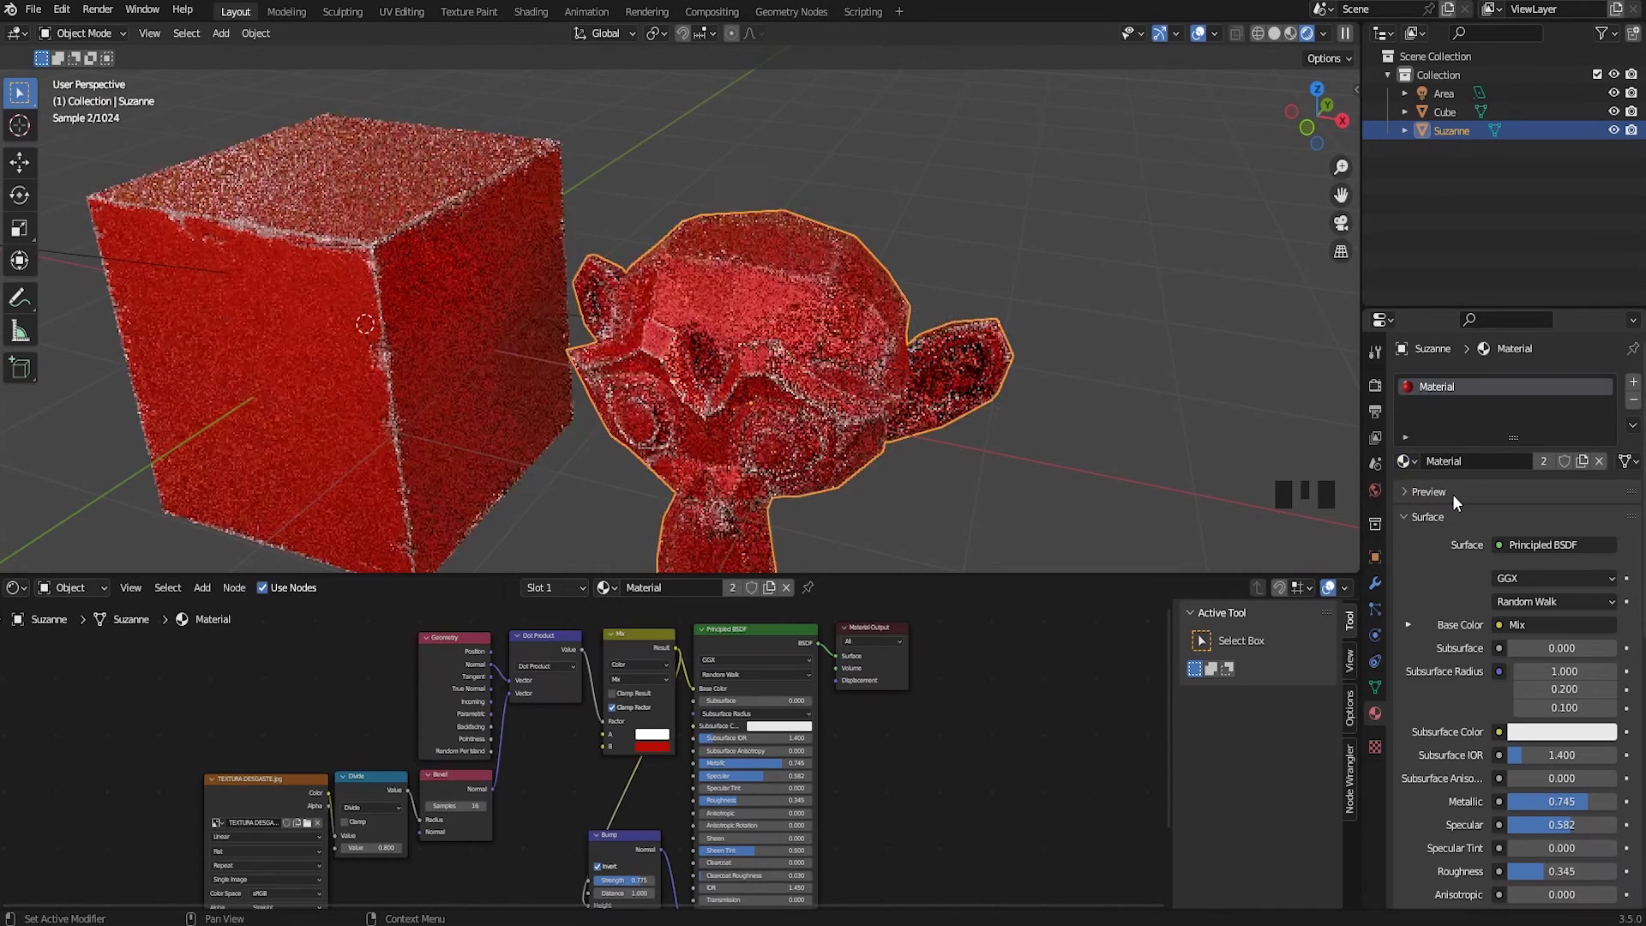
Orbit and zoom the viewport toward Suzanne beside the cube
drag(661, 453, 825, 437)
scroll(up, 3)
scroll(down, 3)
drag(801, 381, 491, 159)
click(491, 159)
click(351, 291)
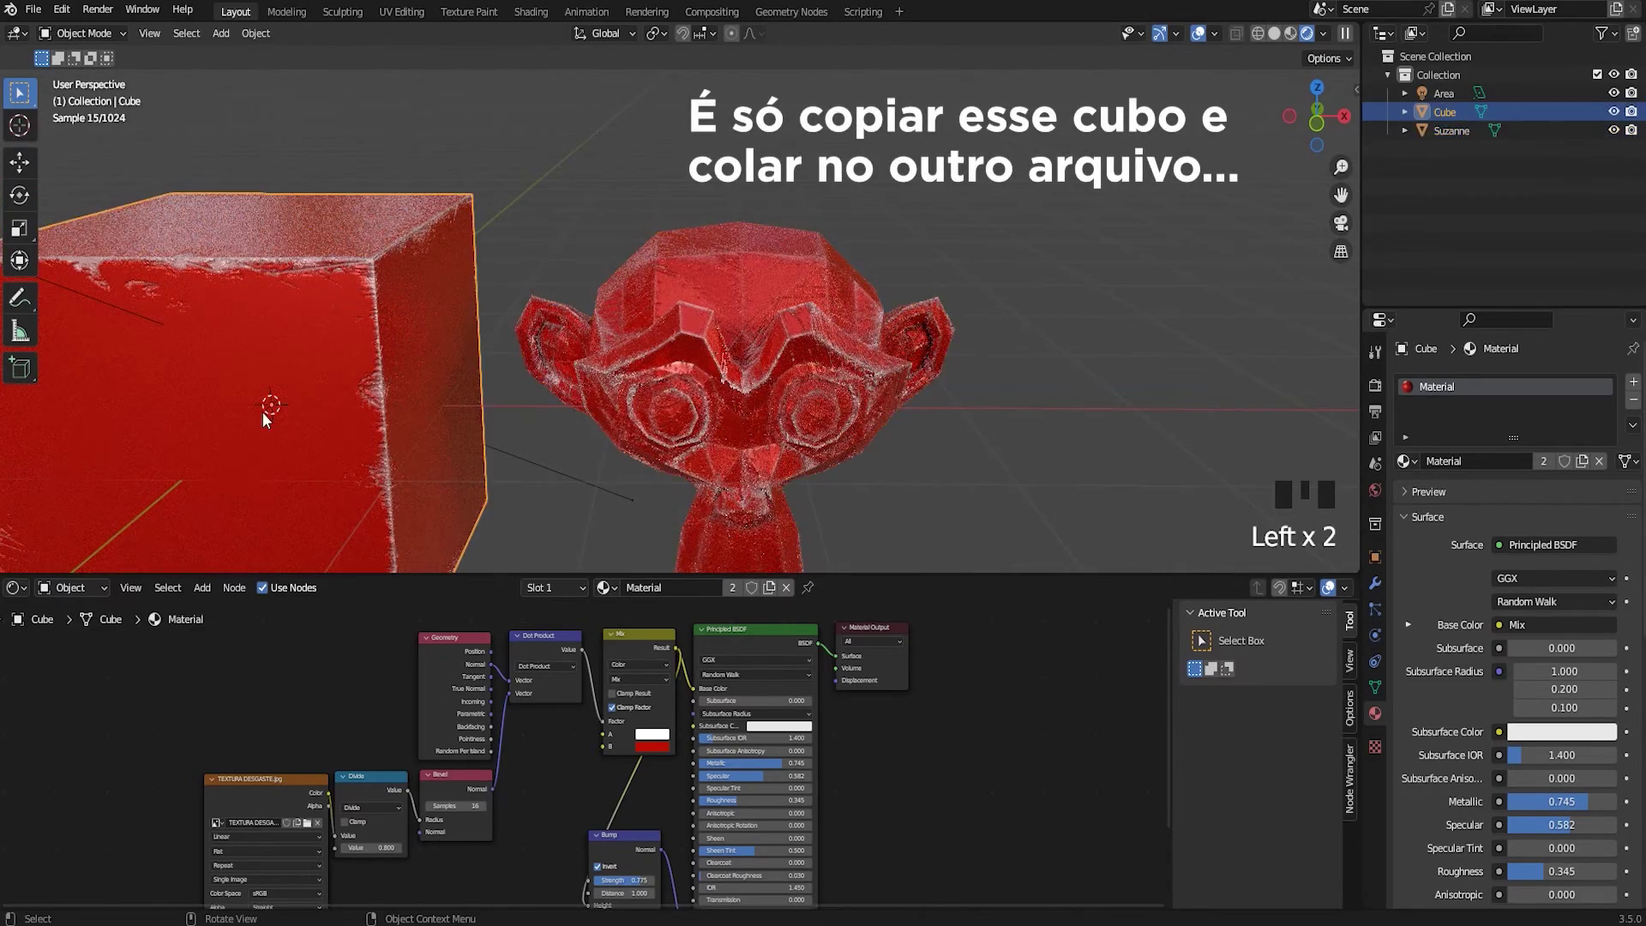
drag(460, 371, 1028, 391)
drag(942, 340, 873, 359)
scroll(up, 3)
scroll(up, 3)
drag(830, 380, 845, 395)
drag(823, 346, 829, 378)
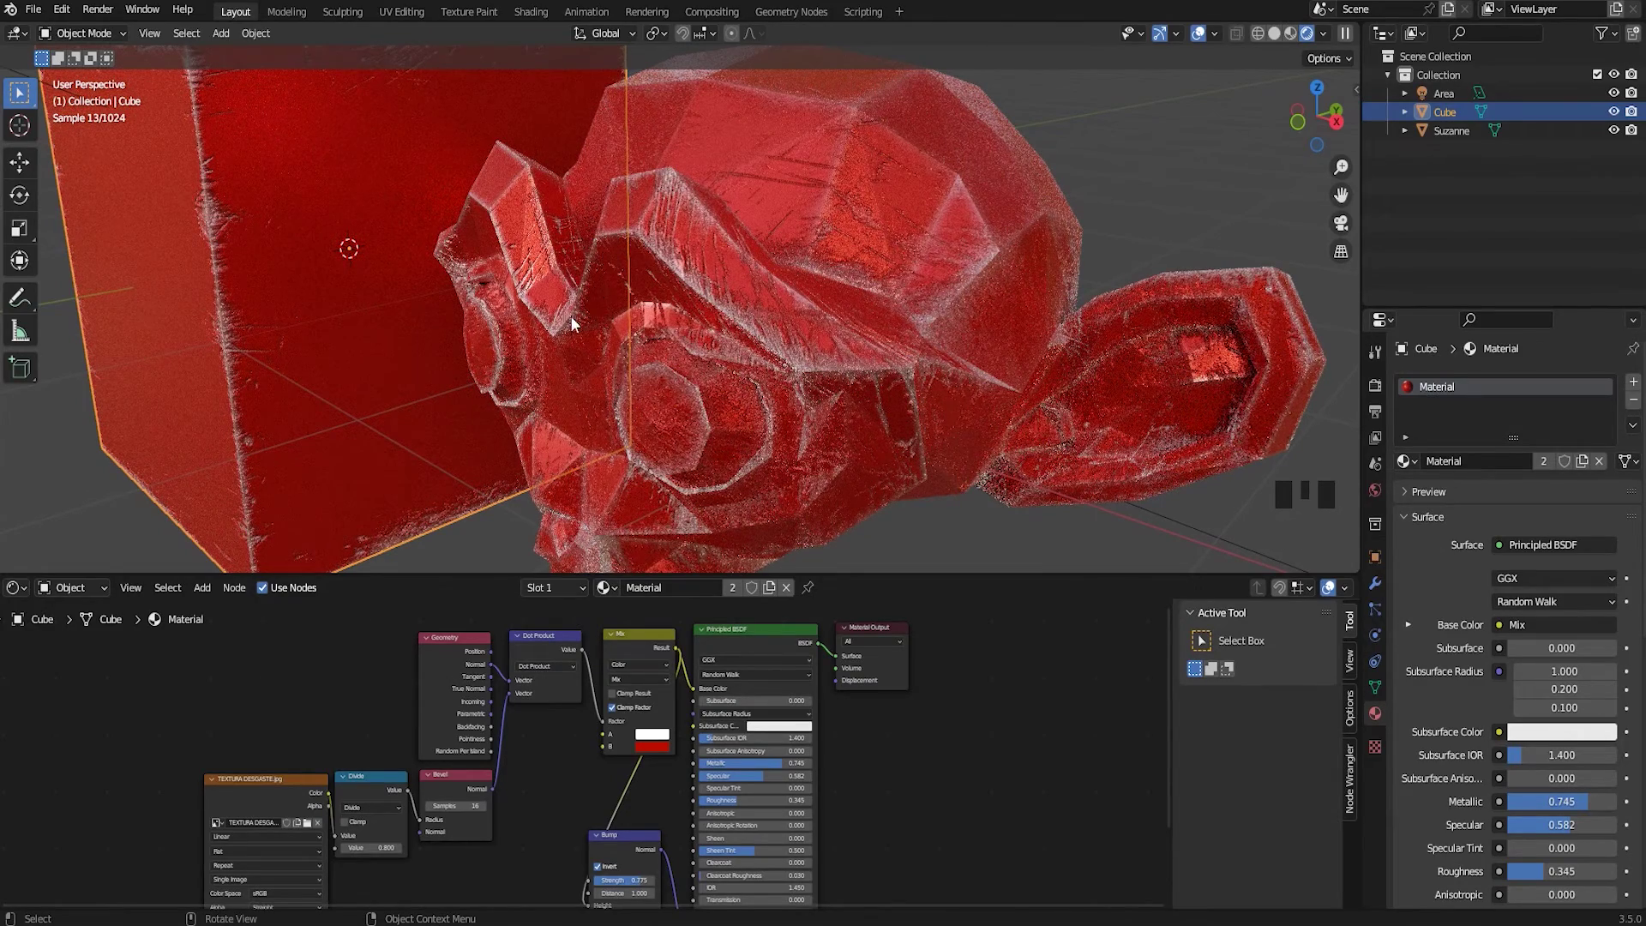
scroll(down, 3)
drag(700, 296, 1000, 355)
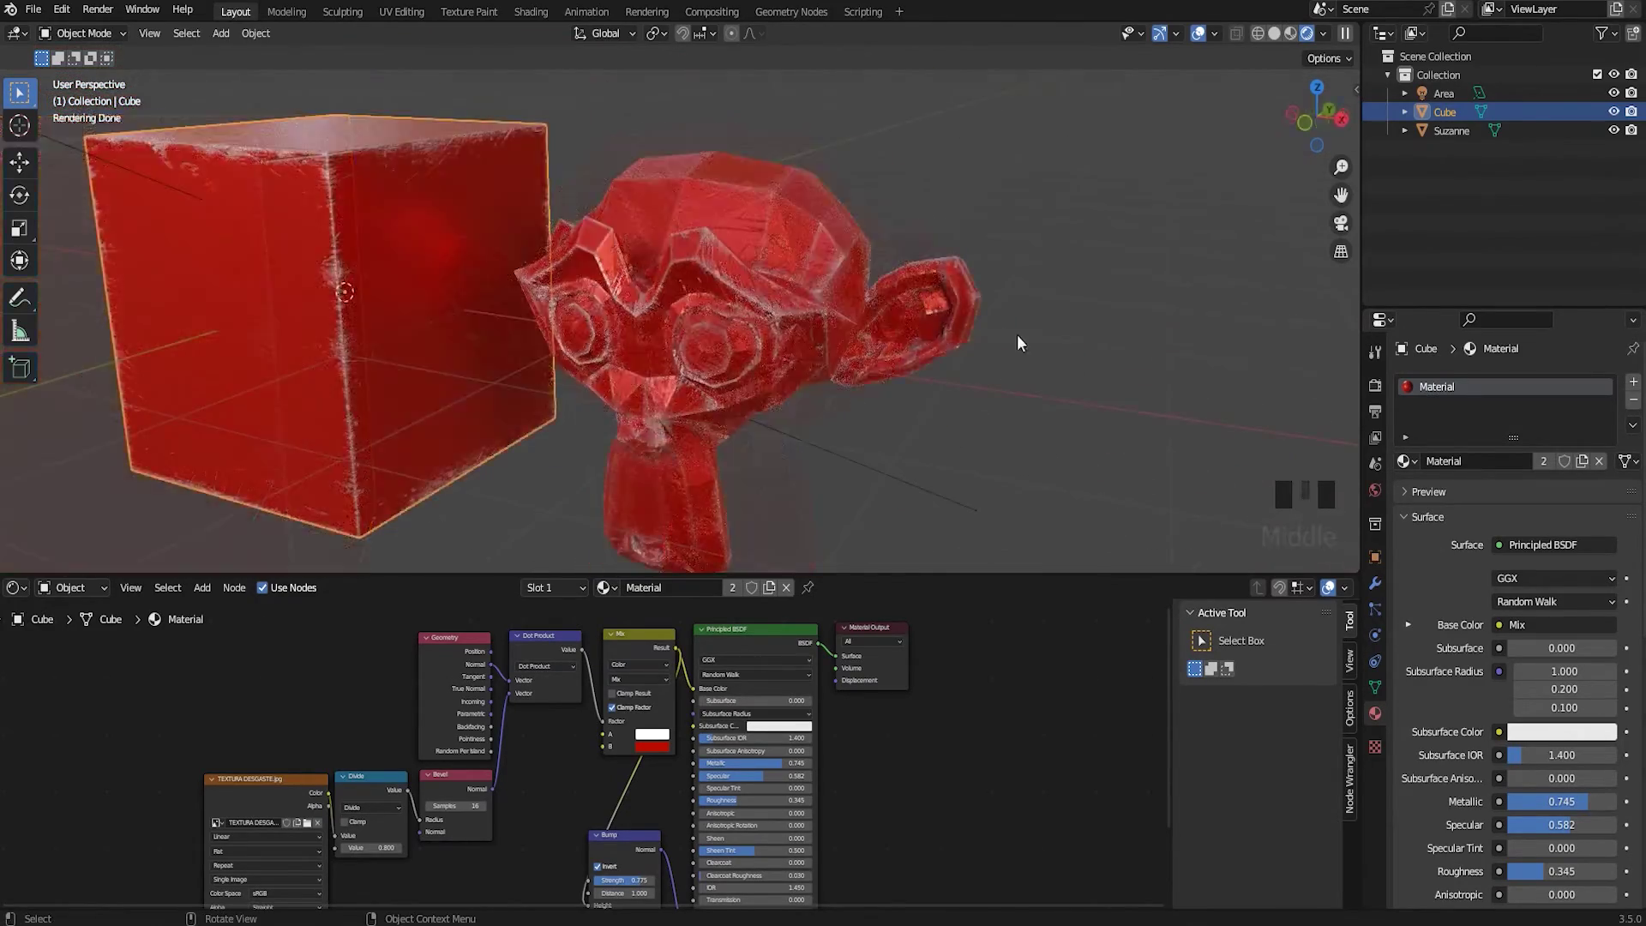
drag(993, 315, 1375, 390)
Switch to Render Properties and scroll to further settings including the 1.50 px filter width
click(1375, 390)
scroll(down, 3)
drag(1415, 816, 1528, 825)
scroll(down, 3)
click(1445, 870)
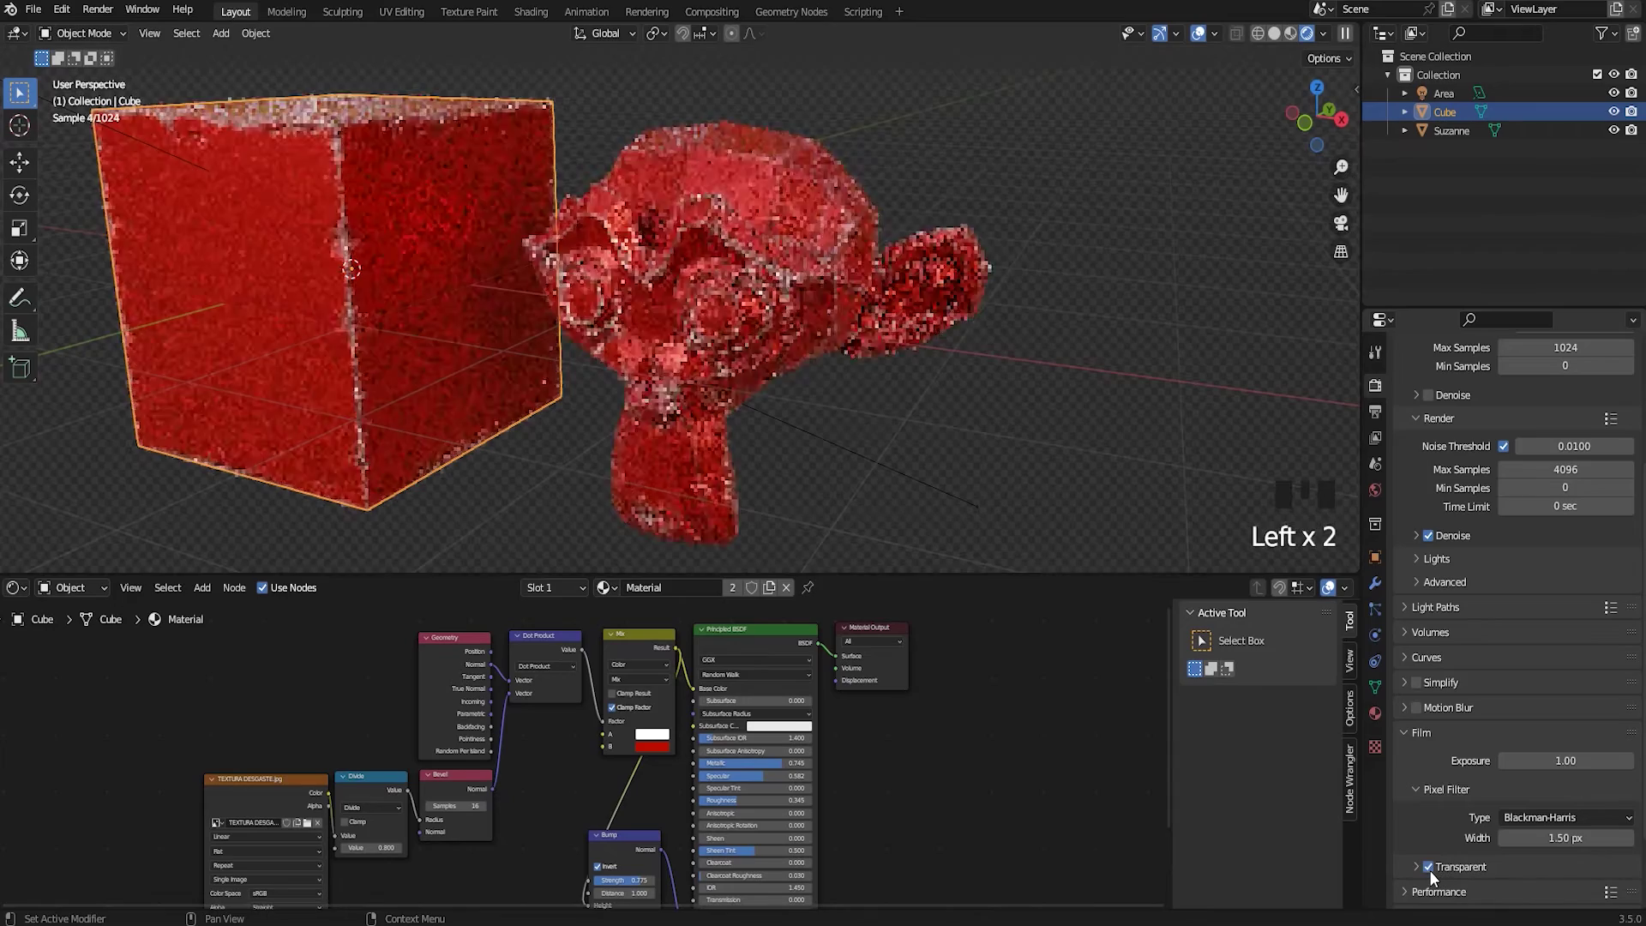